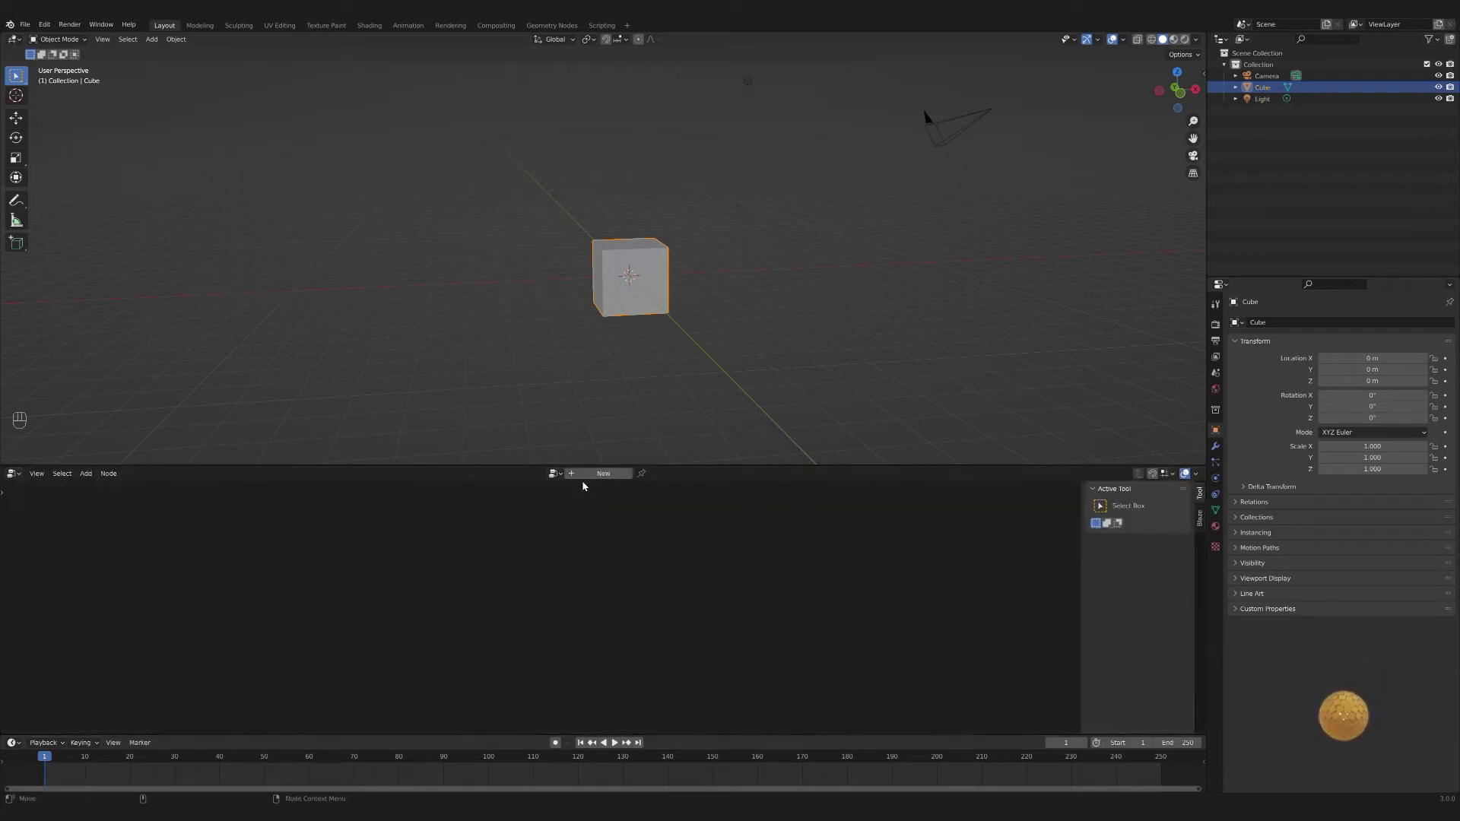
- Create a new geometry node tree on the cube and remove its Group Input node
left_click(591, 479)
left_click(437, 629)
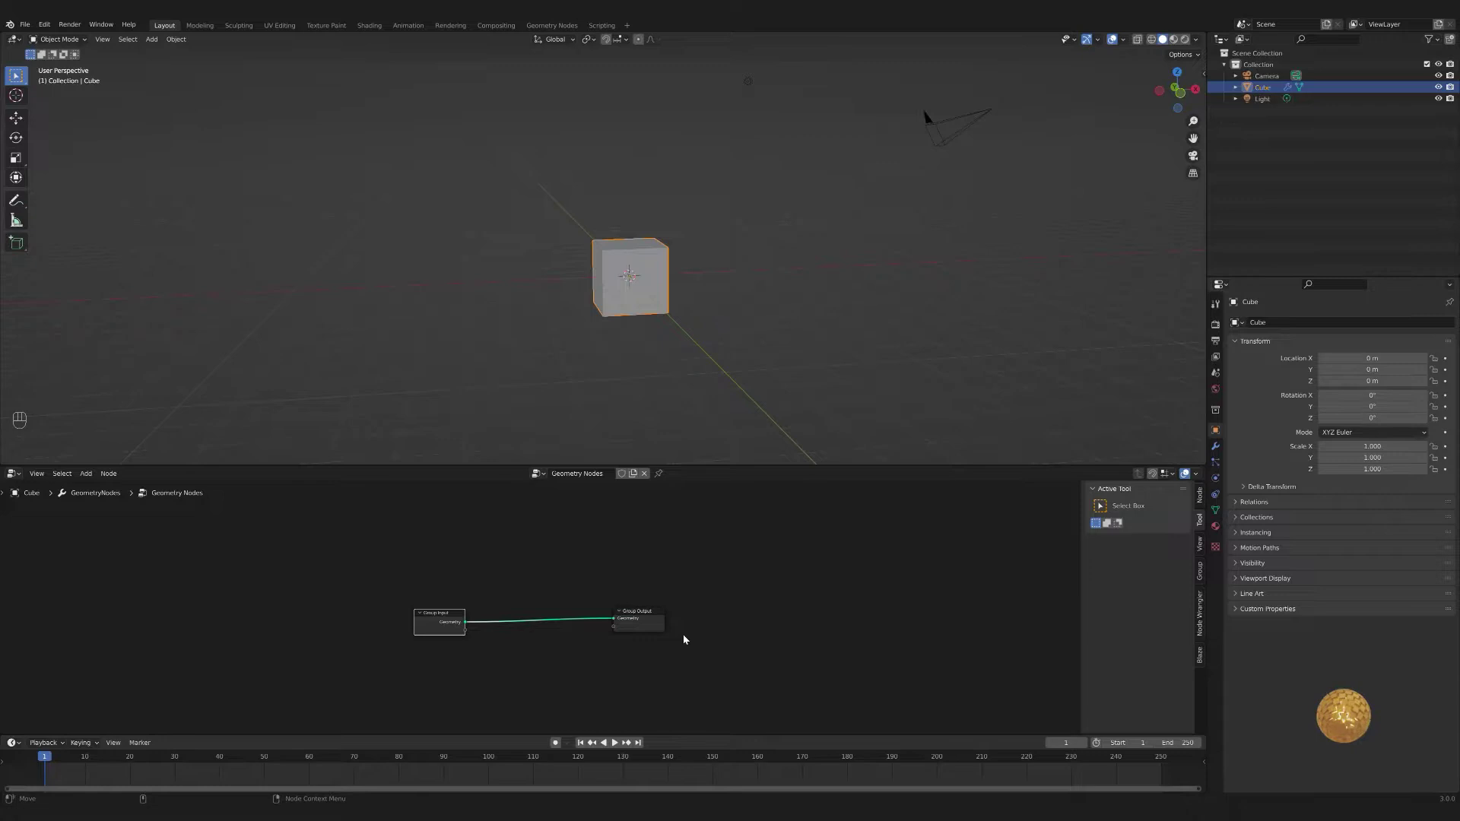
key("Delete")
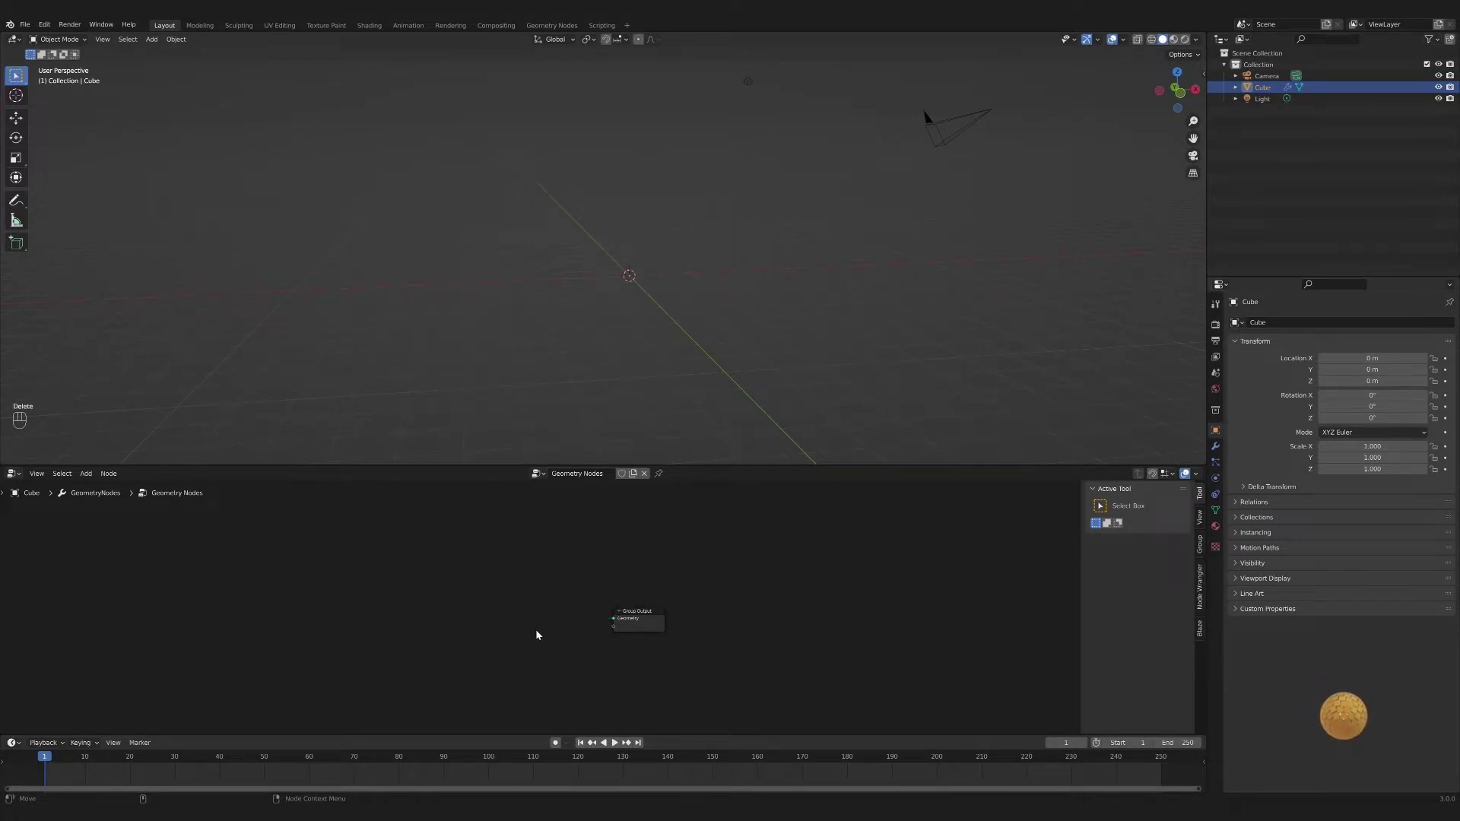
- Add an Ico Sphere node and feed its Mesh into the Group Output
key("shift+a")
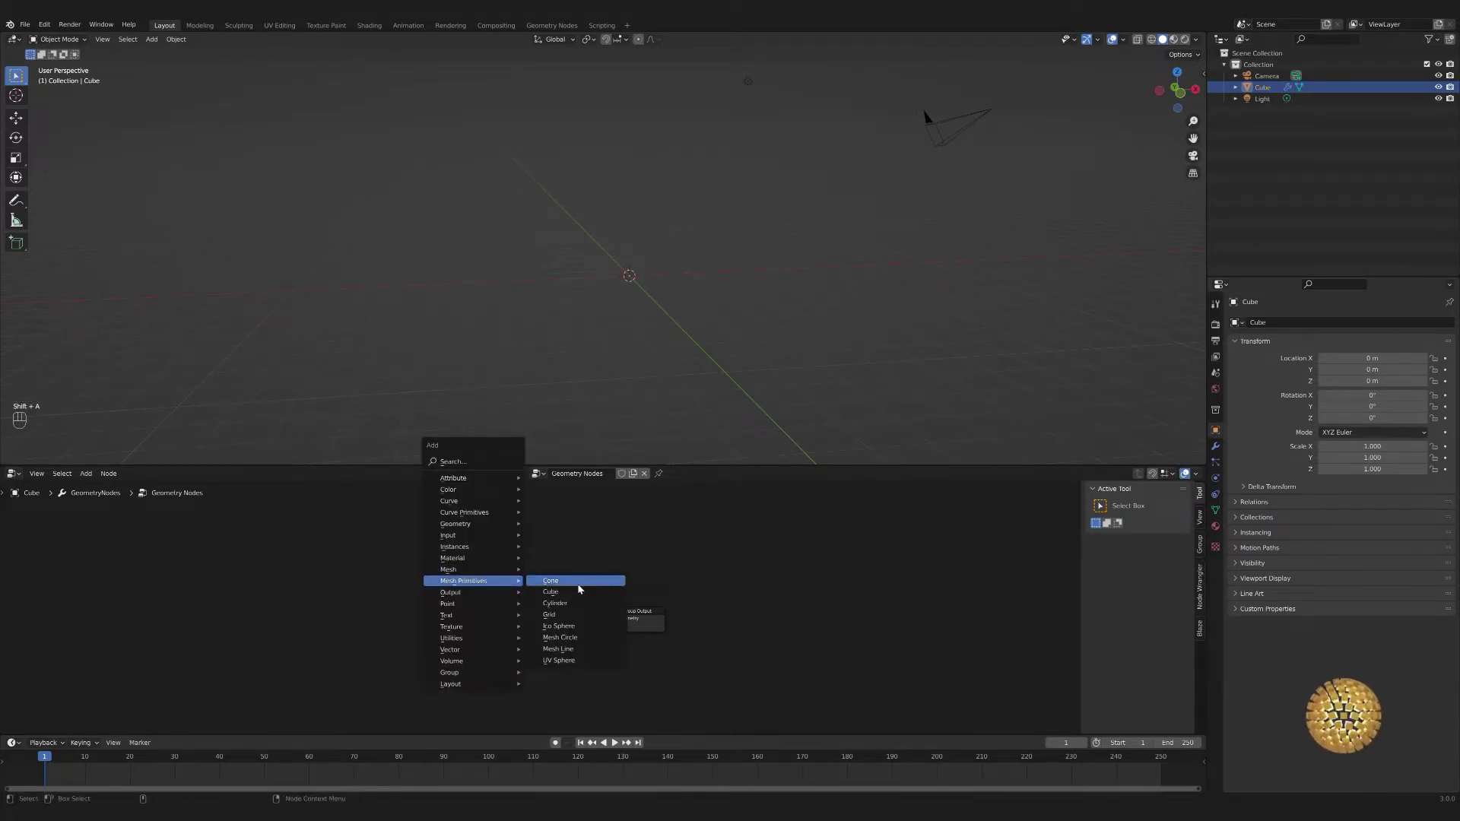
left_click(573, 630)
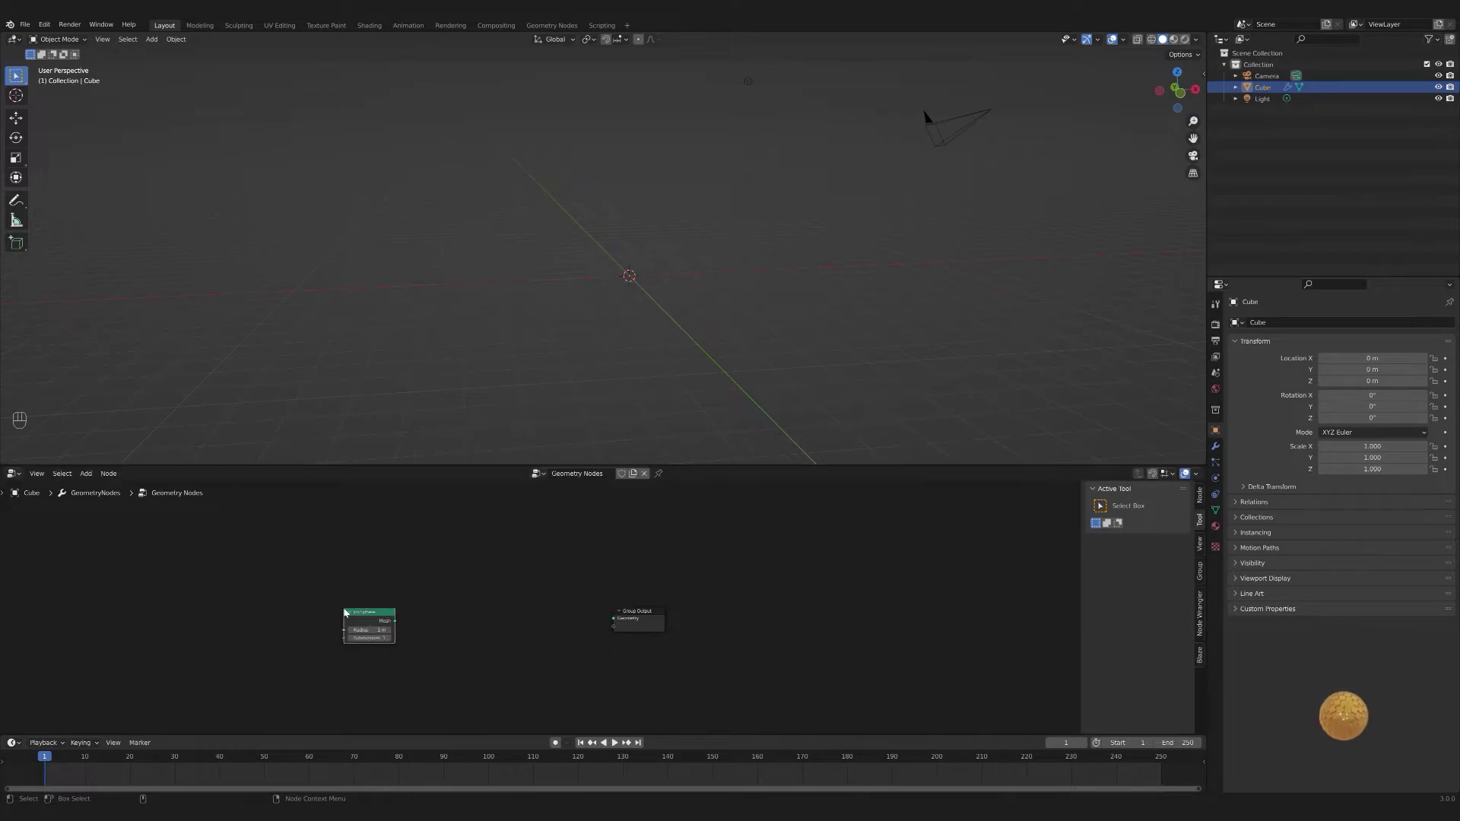
left_click_drag(429, 627, 618, 622)
left_click_drag(618, 622, 794, 345)
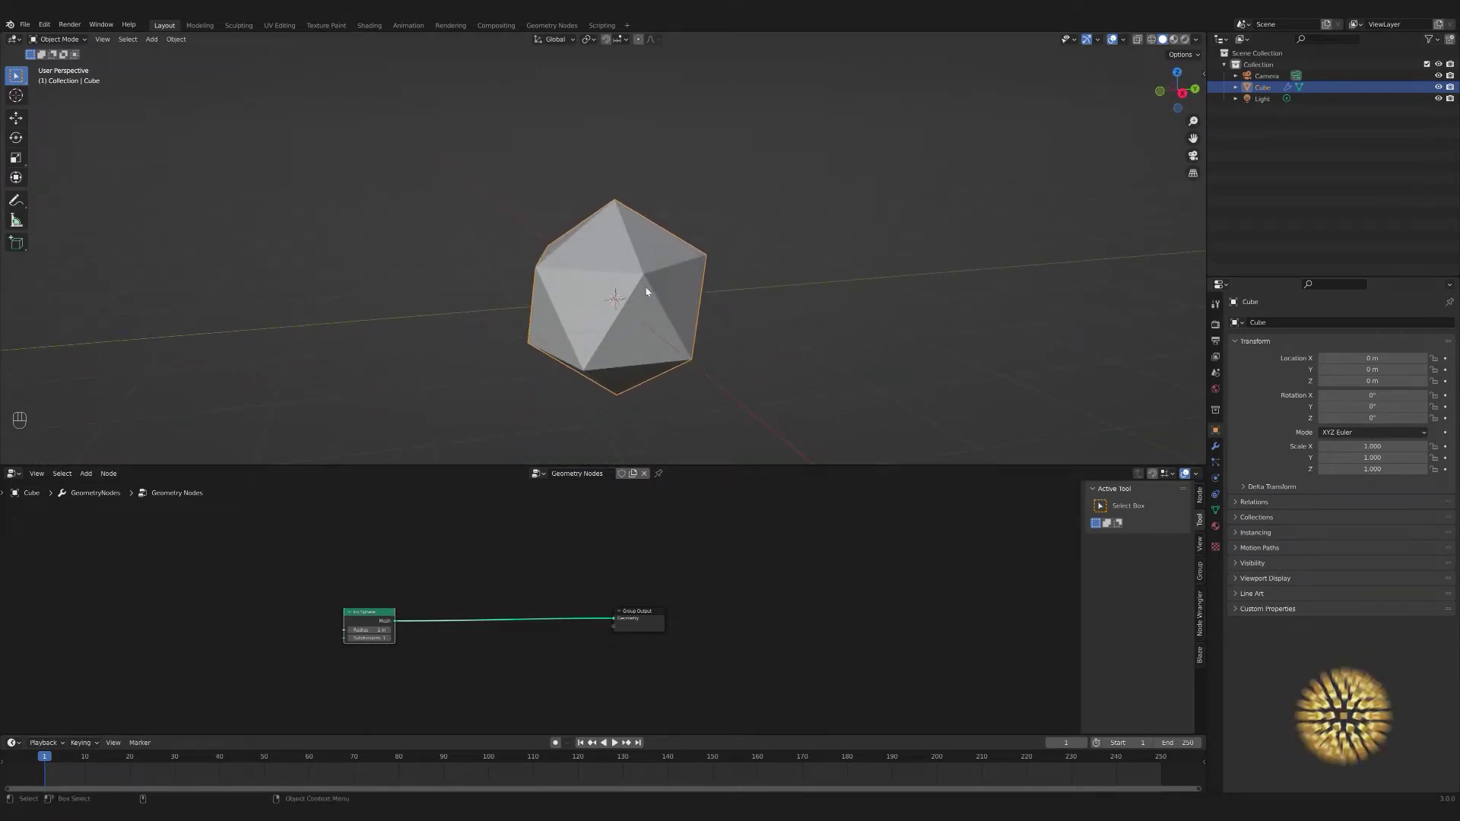
left_click(393, 640)
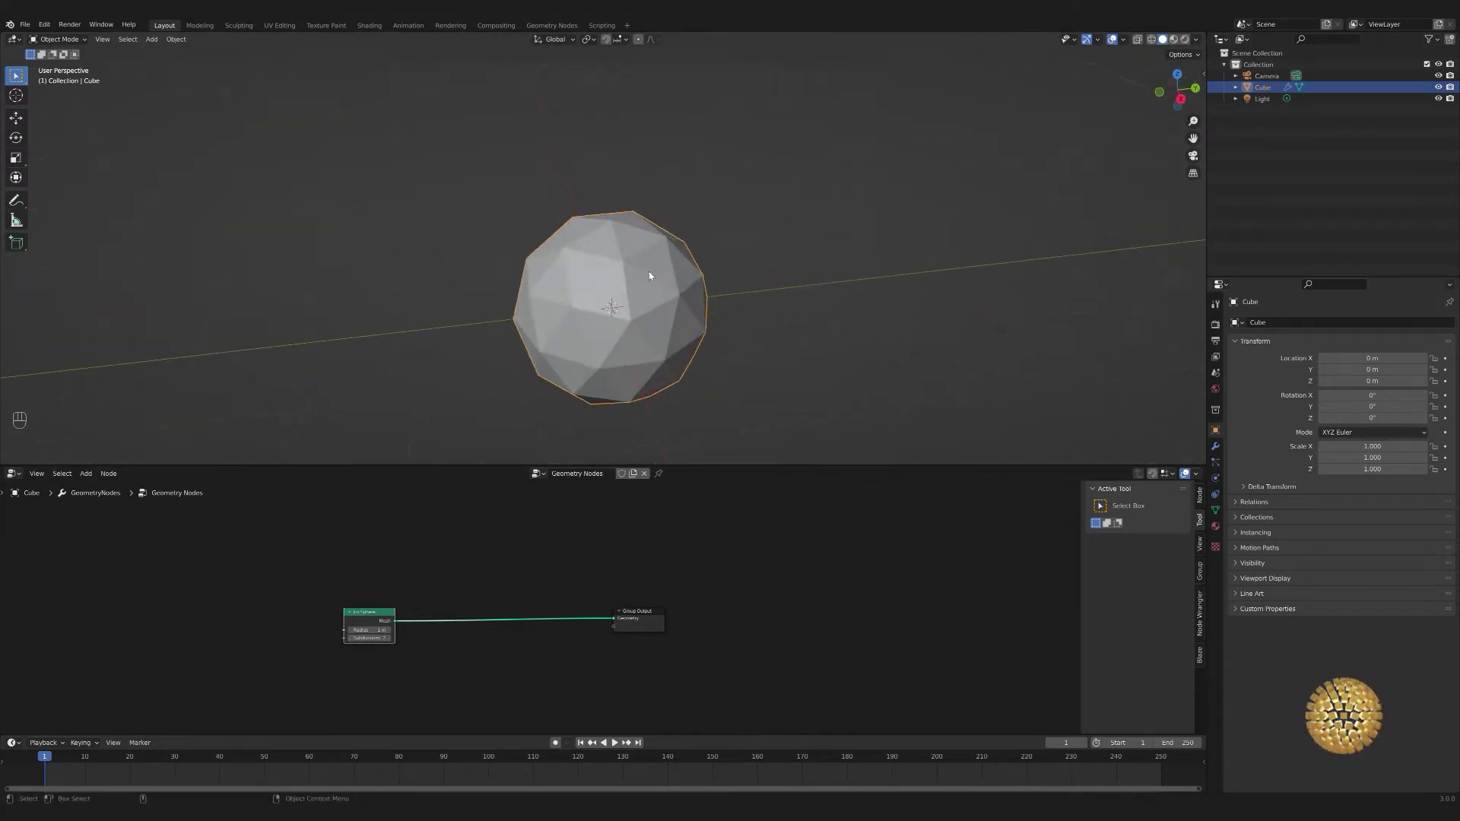
key("shift+a")
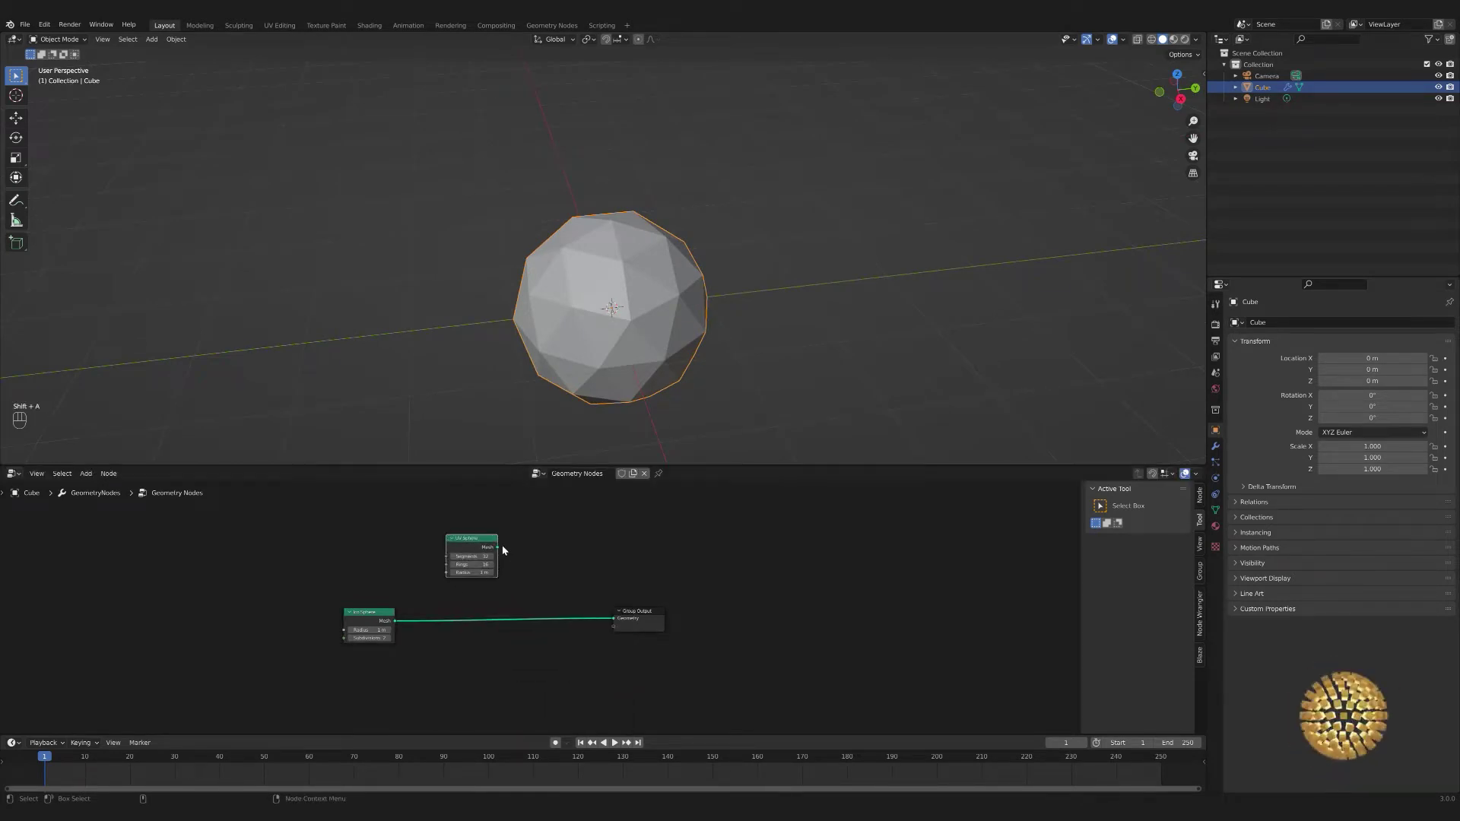
left_click_drag(505, 552, 616, 623)
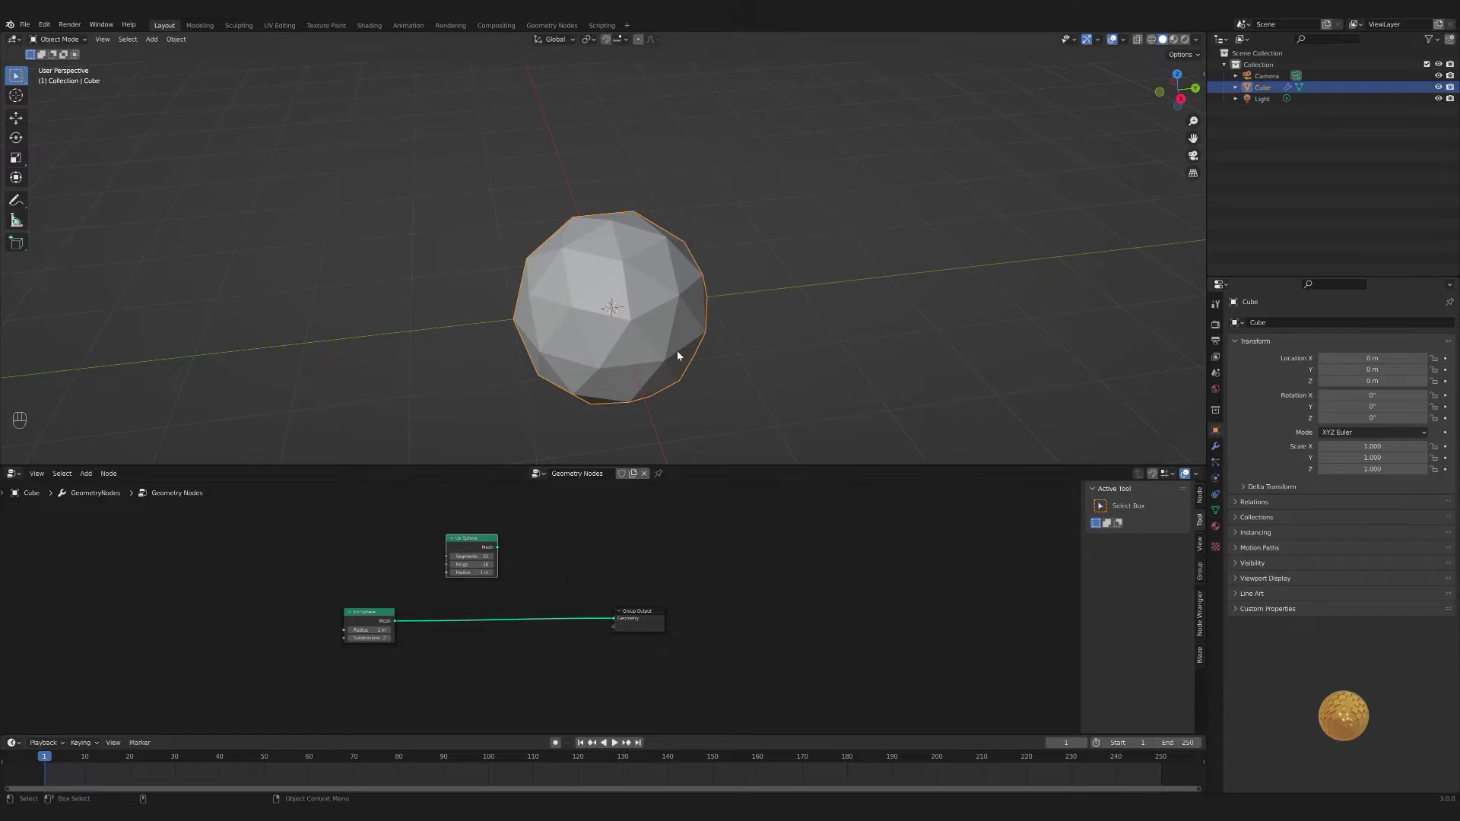
left_click_drag(506, 556, 661, 367)
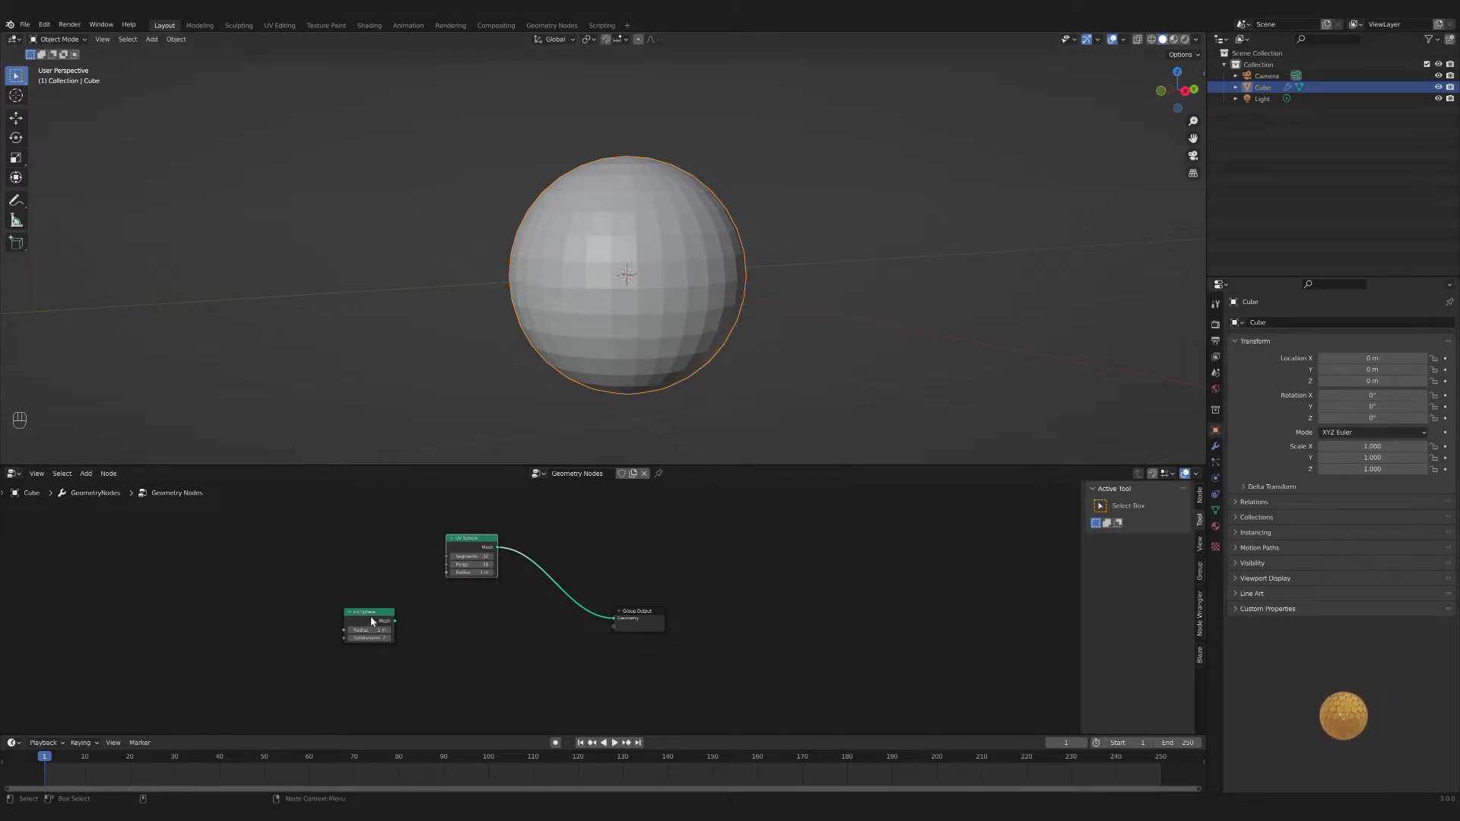
left_click_drag(435, 619, 469, 538)
key("Delete")
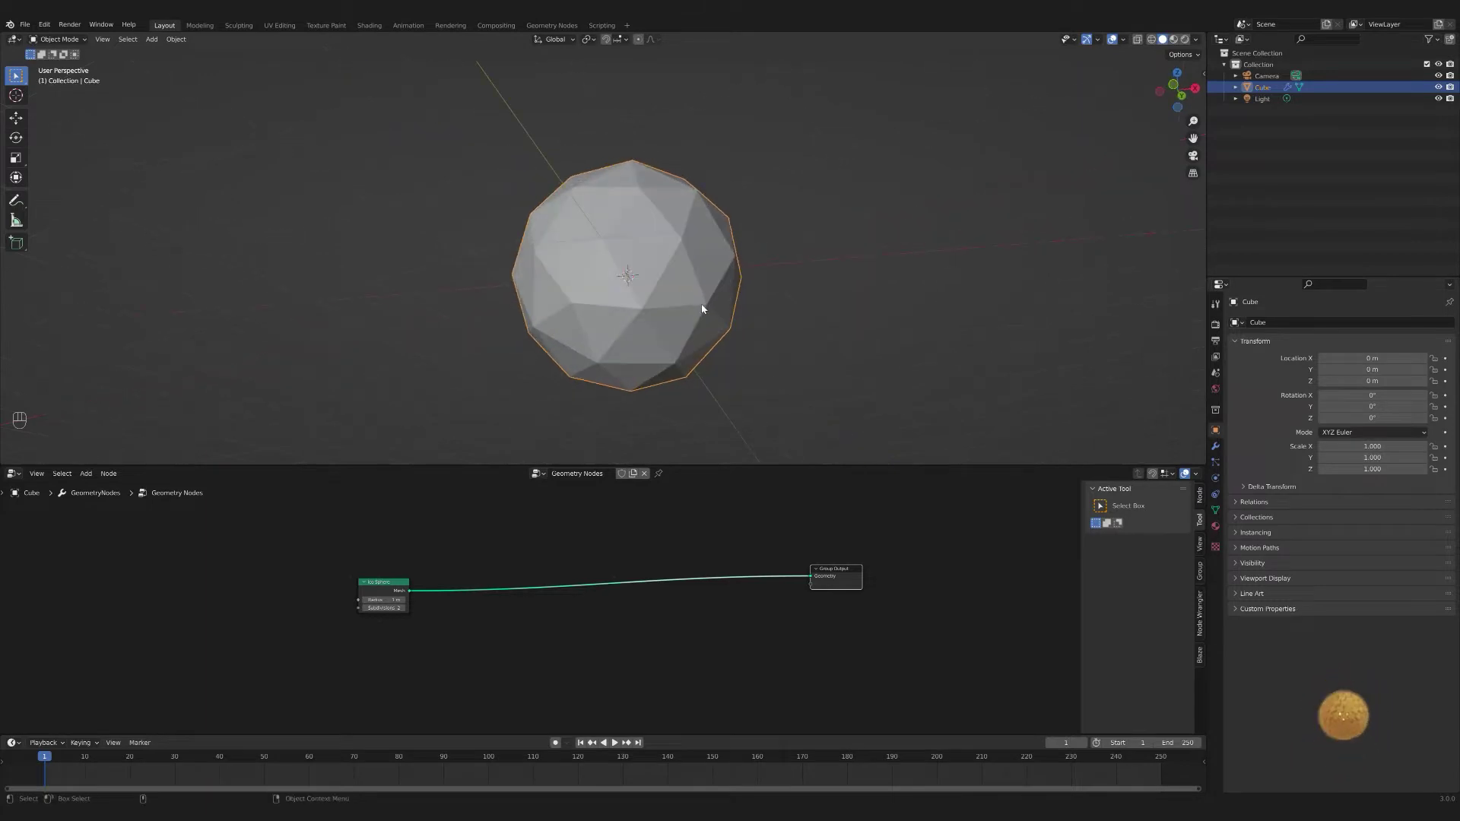
- Drop an Instance on Points node onto the ico sphere link and start adding a Cube mesh node
key("shift+a")
key("BackSpace")
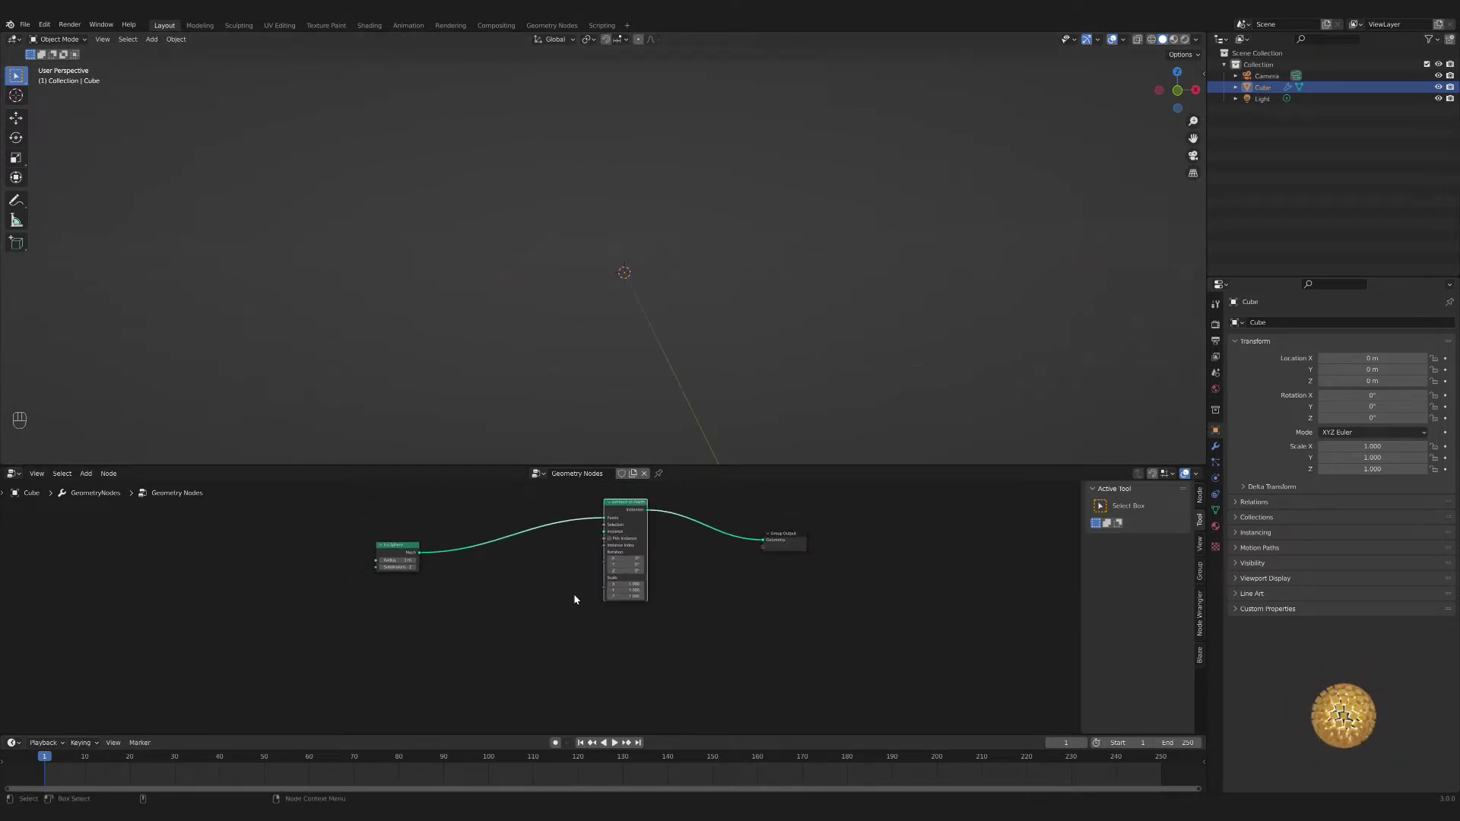
key("shift+a")
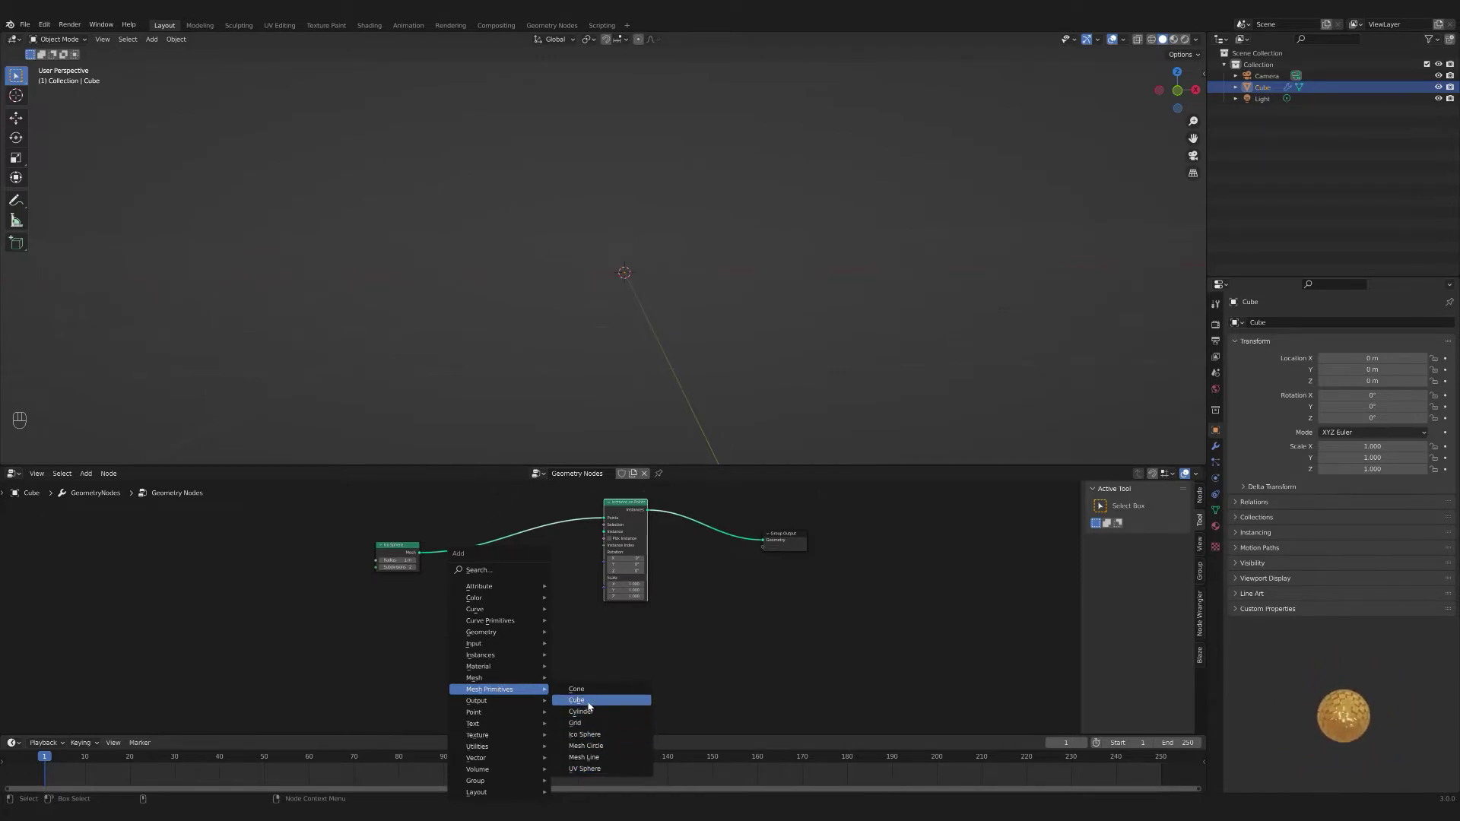
- Use the Cube mesh as the instance and set the new Vector Math node's operation to Scale
left_click_drag(535, 627, 614, 524)
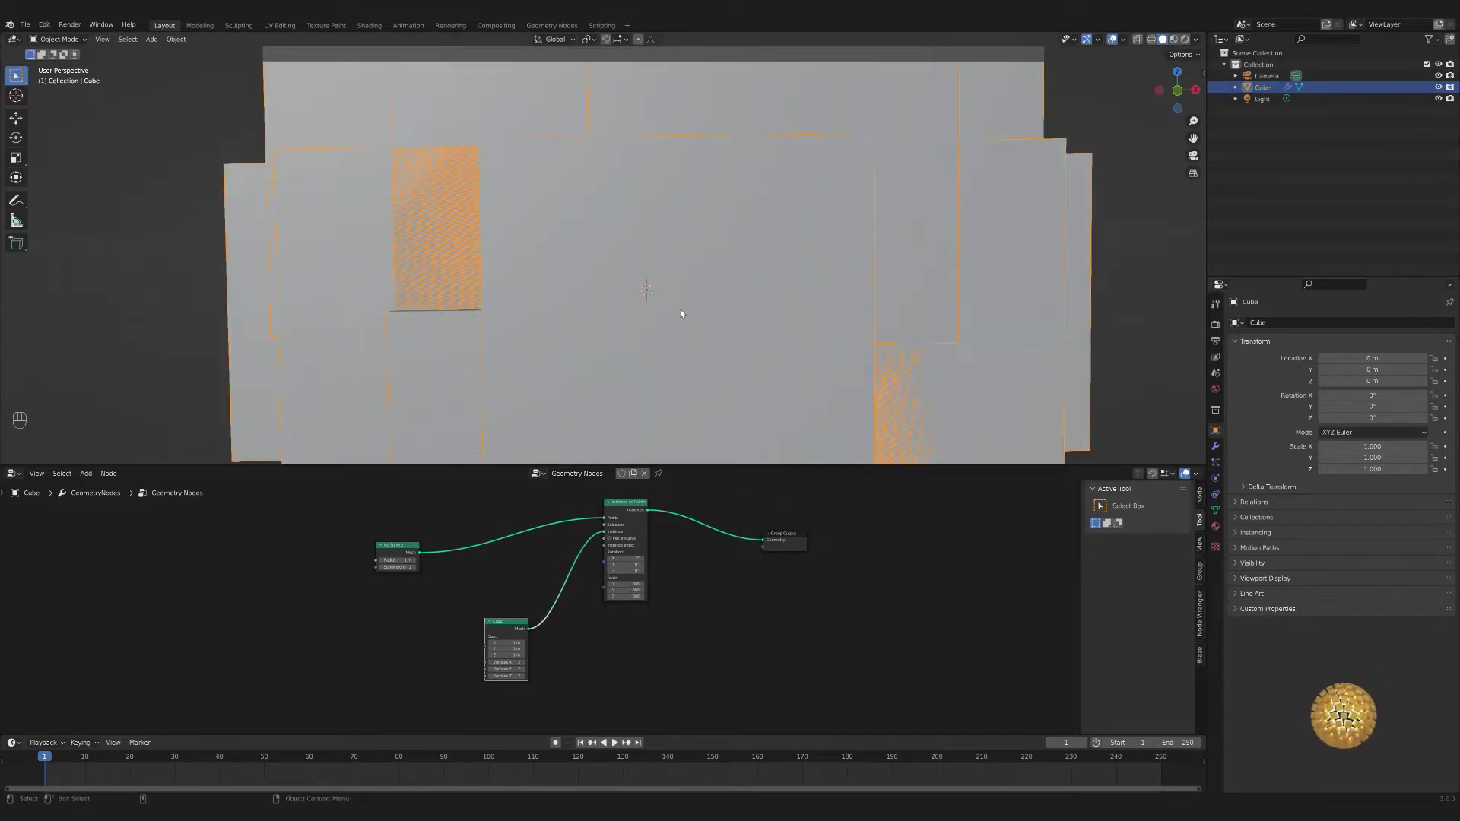
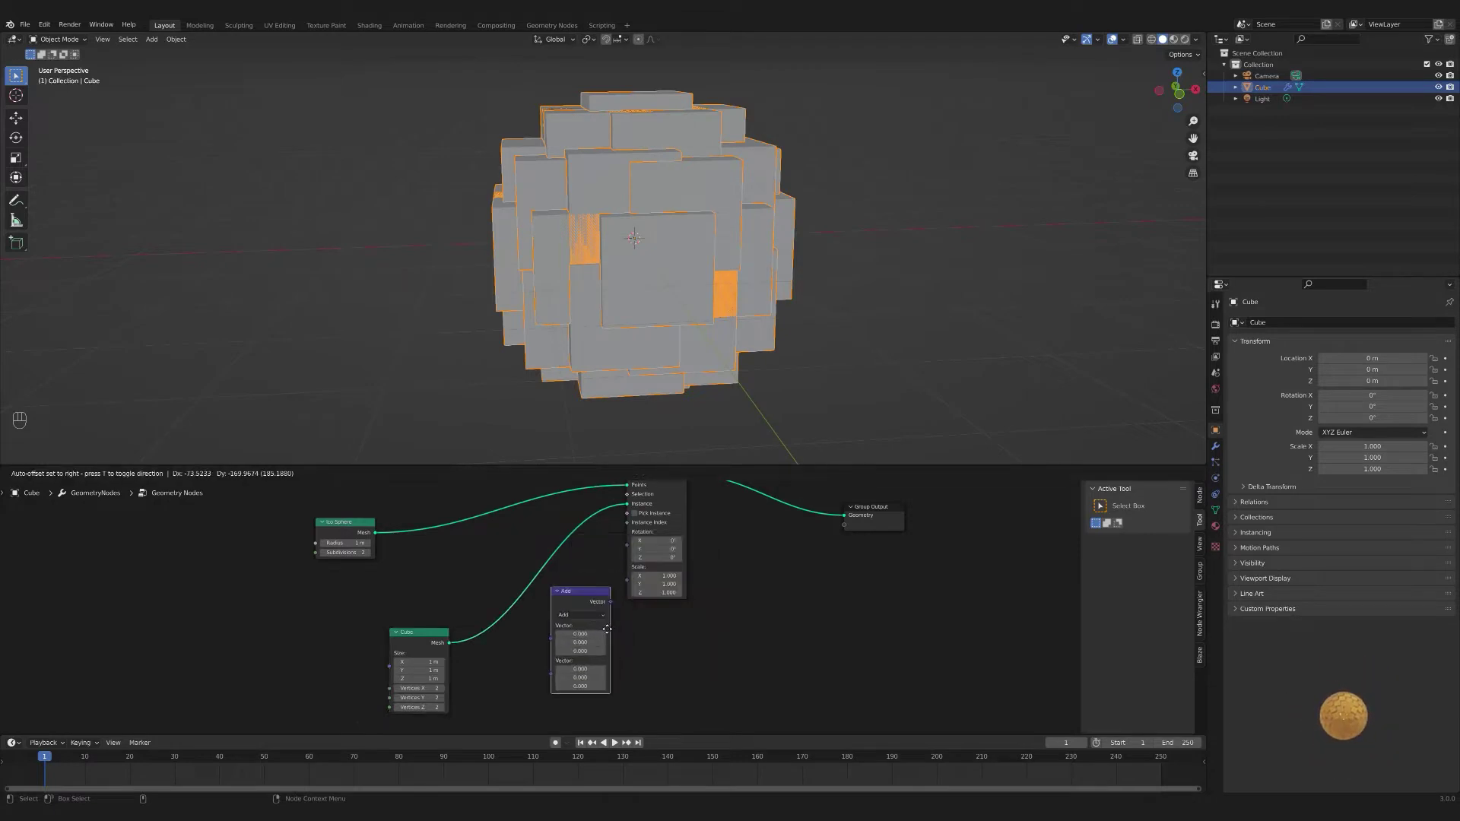
left_click_drag(593, 635, 576, 584)
left_click_drag(570, 652, 575, 774)
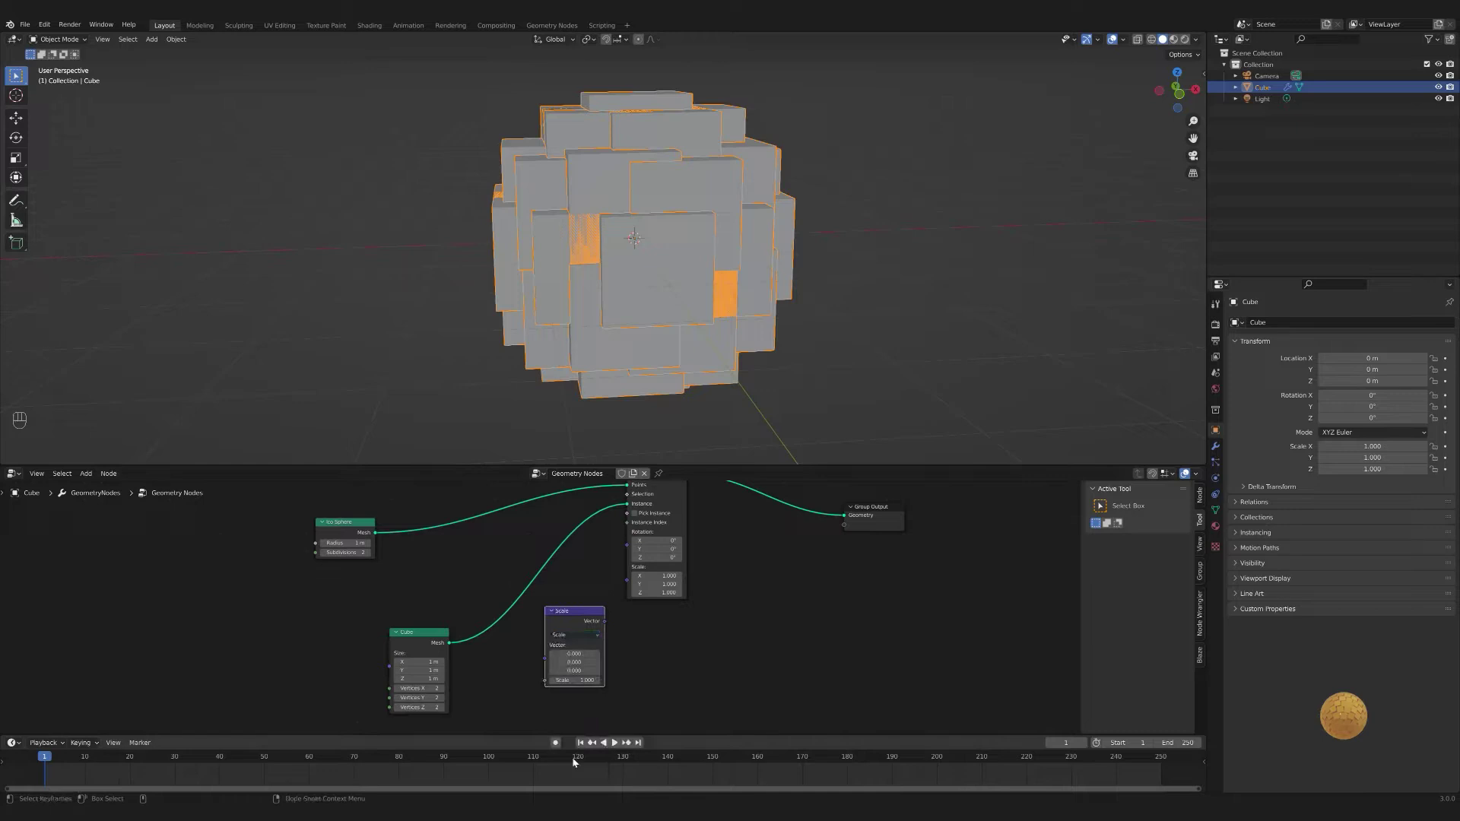
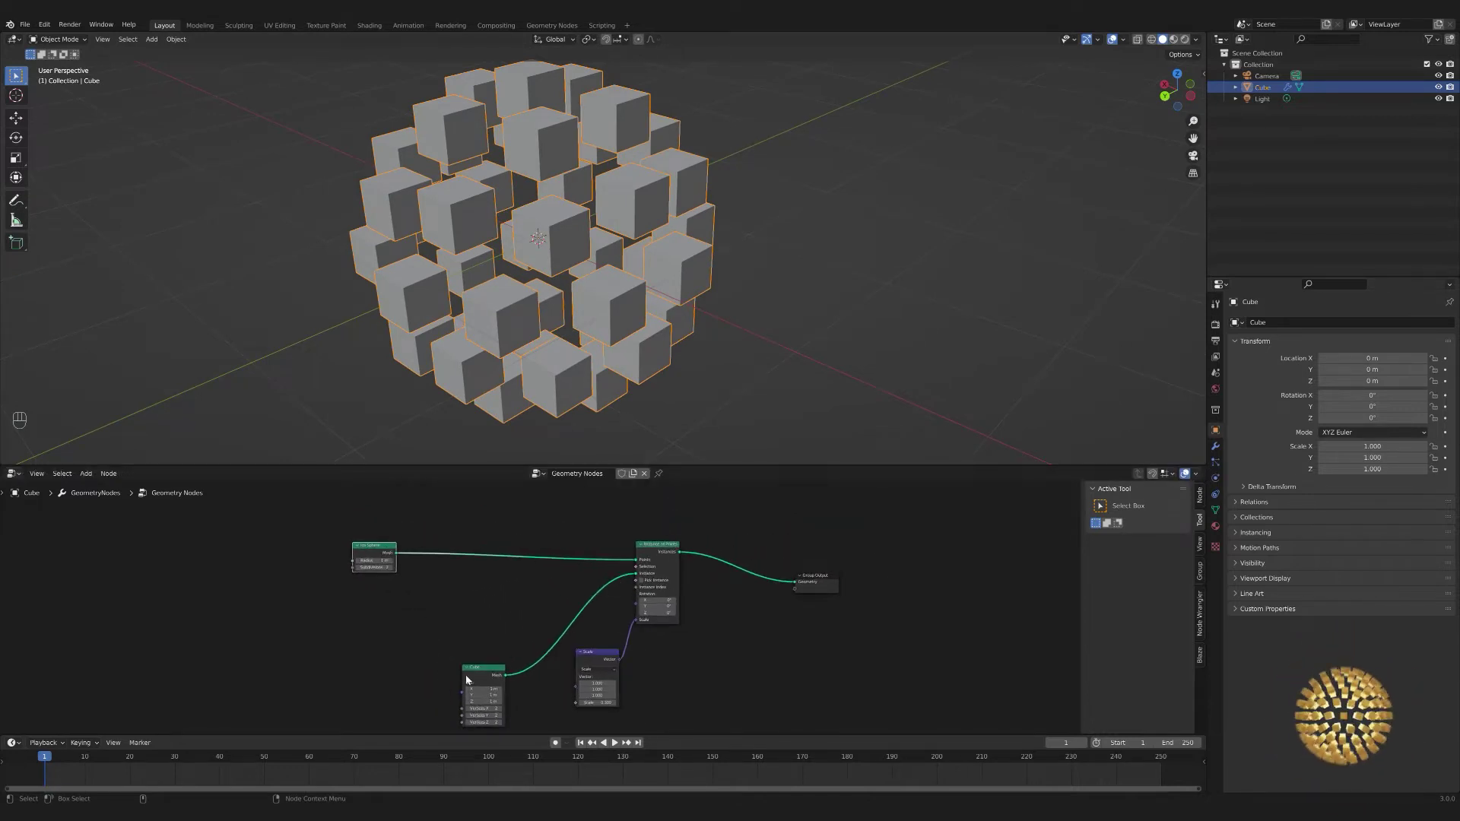
left_click(482, 676)
left_click(605, 658)
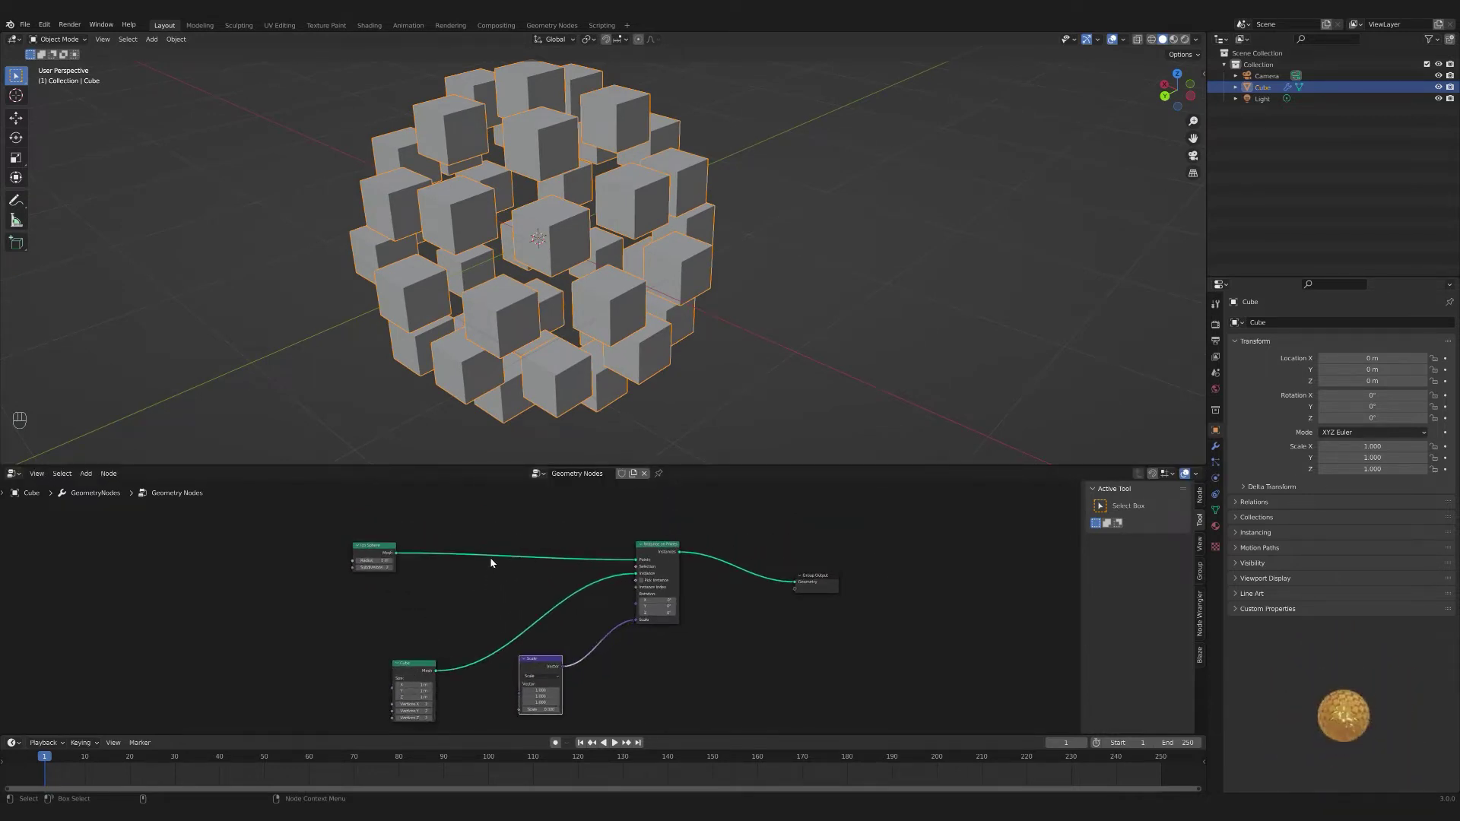
key("shift+a")
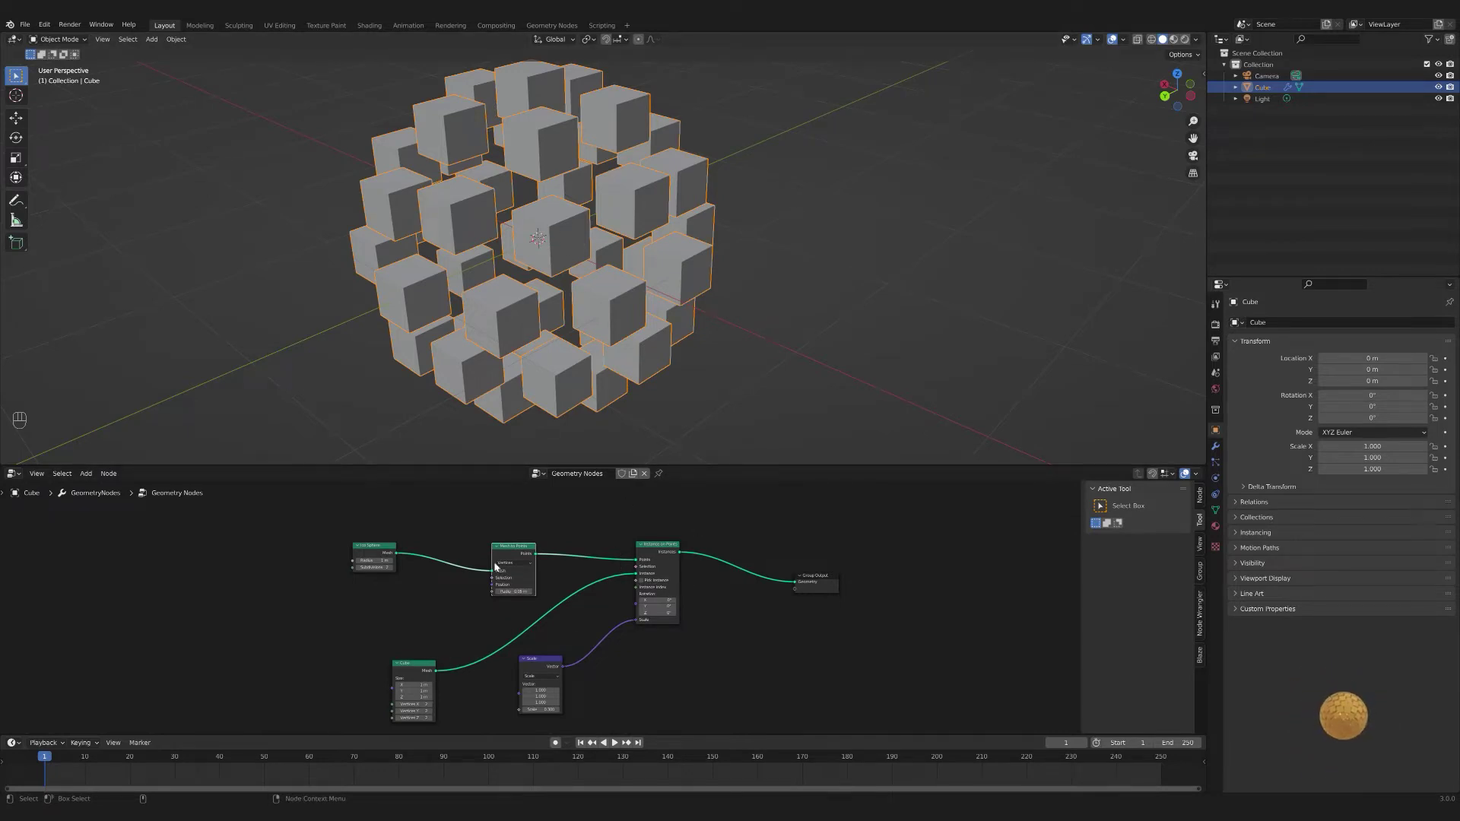
left_click(514, 556)
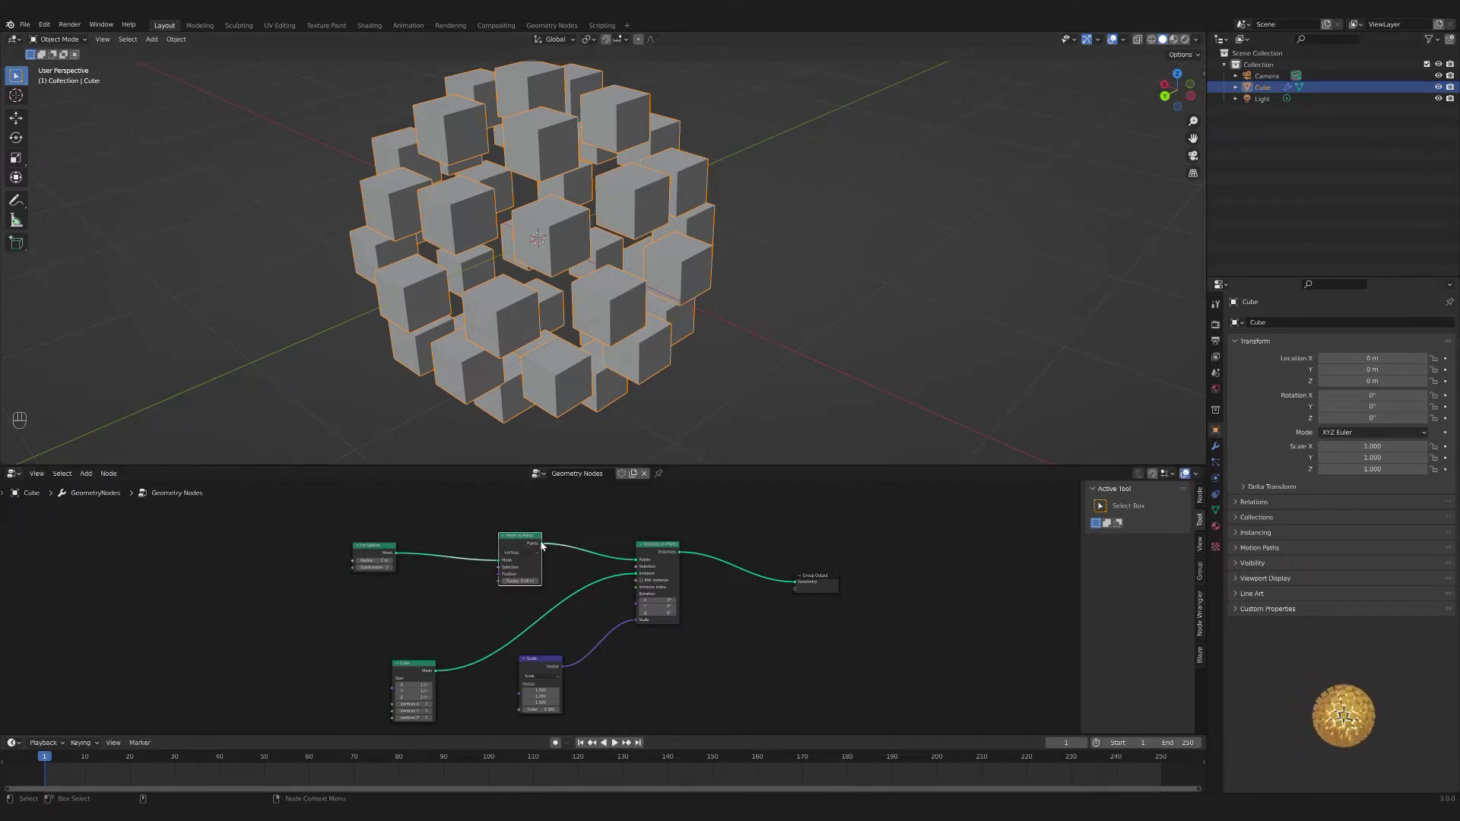
left_click_drag(545, 546, 672, 389)
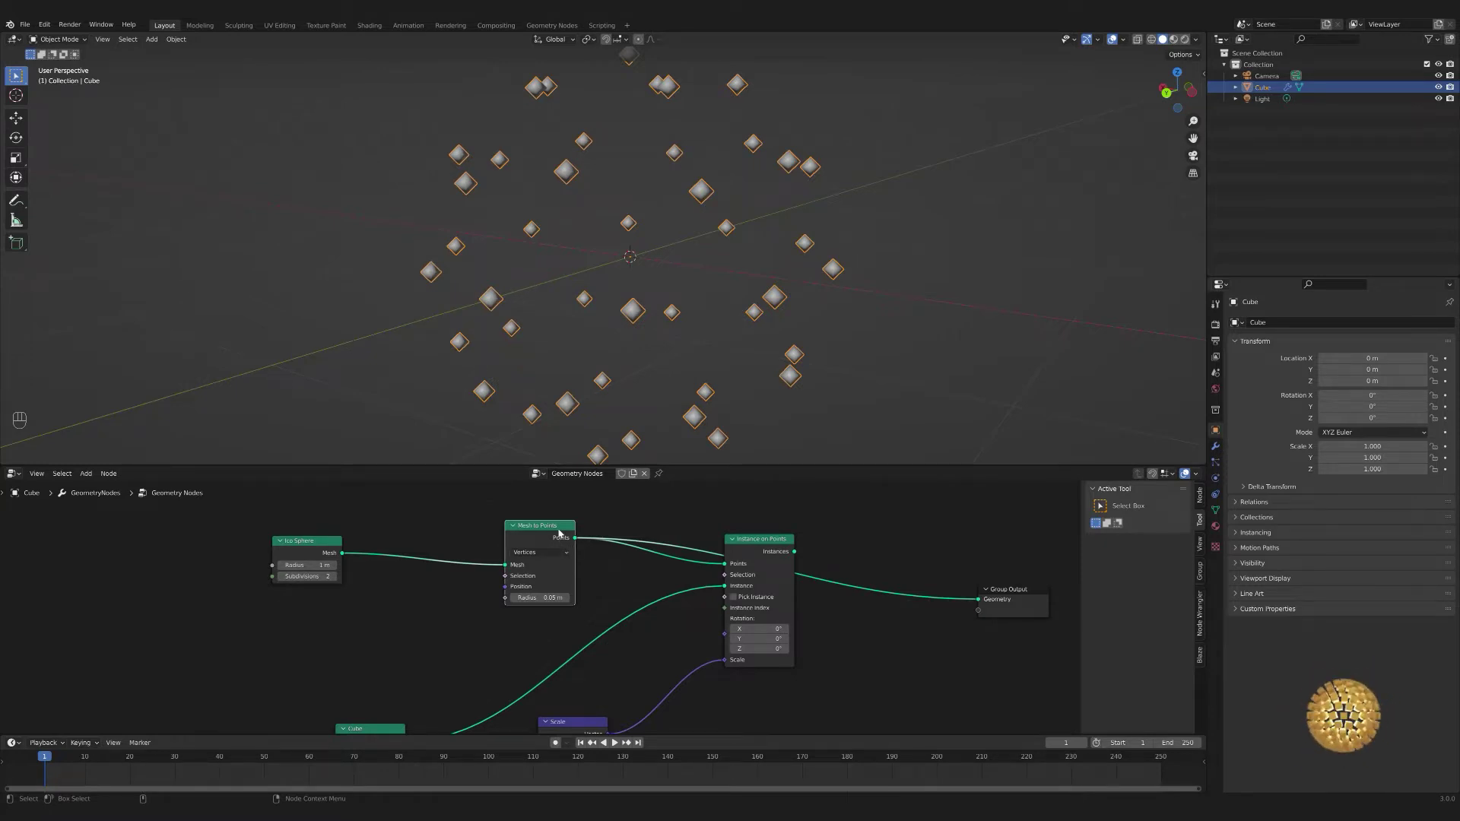
left_click(307, 552)
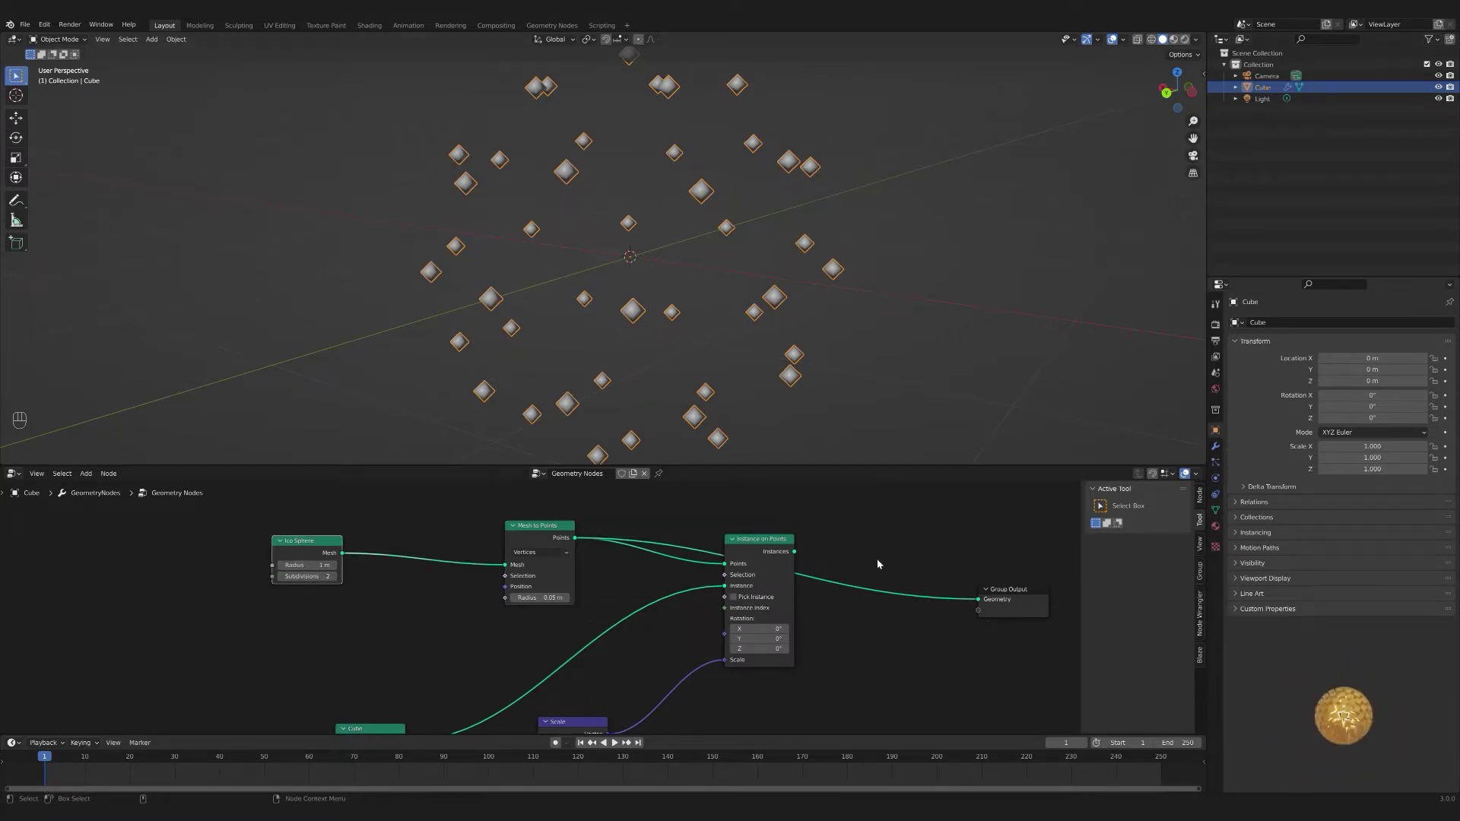
left_click_drag(798, 556, 967, 598)
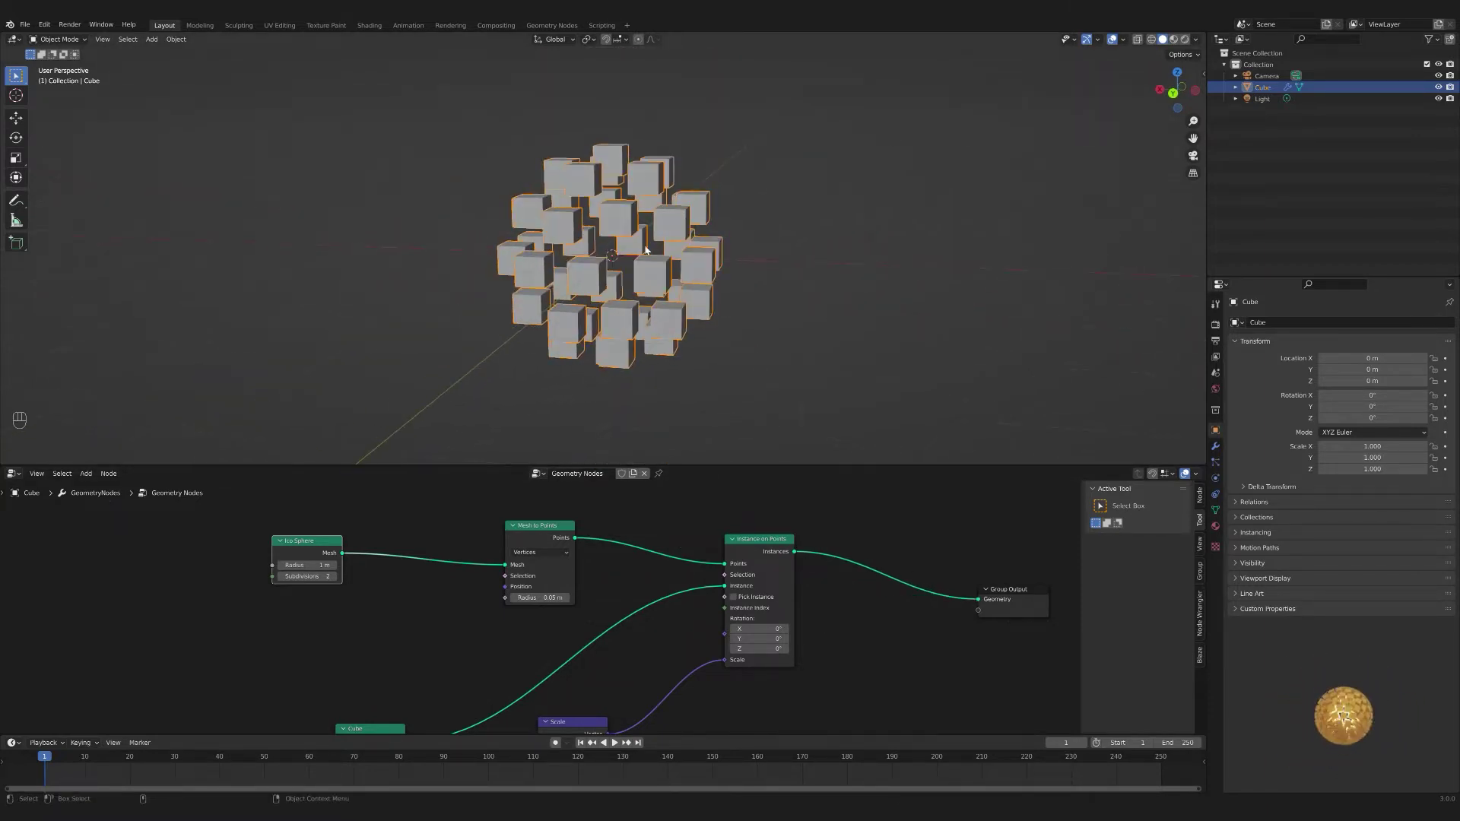
key("ctrl+x")
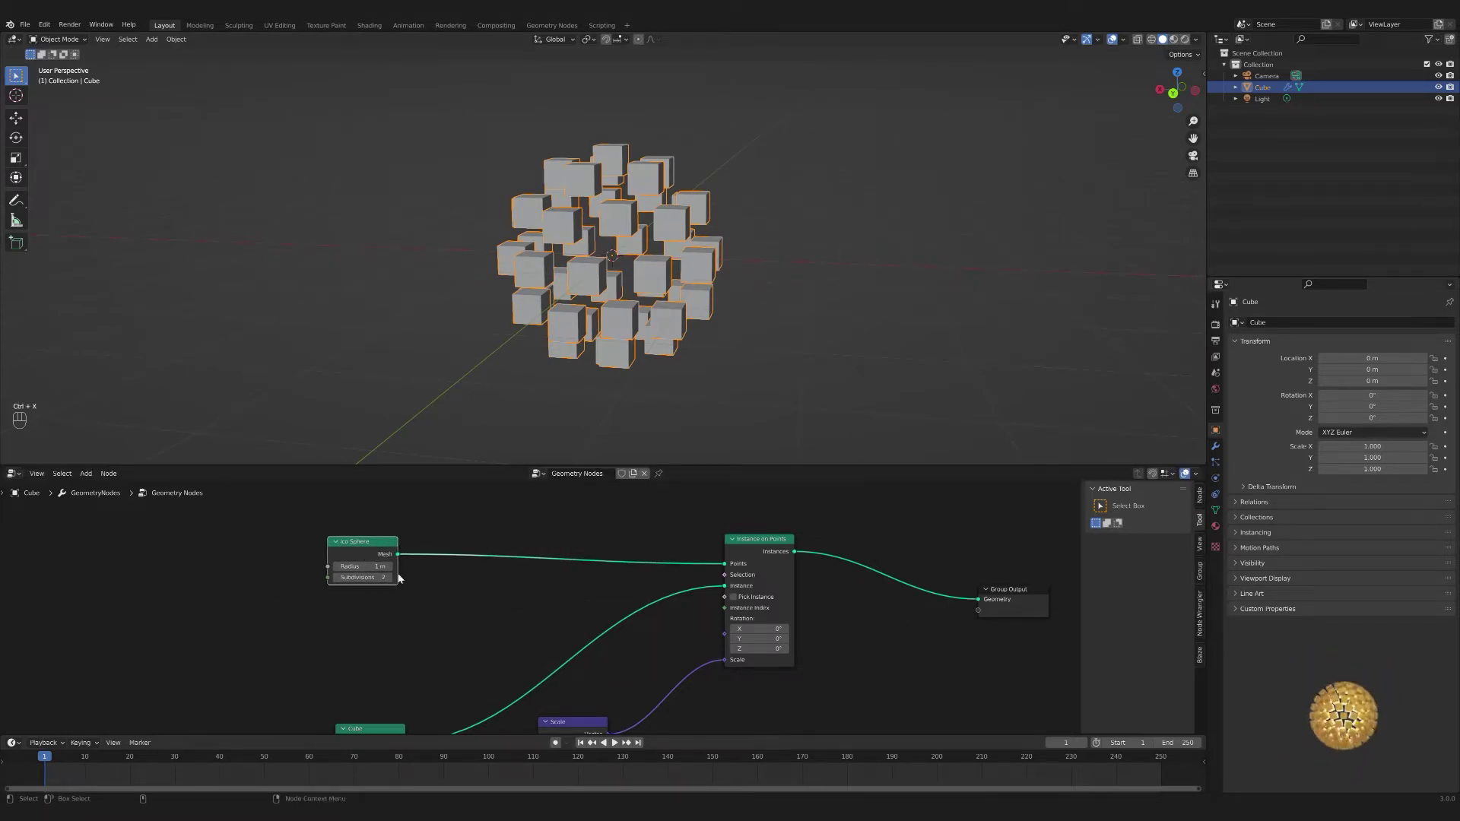
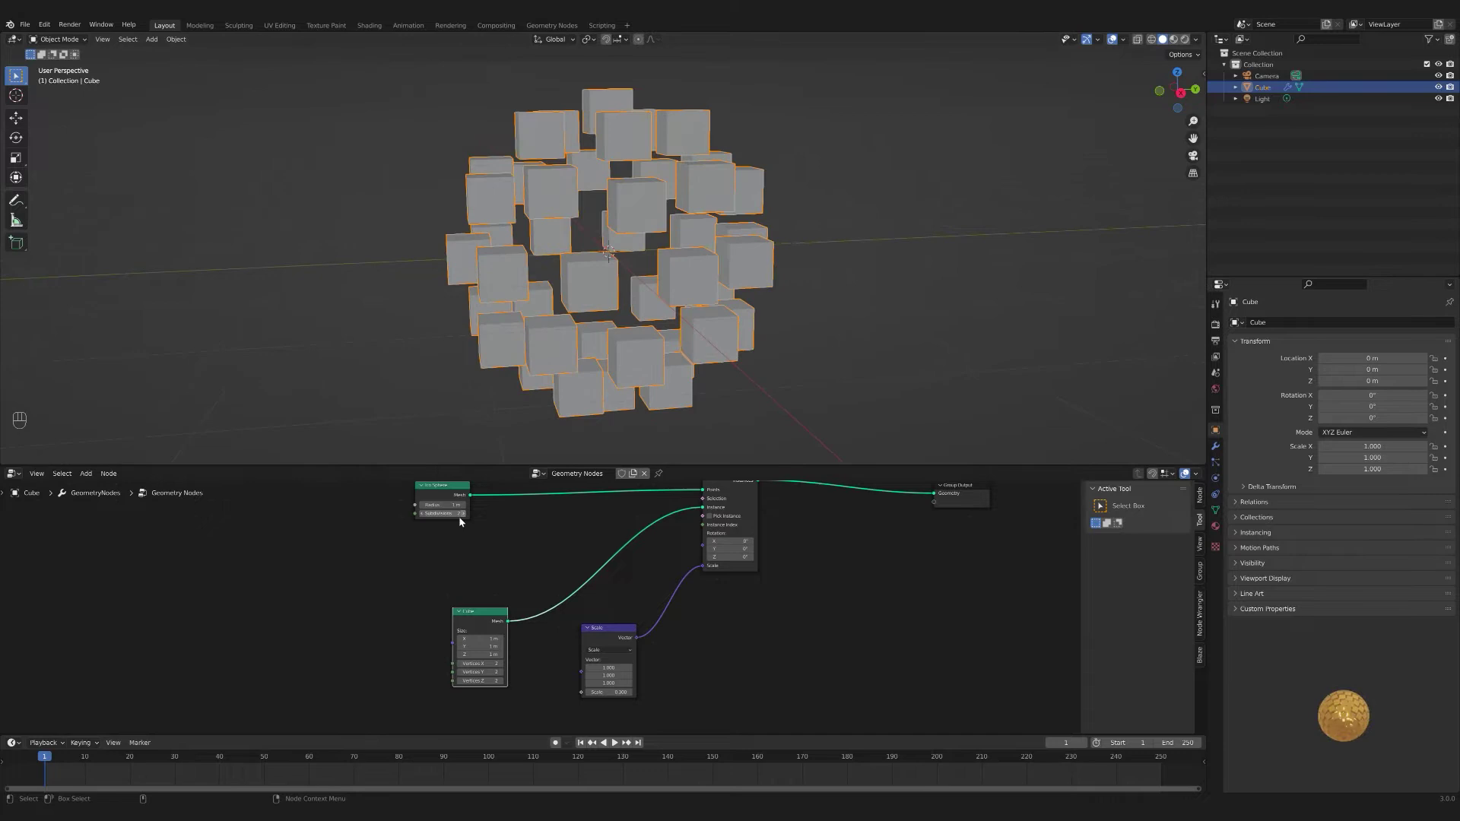
- Browse the add-node list for a Set Position node to insert before the instancing
key("shift+a")
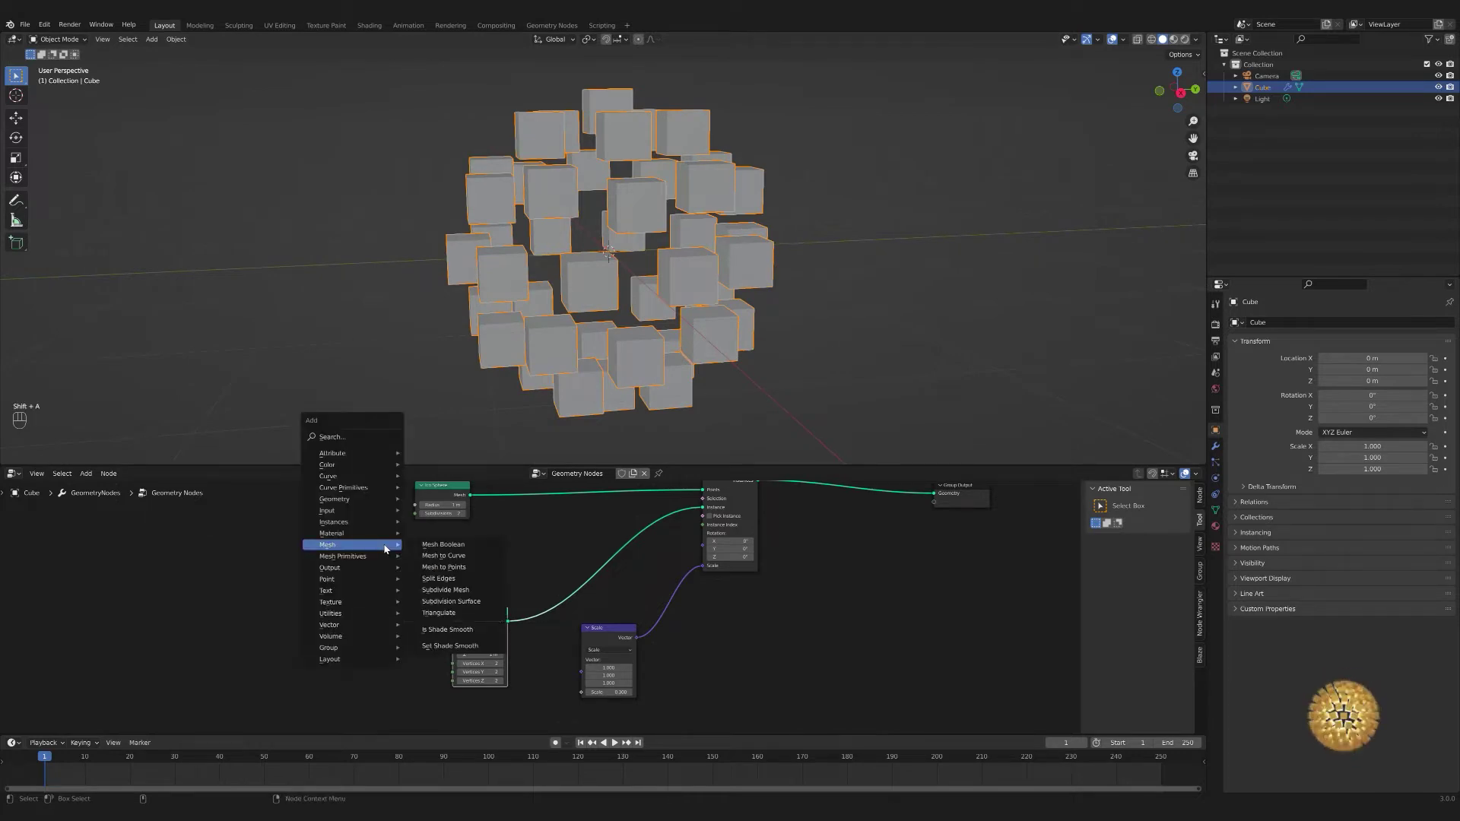
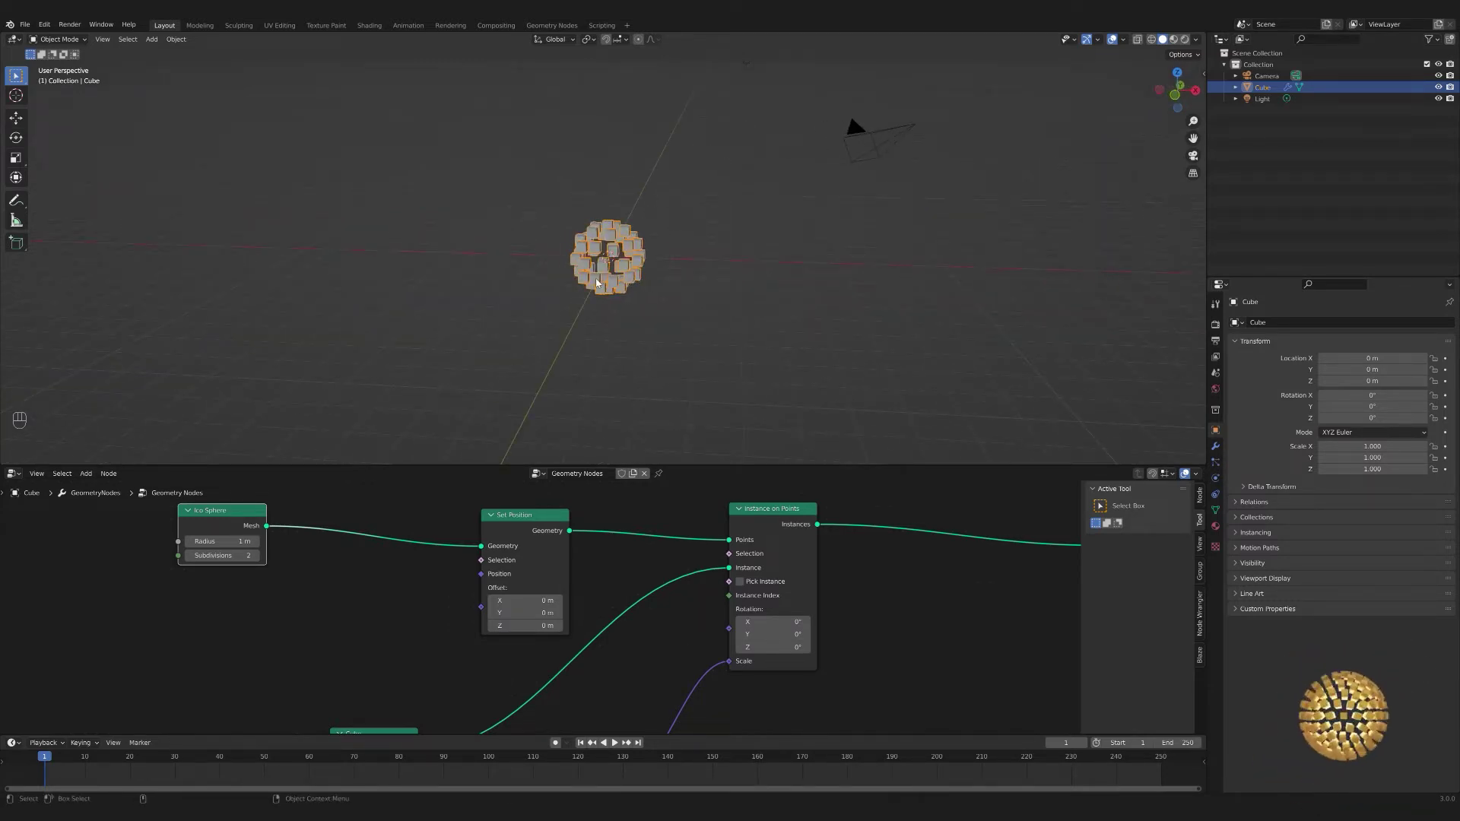
- Add a vector math node and place it below the Ico Sphere as the Set Position offset
key("shift+a")
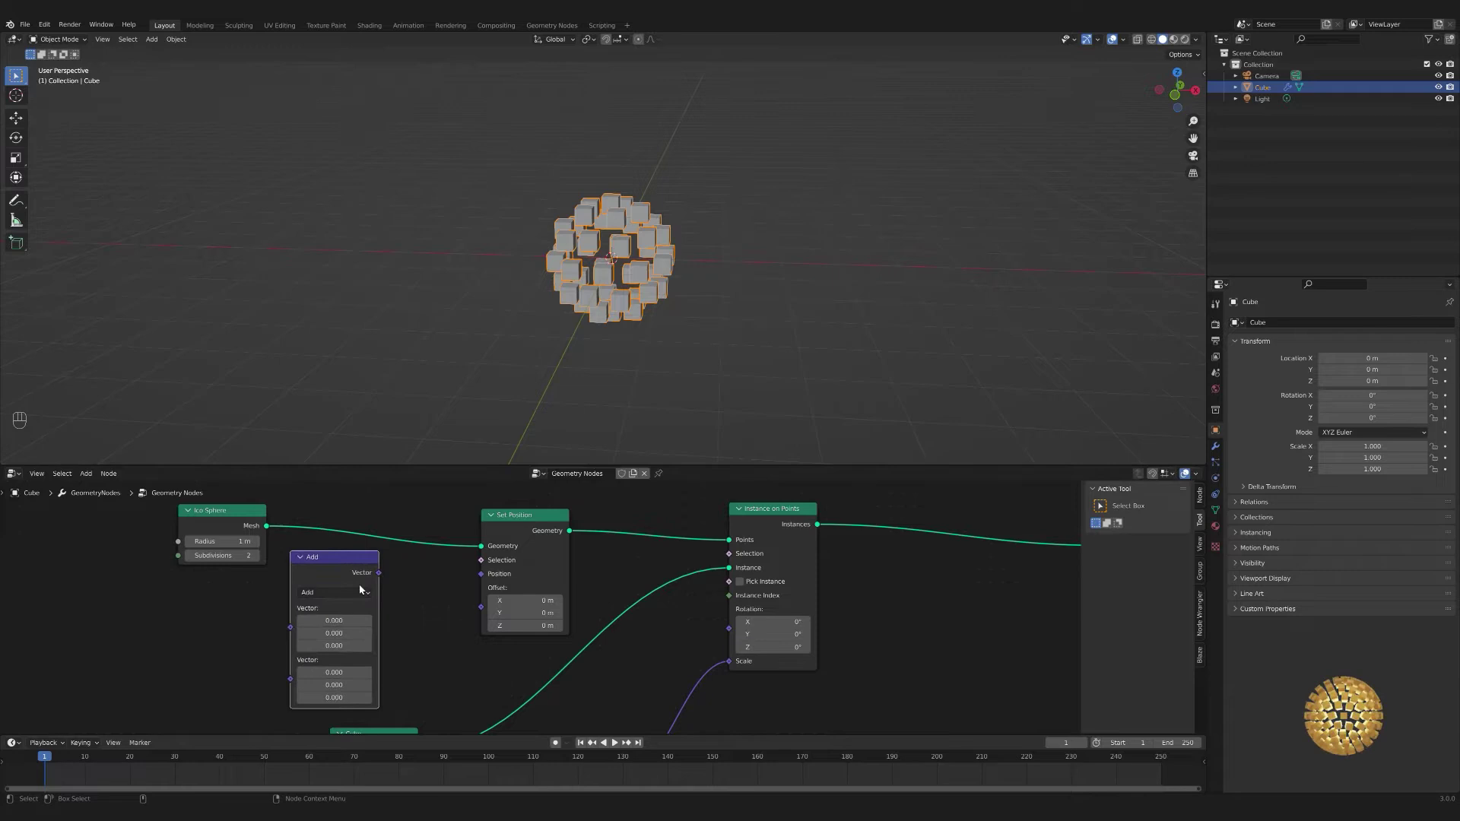
left_click_drag(313, 388, 381, 538)
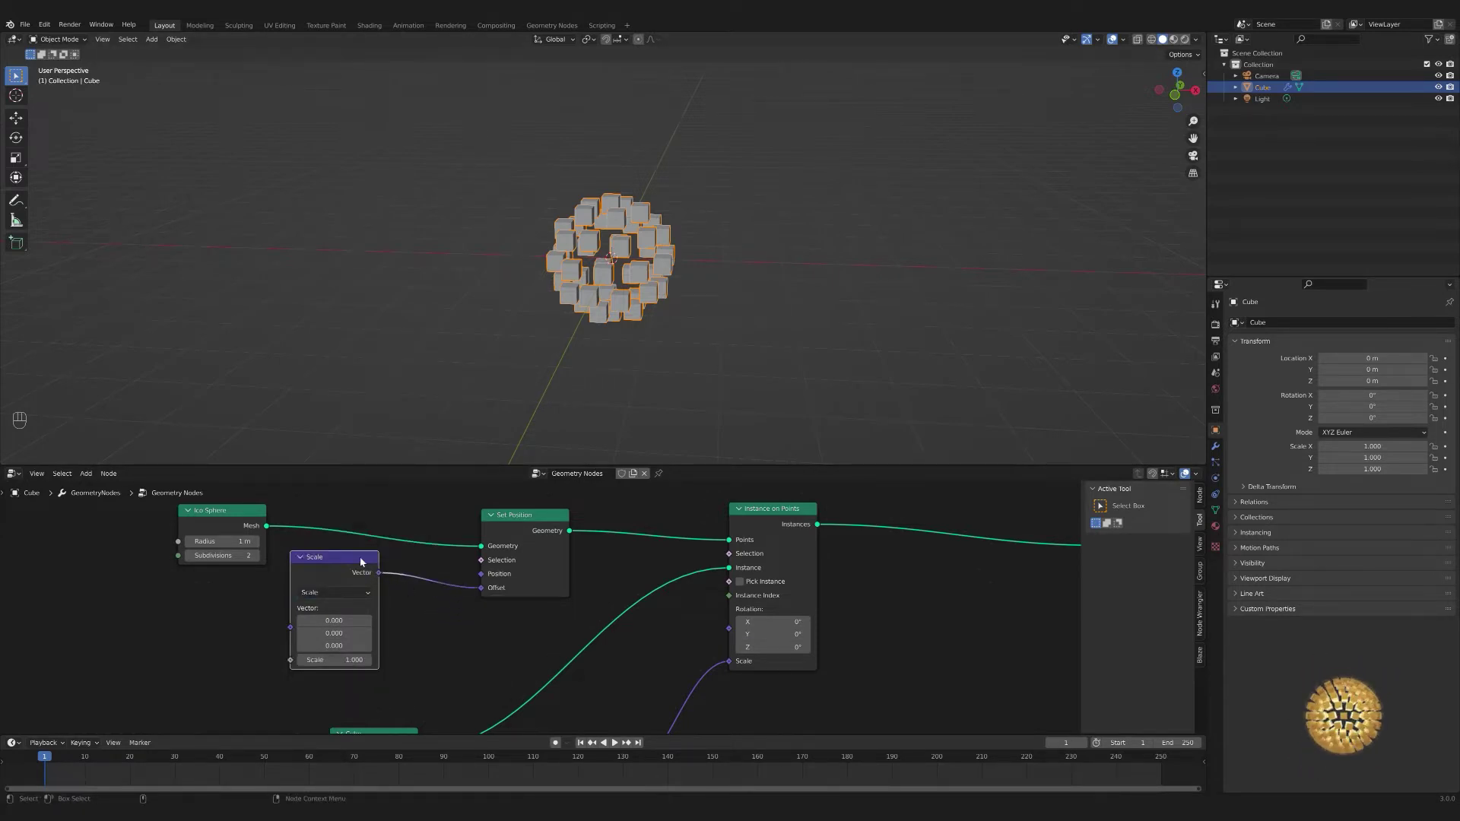
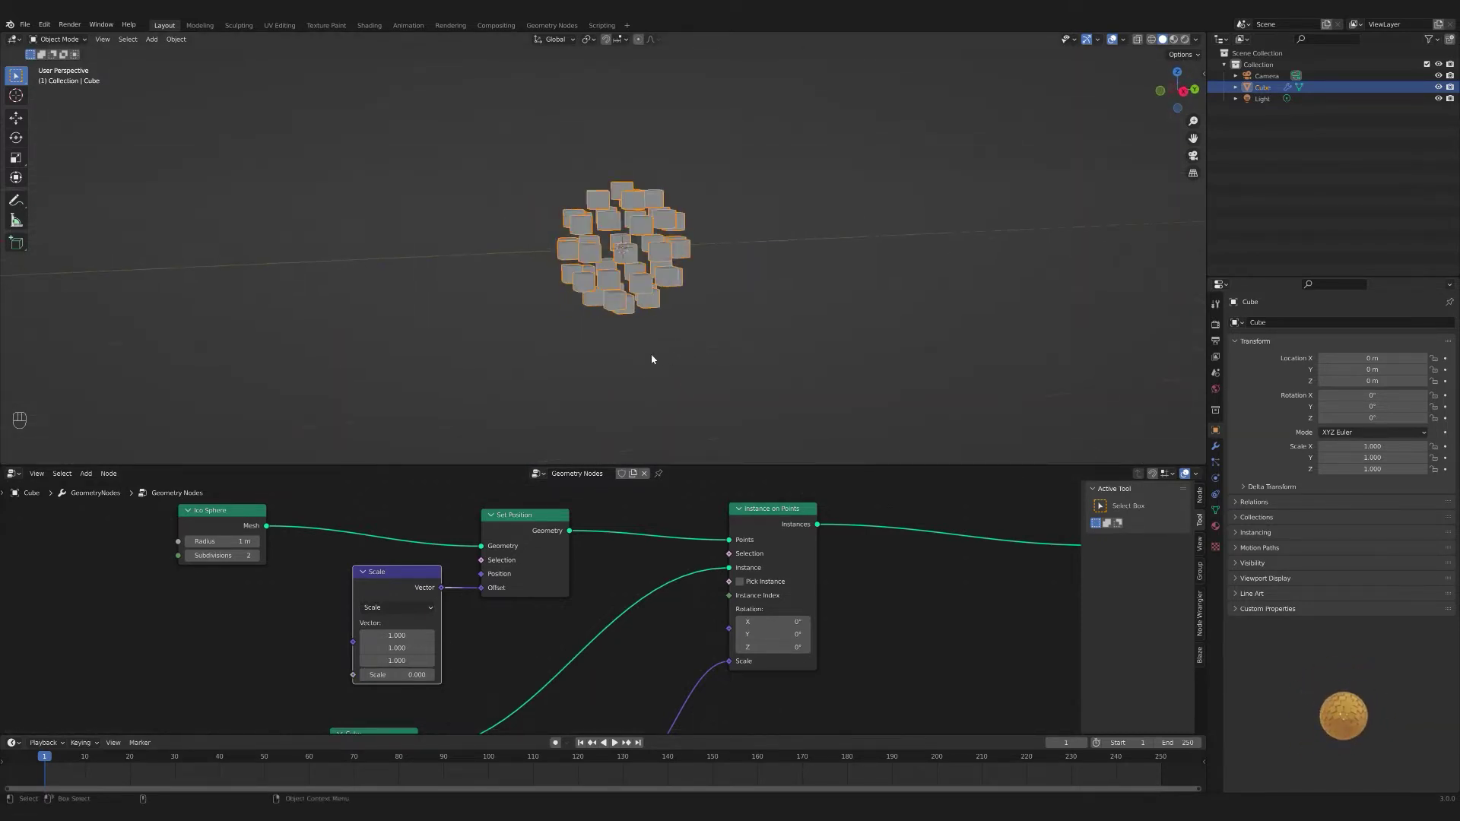
left_click(380, 593)
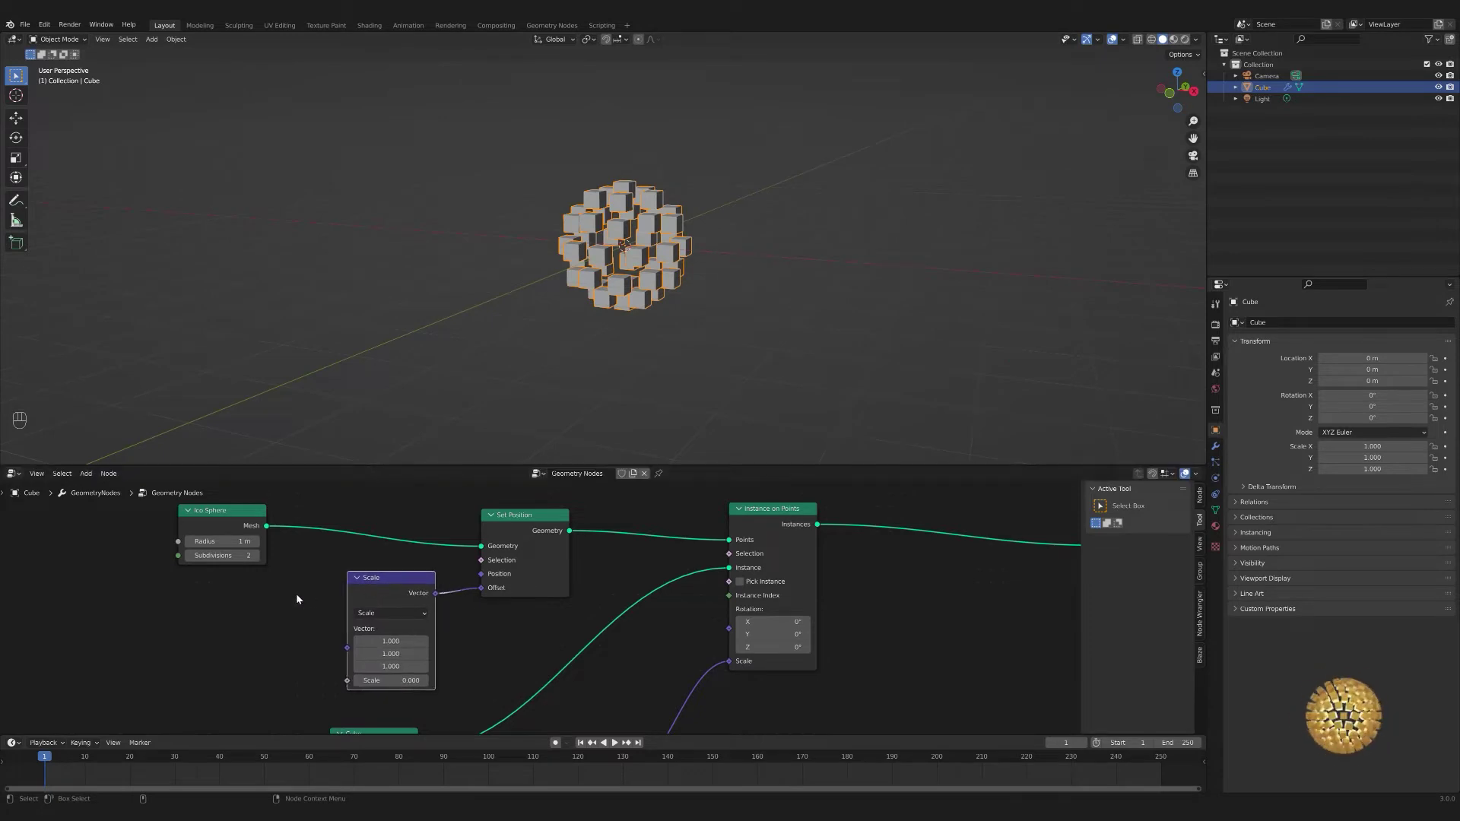
- Bring up the add-node list to insert a Normal input node
key("shift+a")
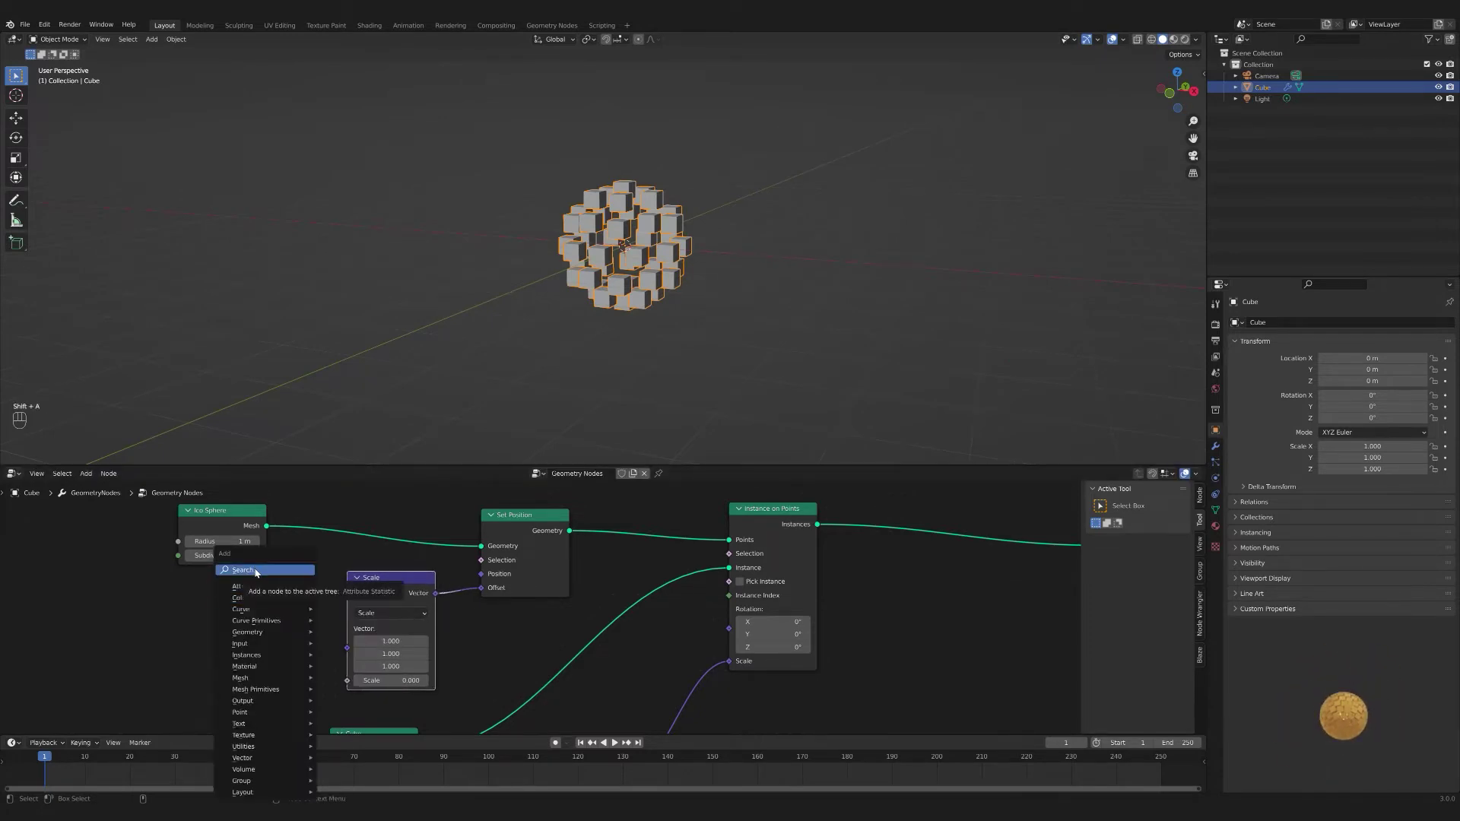
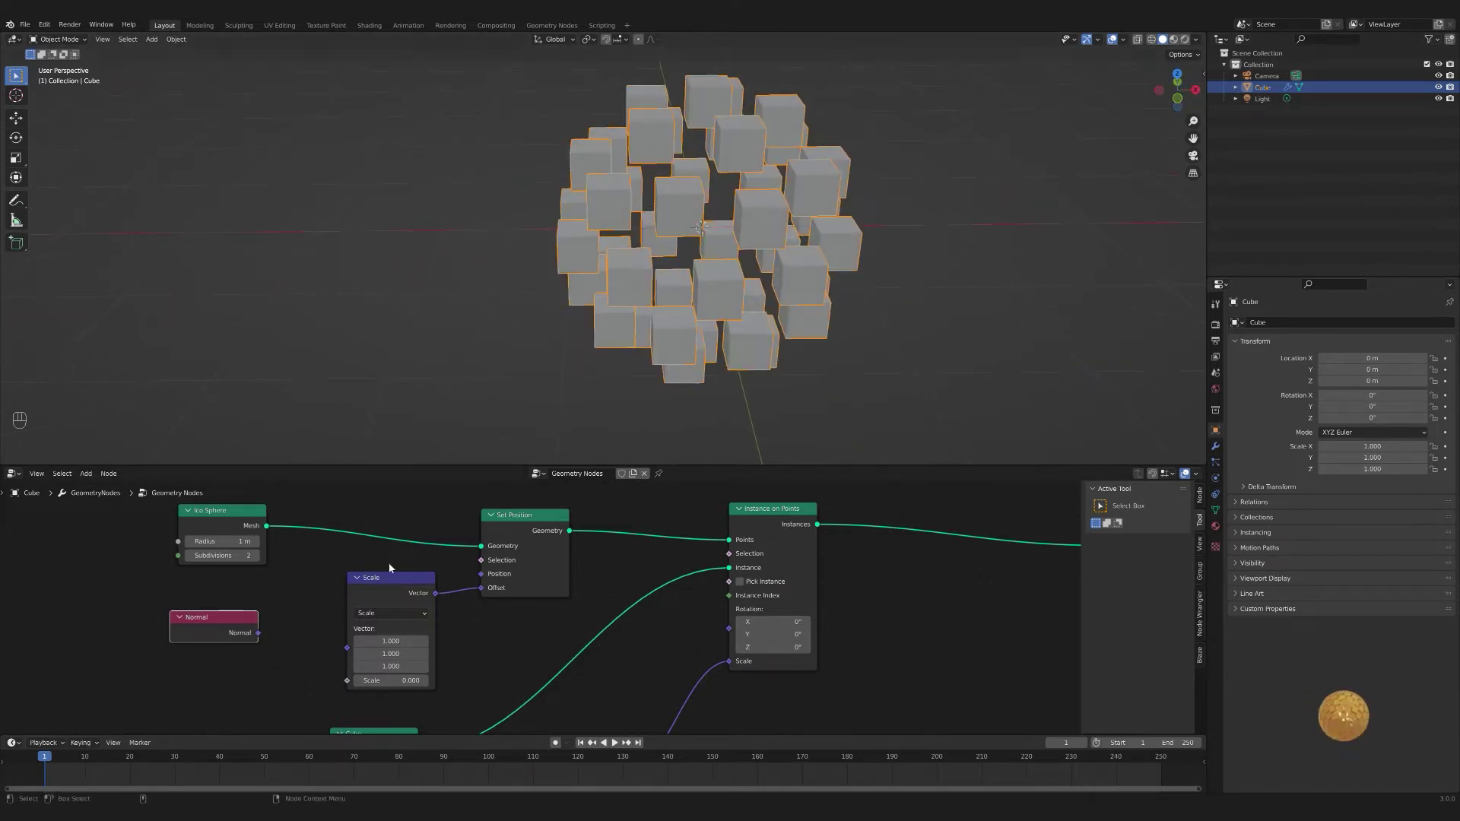
- Feed the Normal input into the Scale node's Vector so cubes are pushed out along the normals
left_click_drag(269, 637, 348, 652)
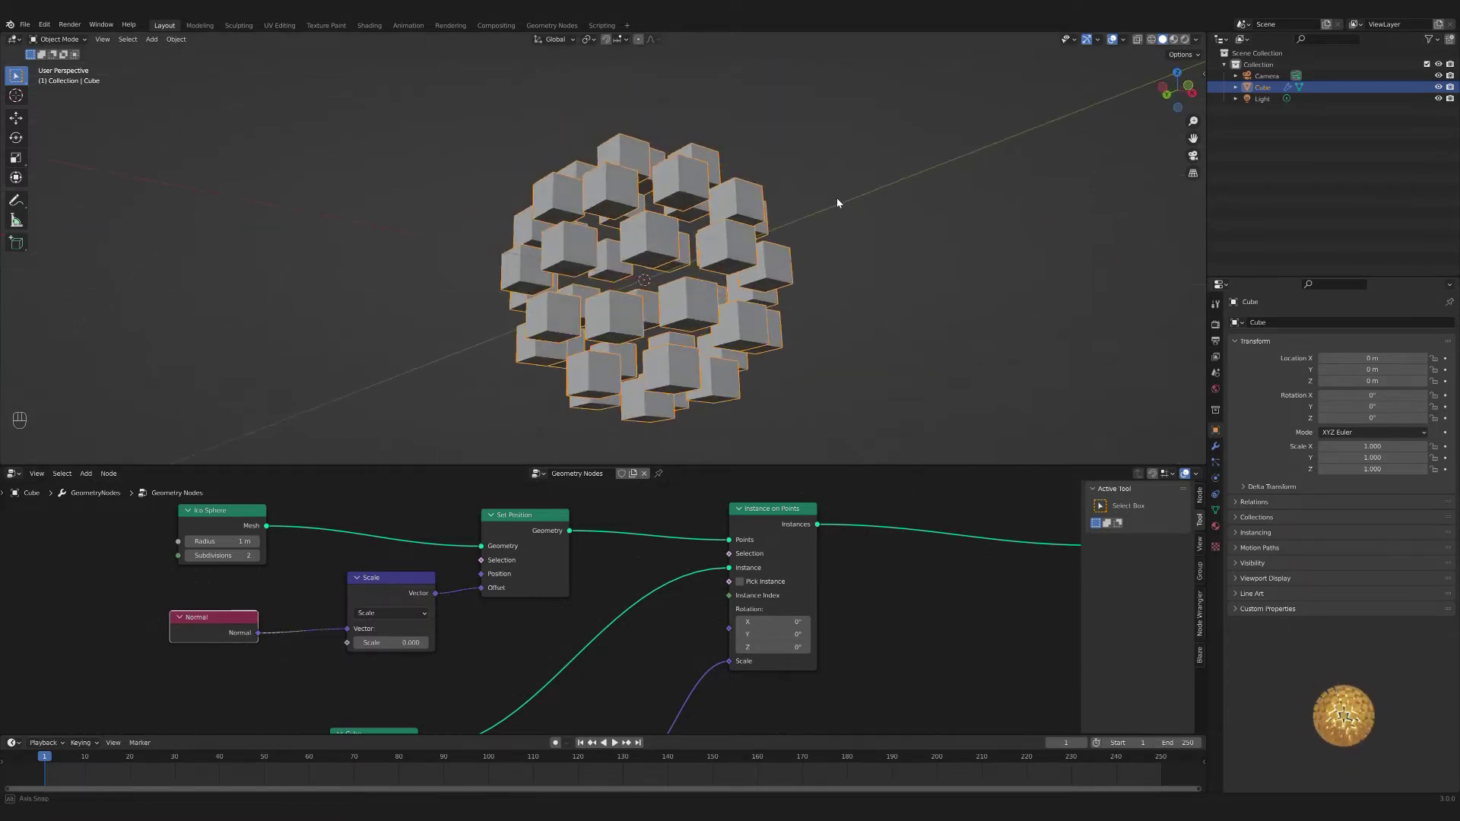
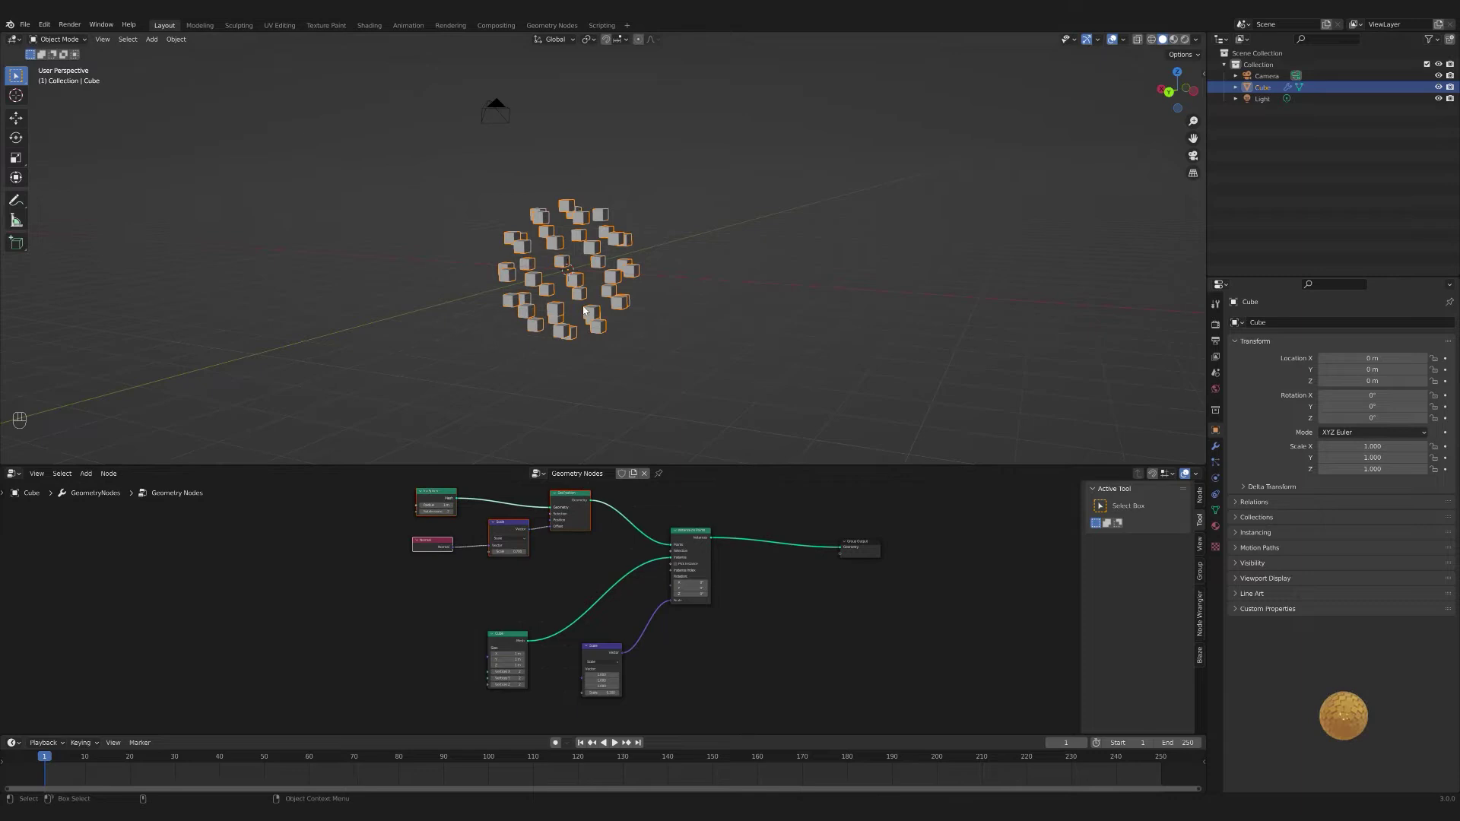
left_click_drag(664, 272, 683, 315)
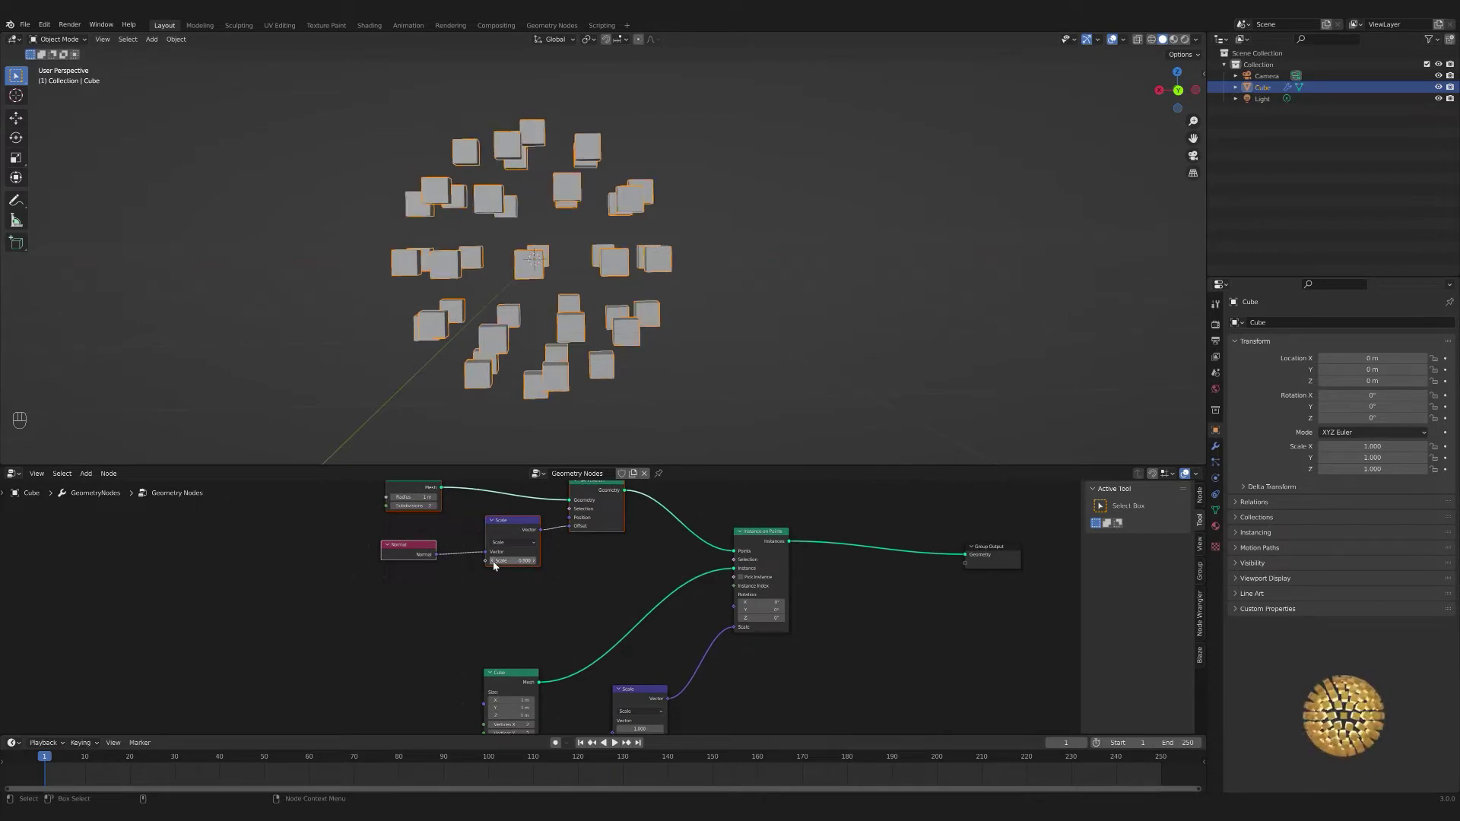
middle_click(496, 565)
middle_click(496, 564)
middle_click(496, 565)
middle_click(496, 565)
middle_click(497, 565)
left_click(752, 331)
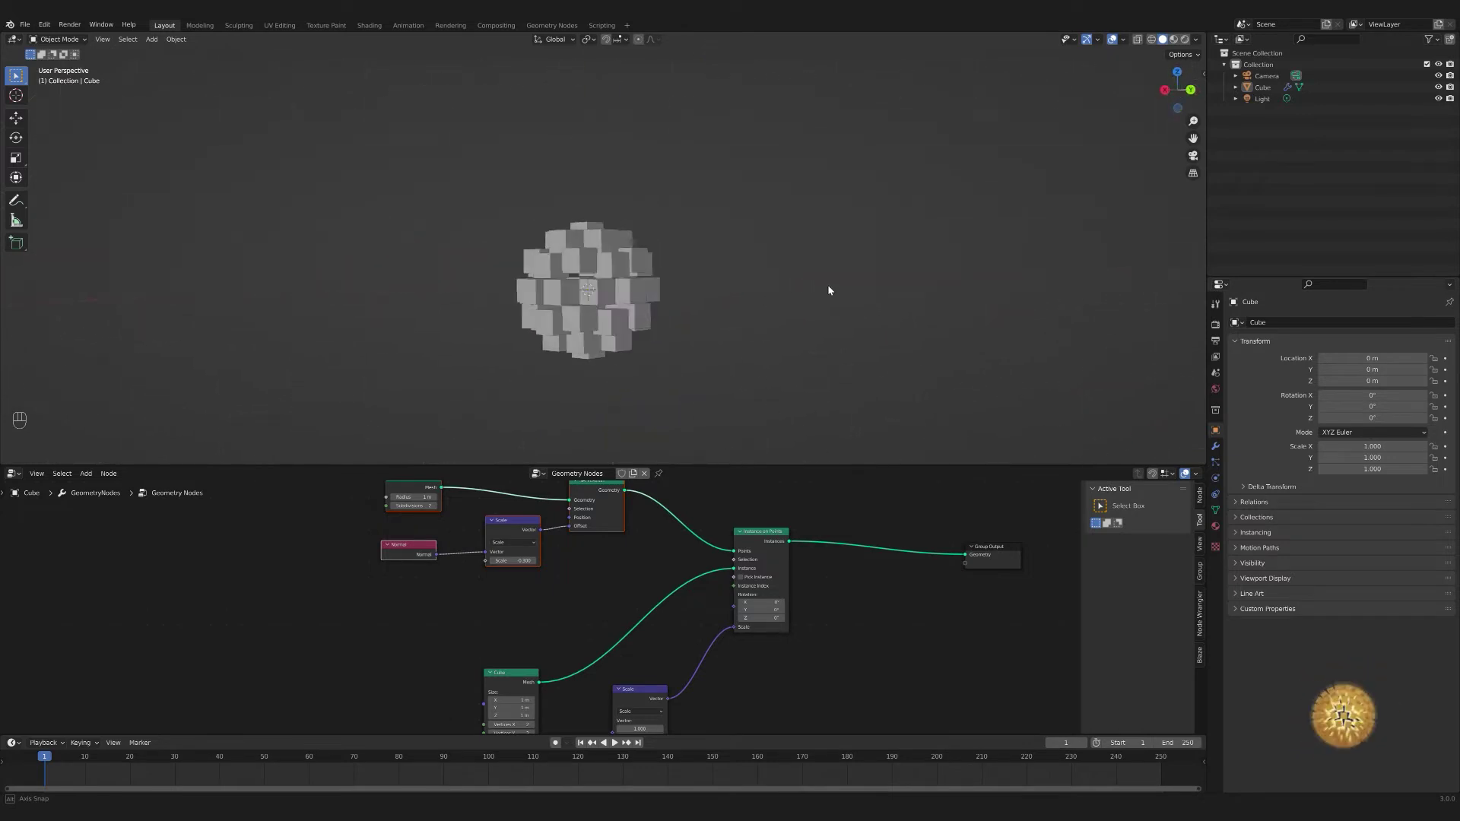
- Add Align Euler to Vector, driven by Normal, and route its Rotation into Instance on Points
key("shift+a")
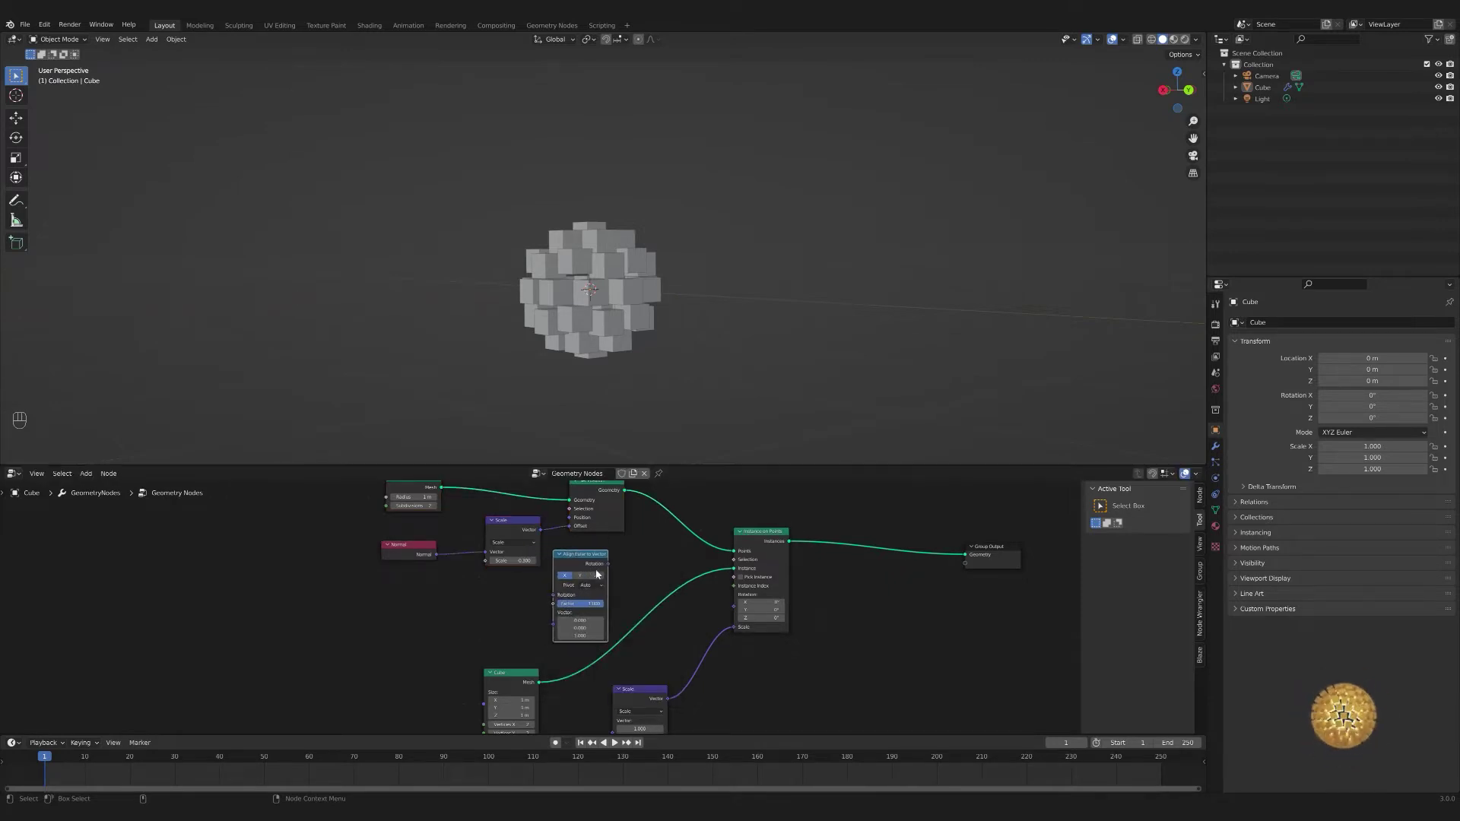
left_click_drag(622, 571, 731, 606)
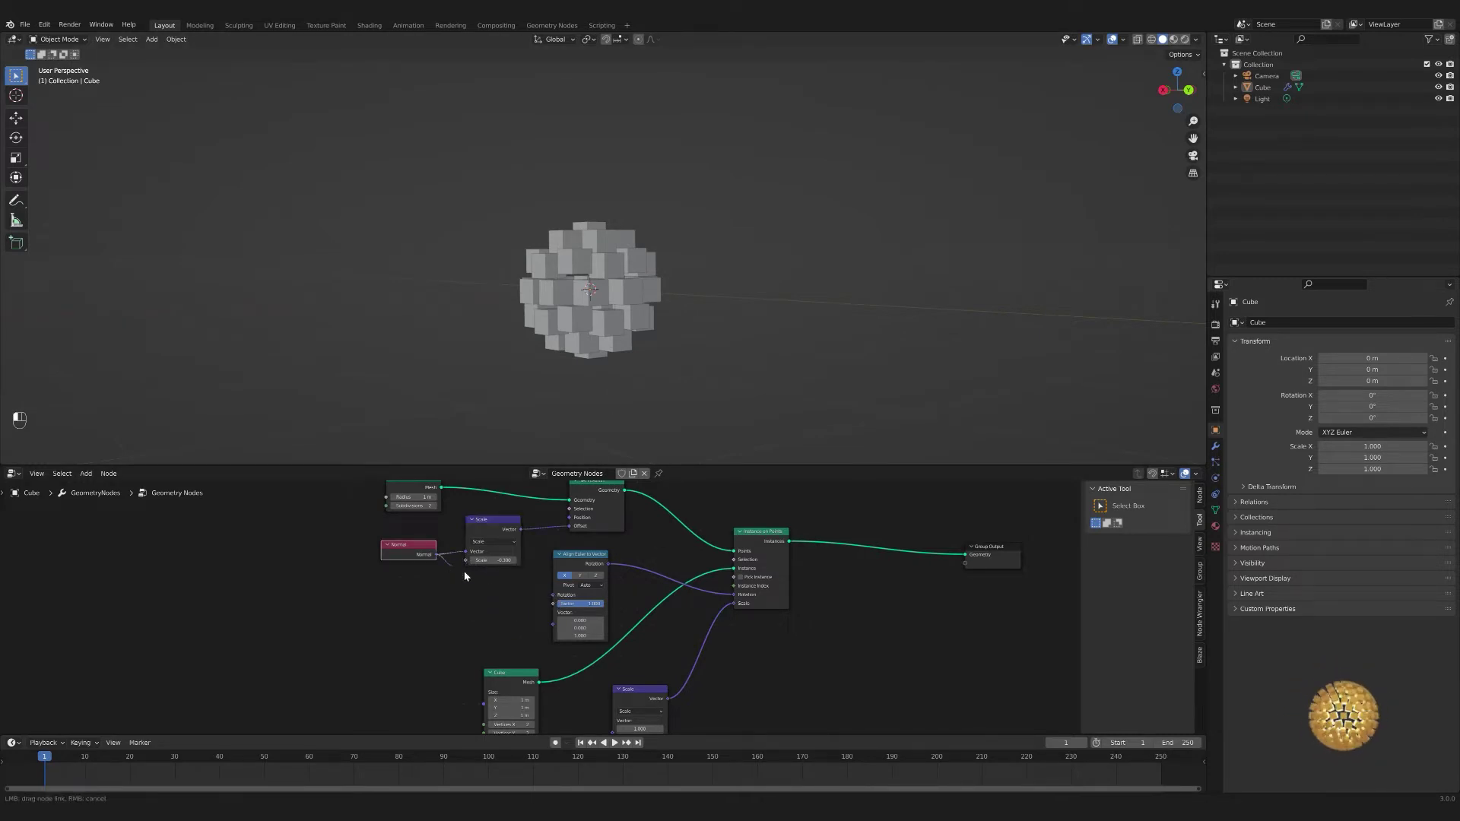
left_click_drag(554, 598, 848, 346)
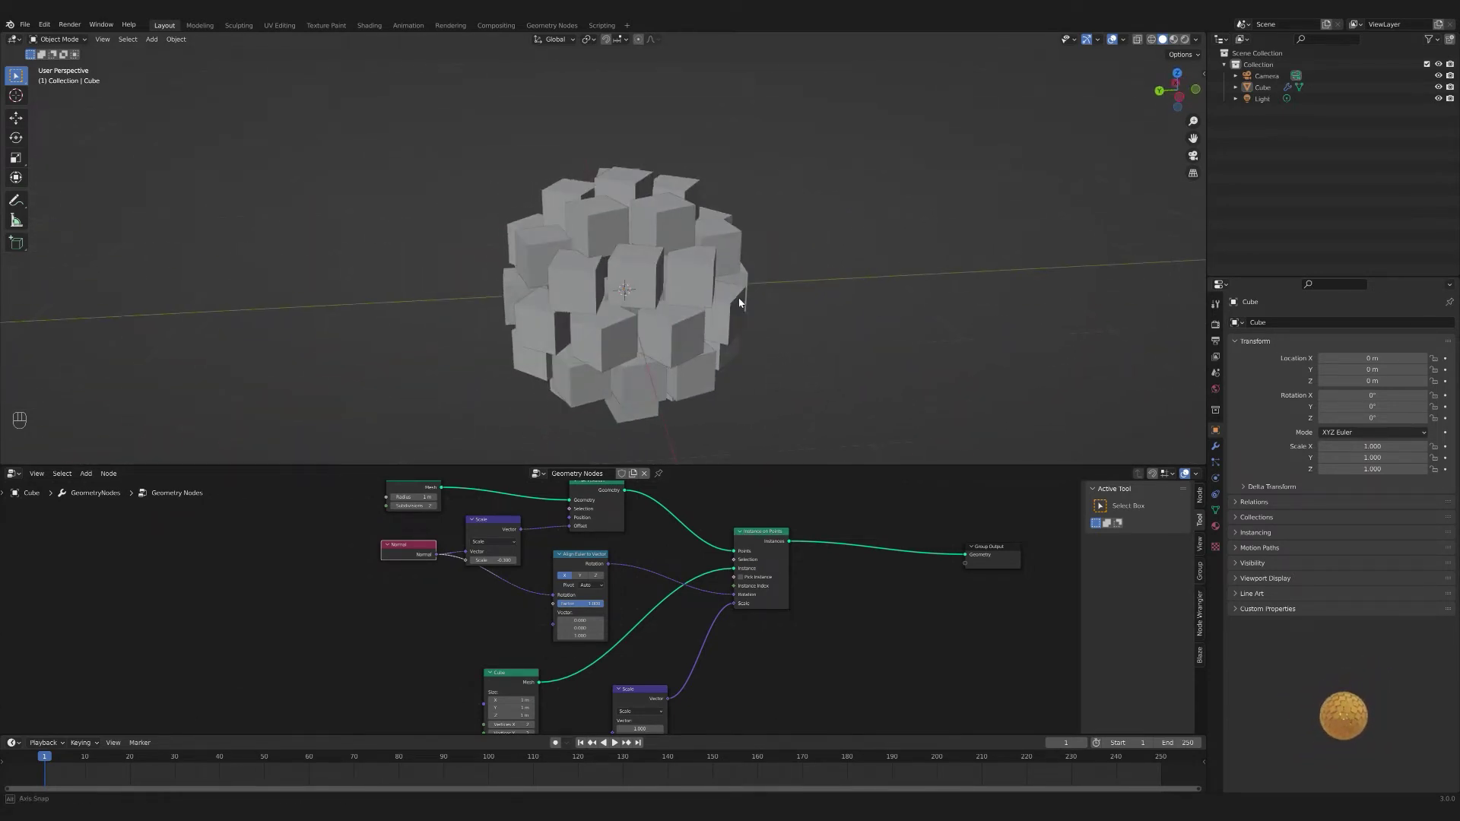
left_click_drag(581, 579, 599, 584)
left_click_drag(599, 583, 637, 281)
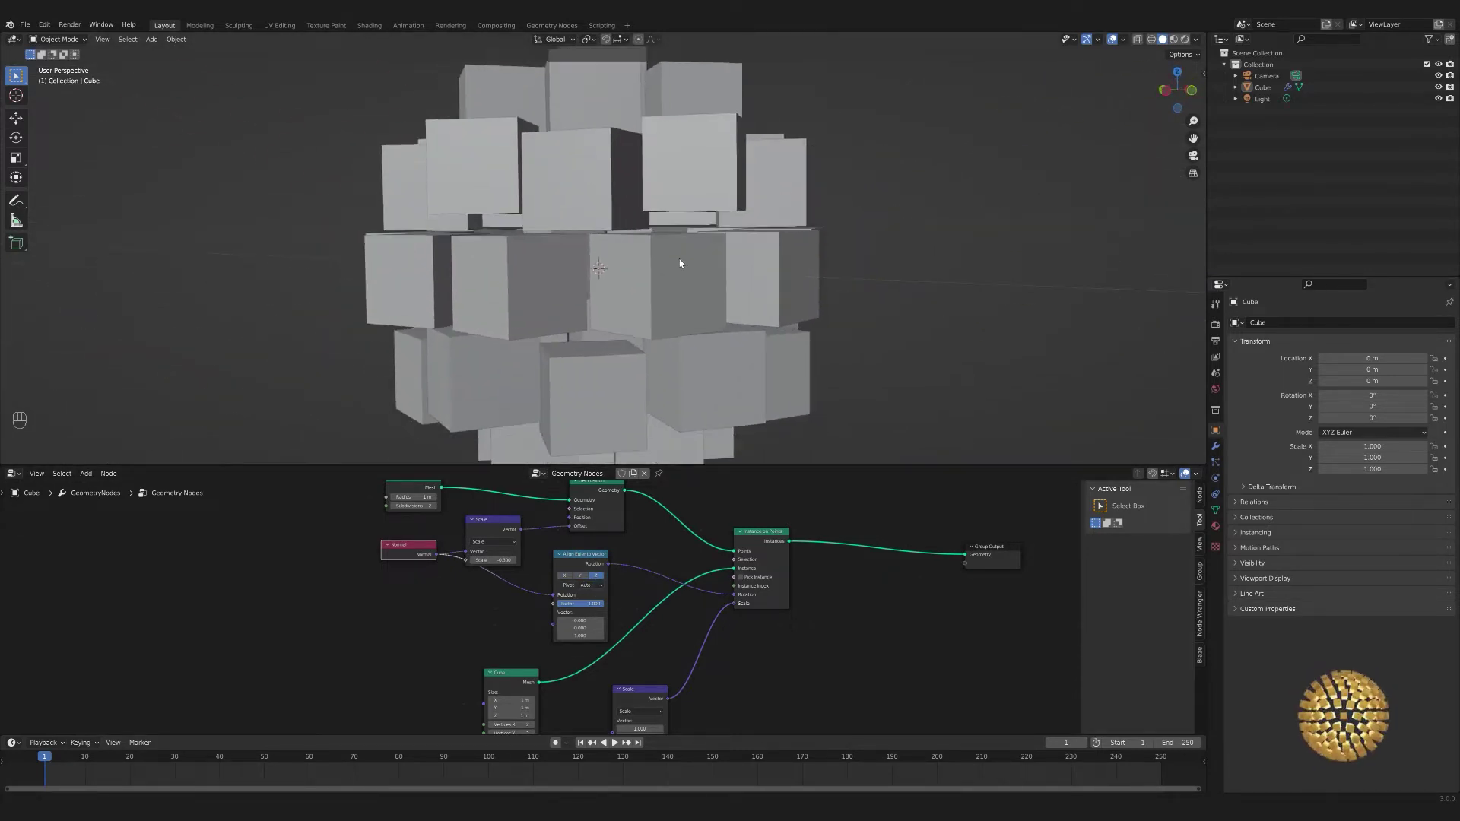
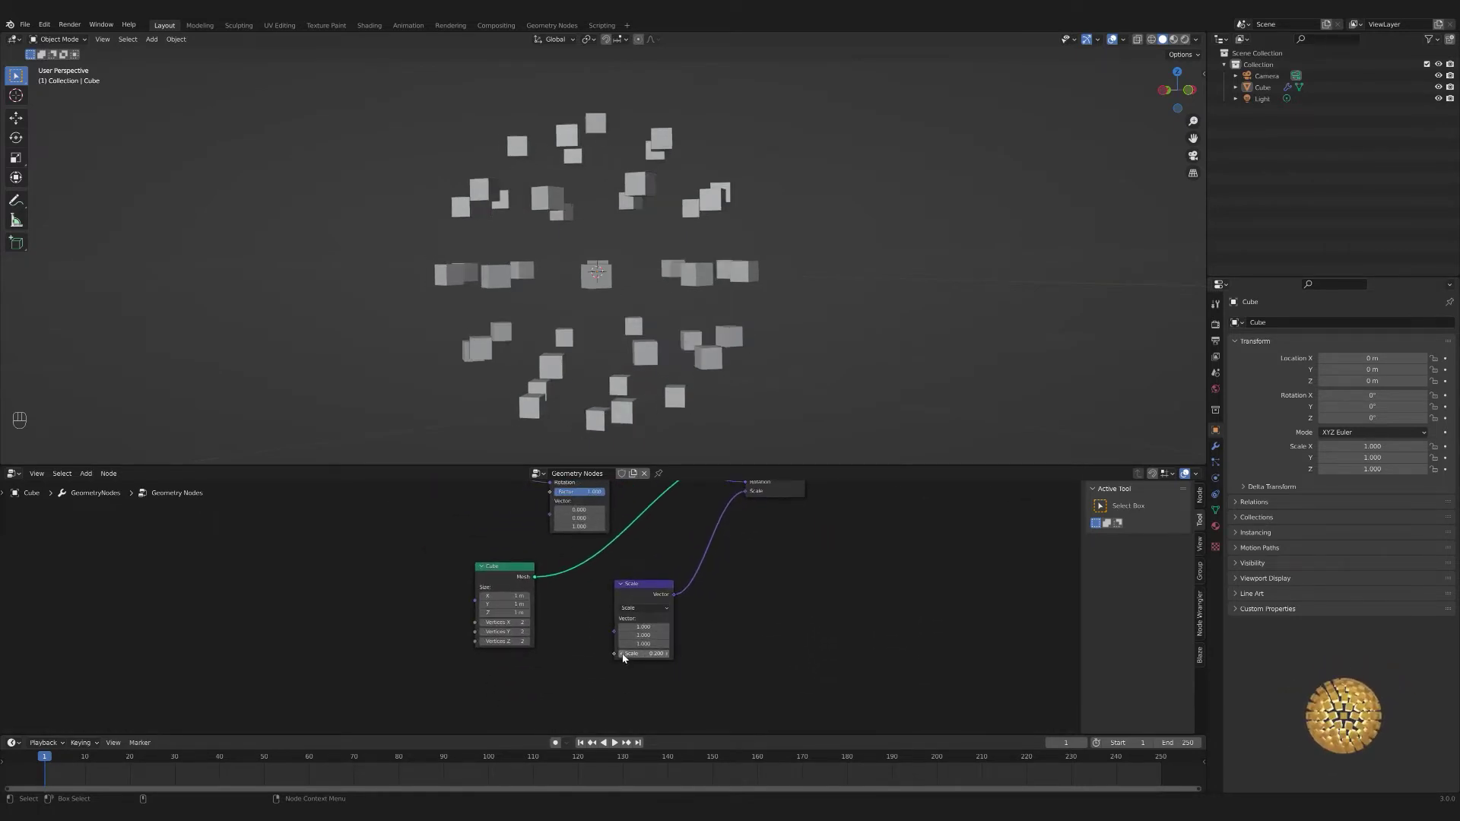
- Lower the Scale node's offset value and inspect the tightened cube sphere from several angles
left_click(670, 659)
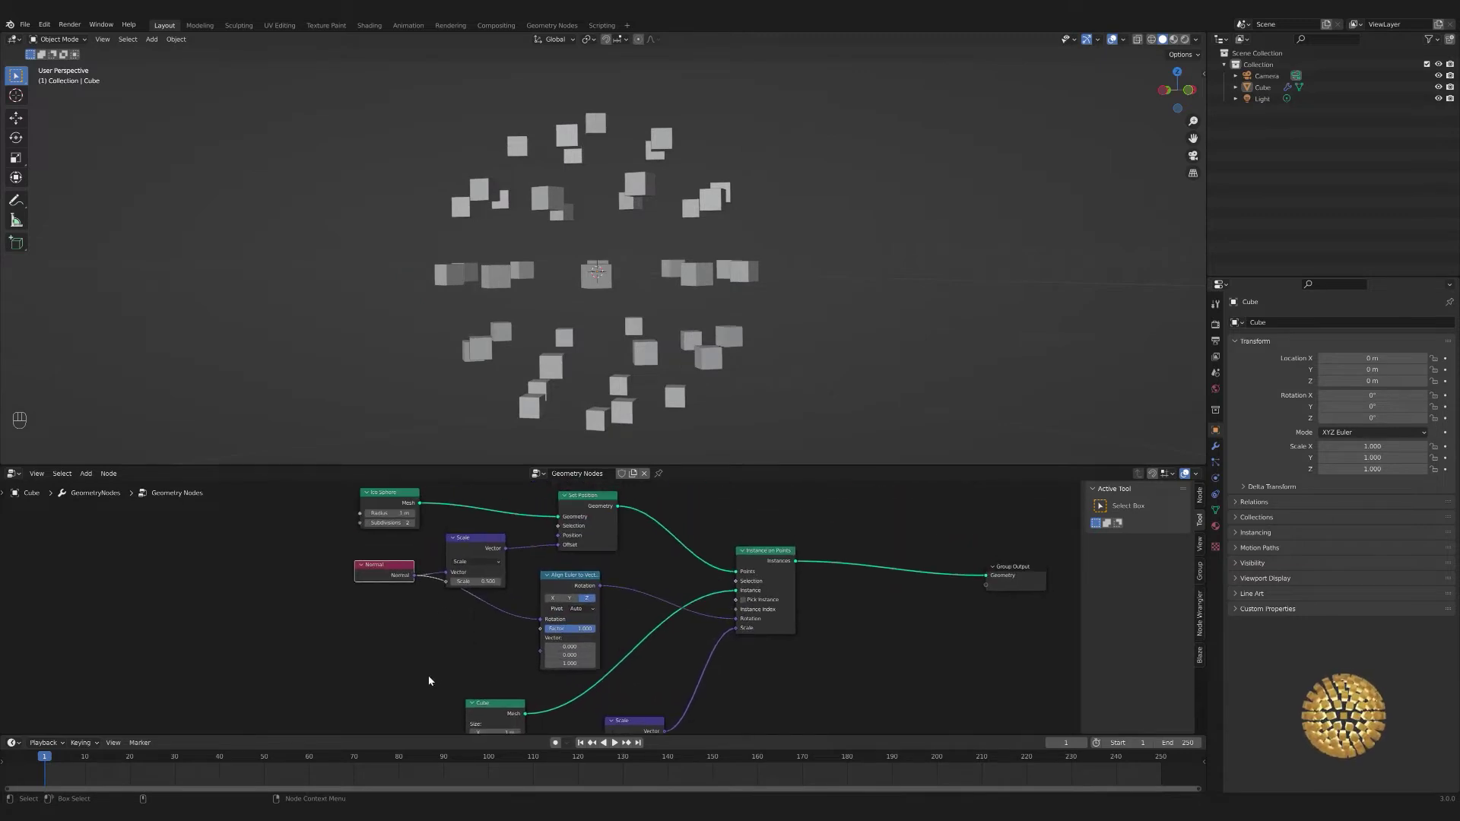
left_click(417, 526)
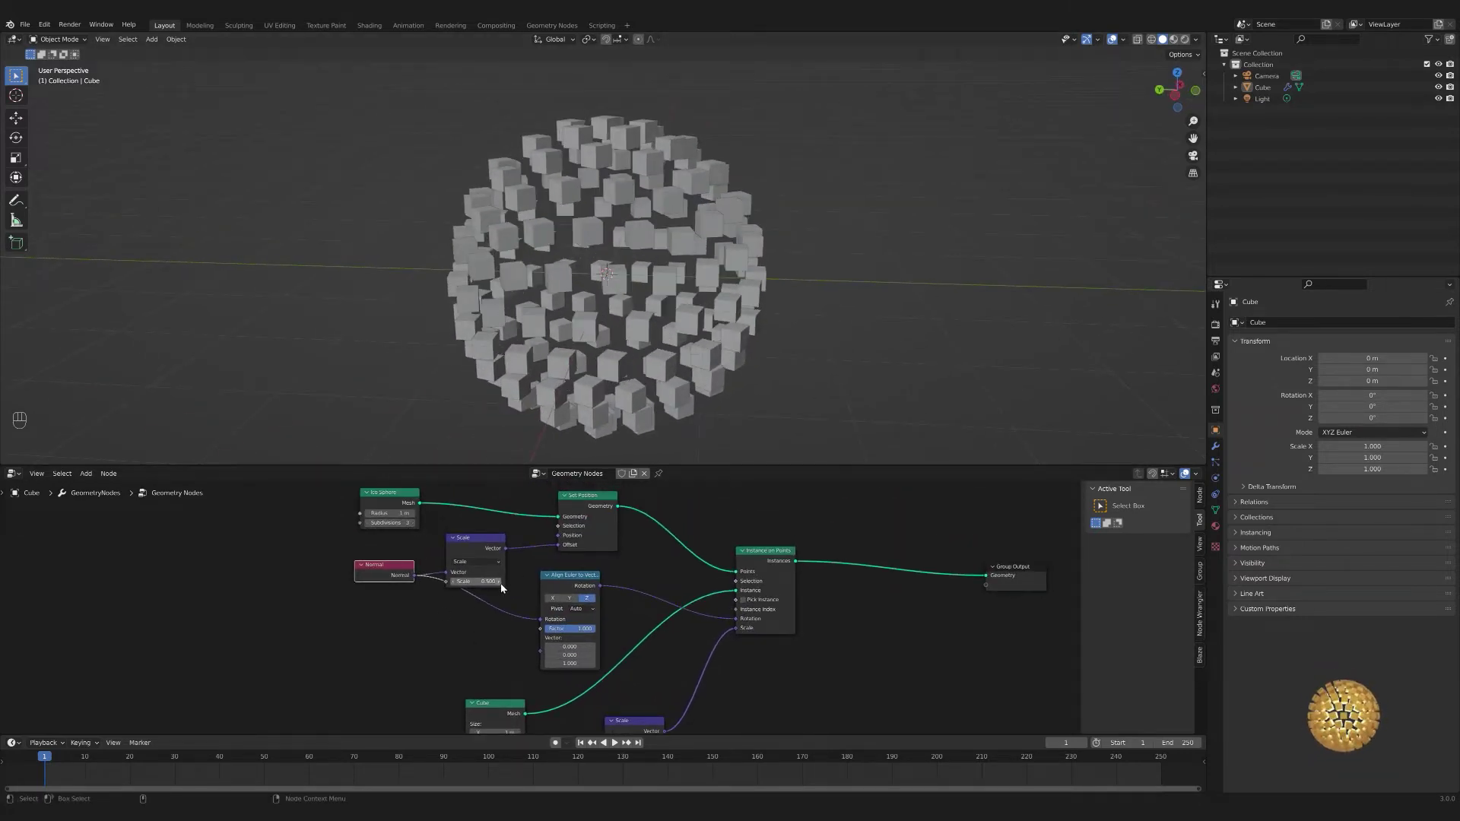
left_click(455, 585)
middle_click(455, 585)
left_click_drag(478, 562, 662, 262)
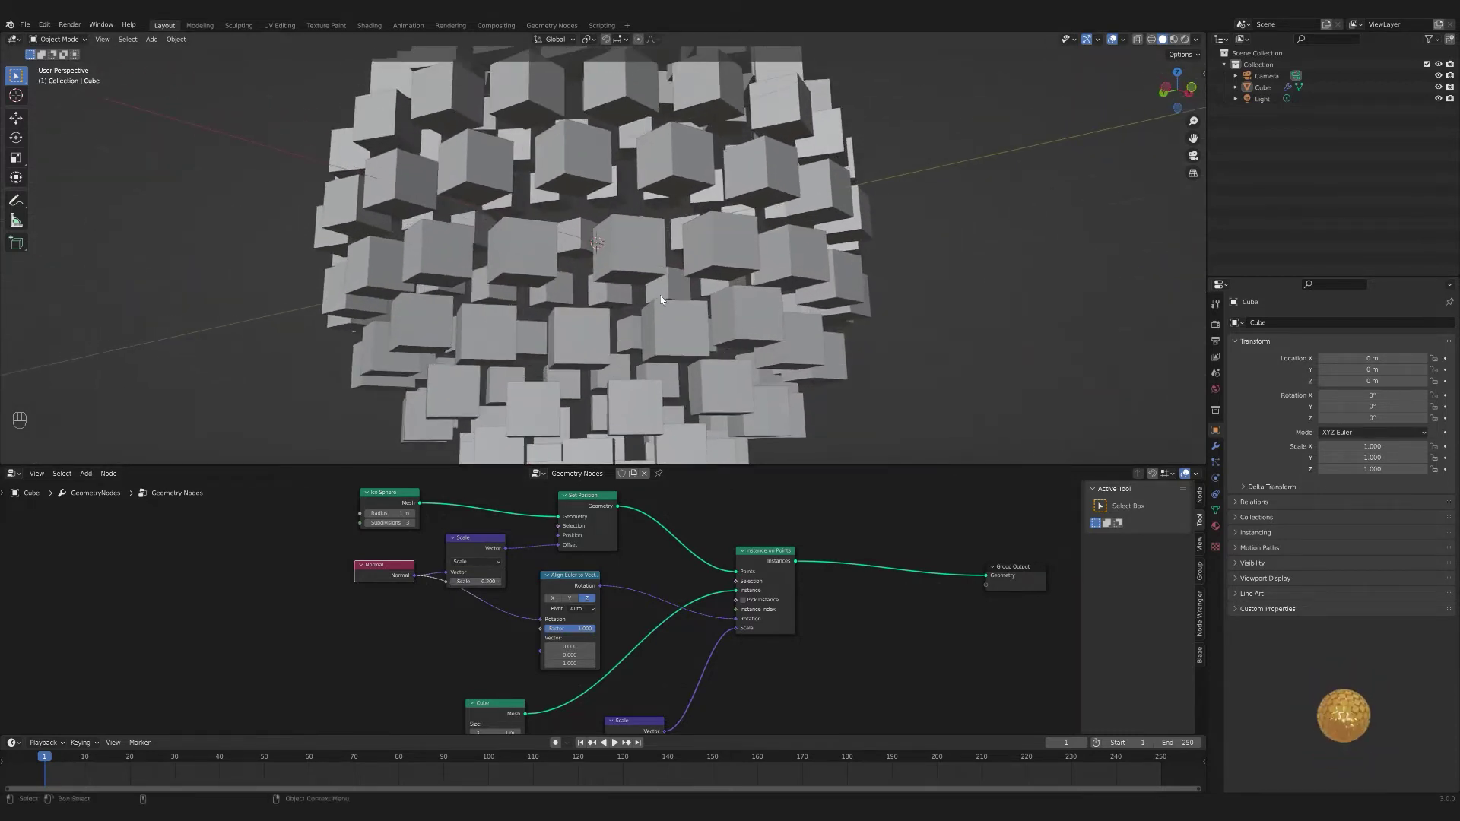
middle_click(664, 320)
middle_click(657, 344)
middle_click(676, 325)
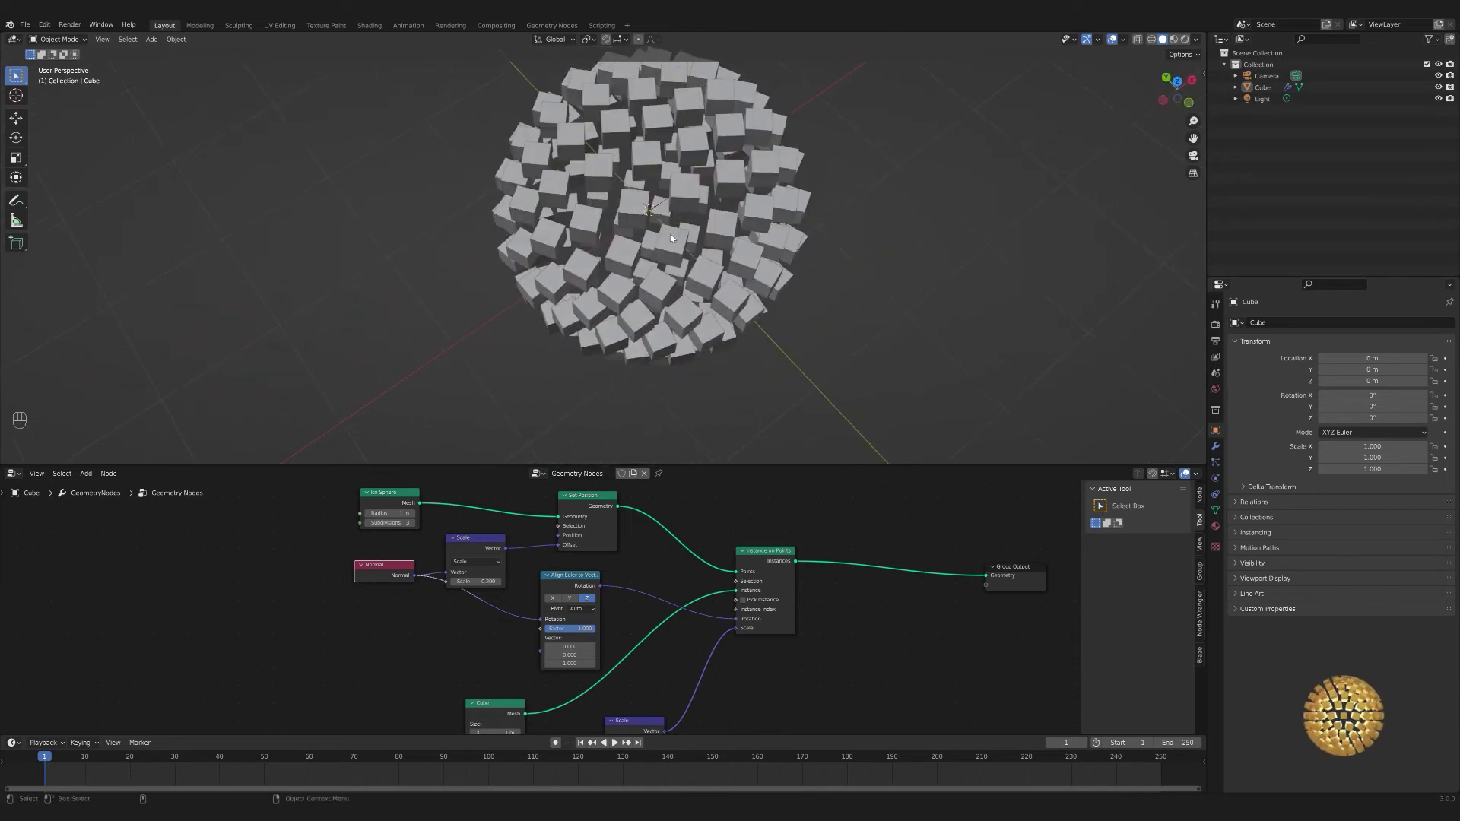
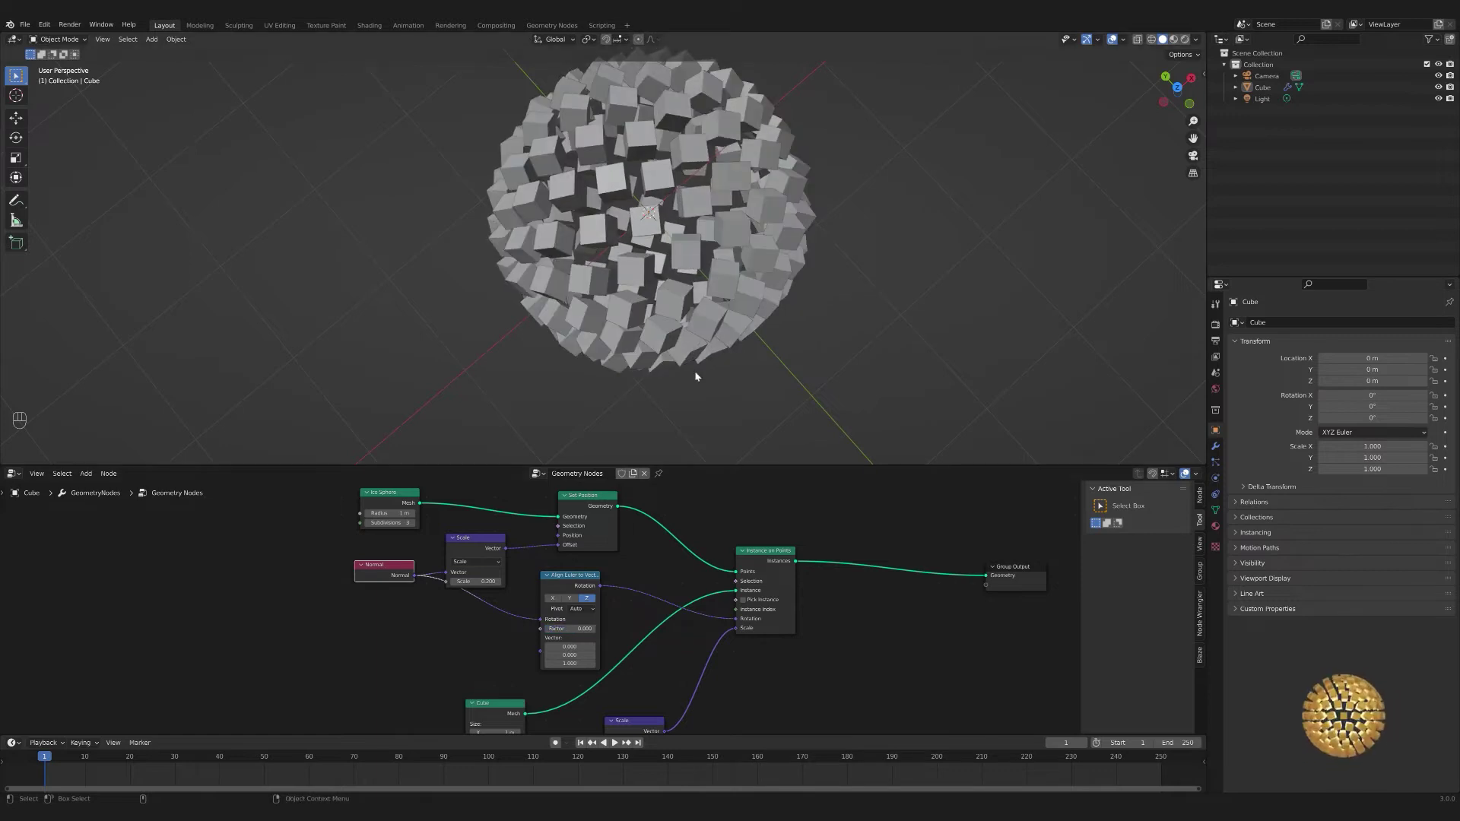
middle_click(702, 341)
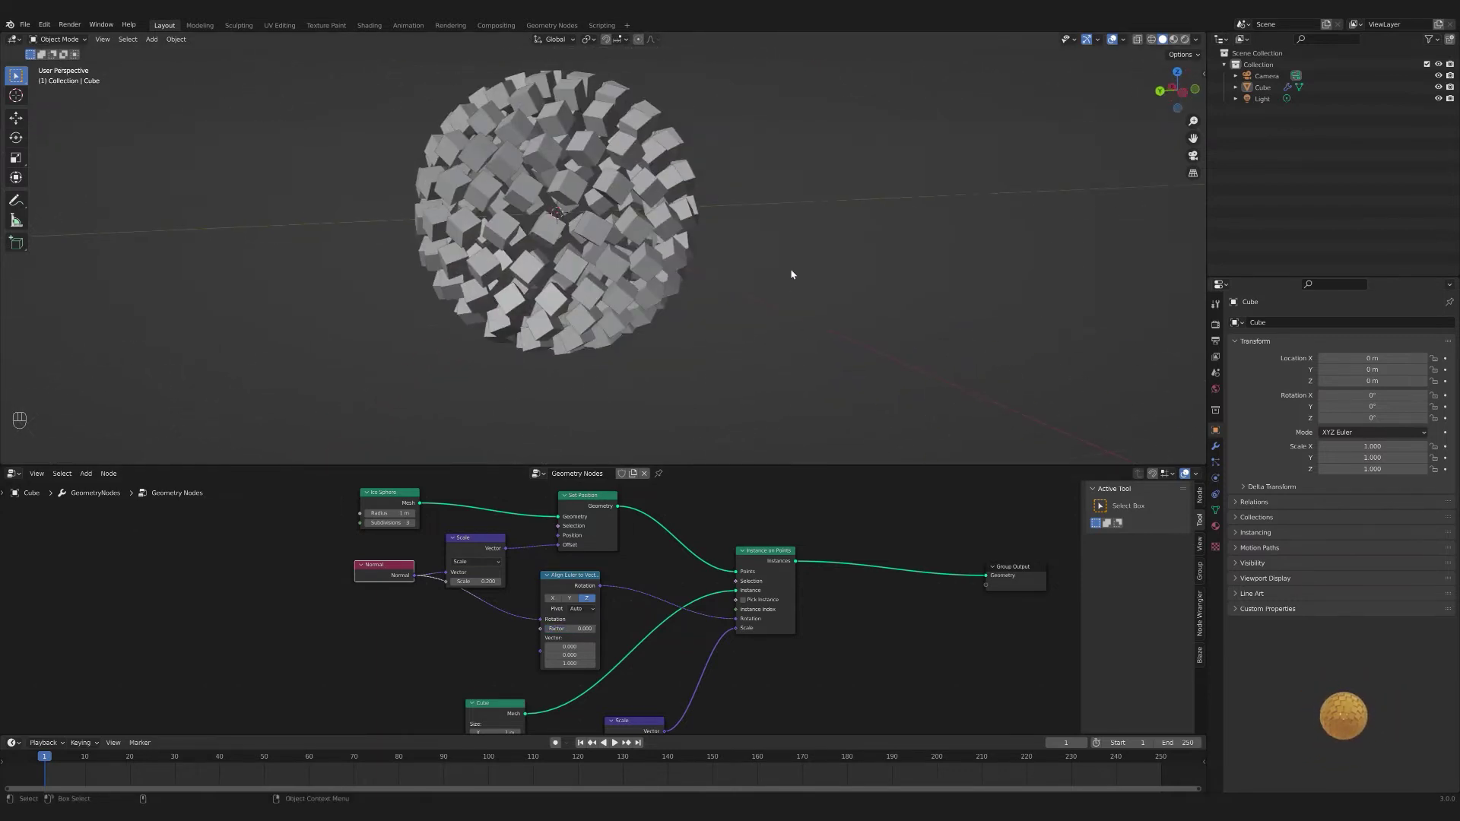
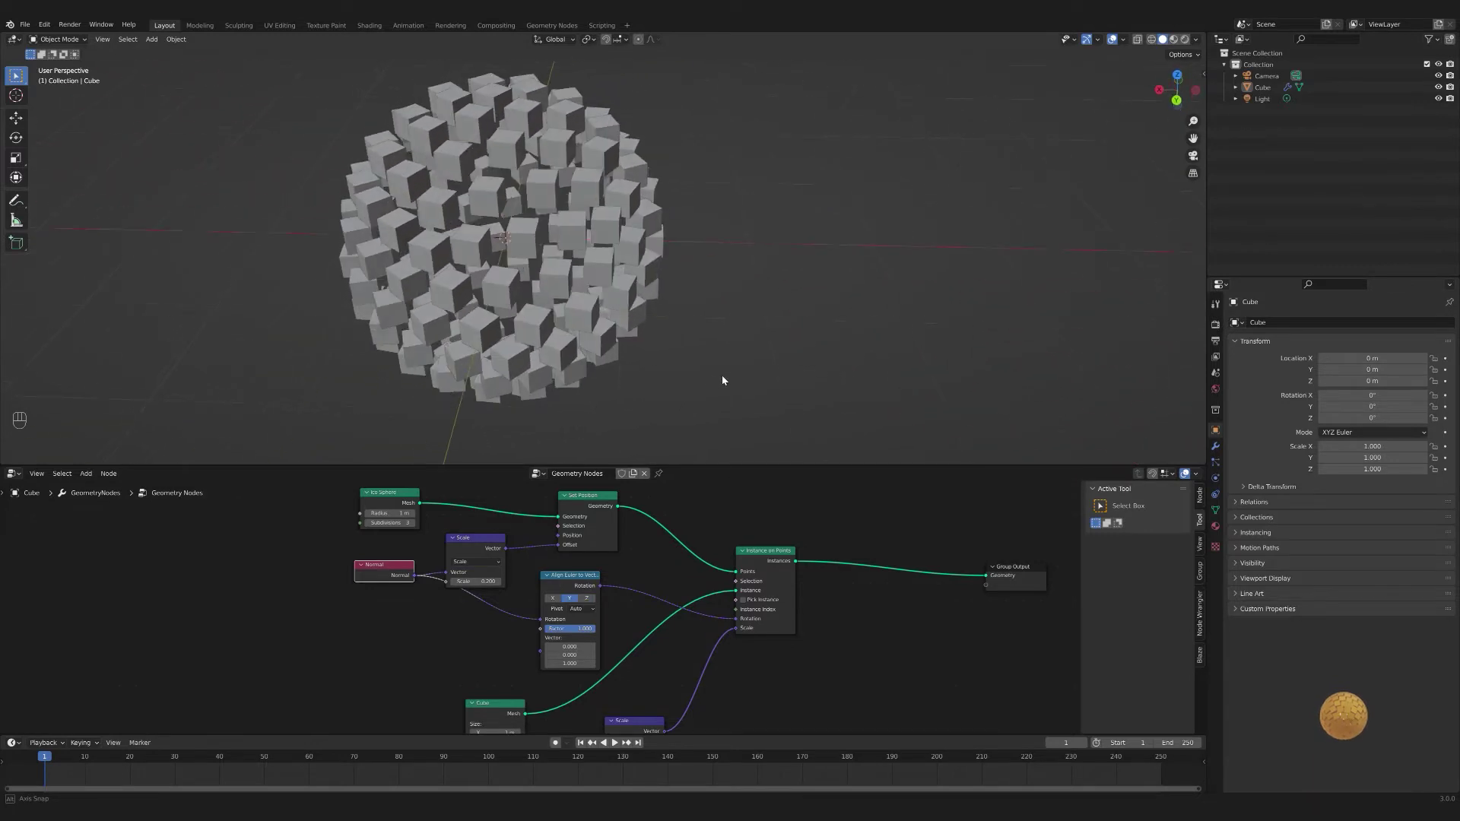
left_click(559, 600)
left_click_drag(611, 374, 604, 389)
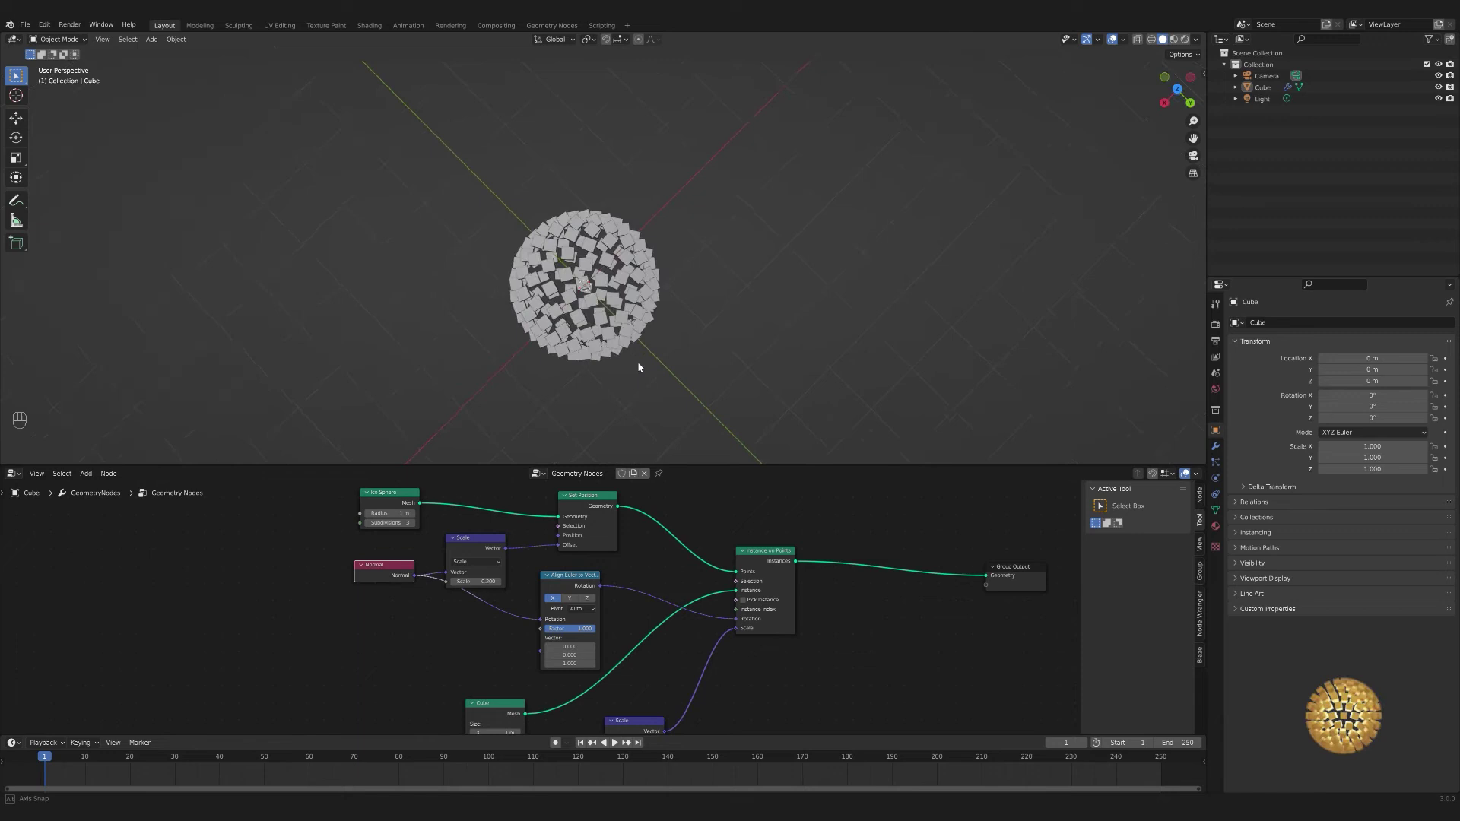
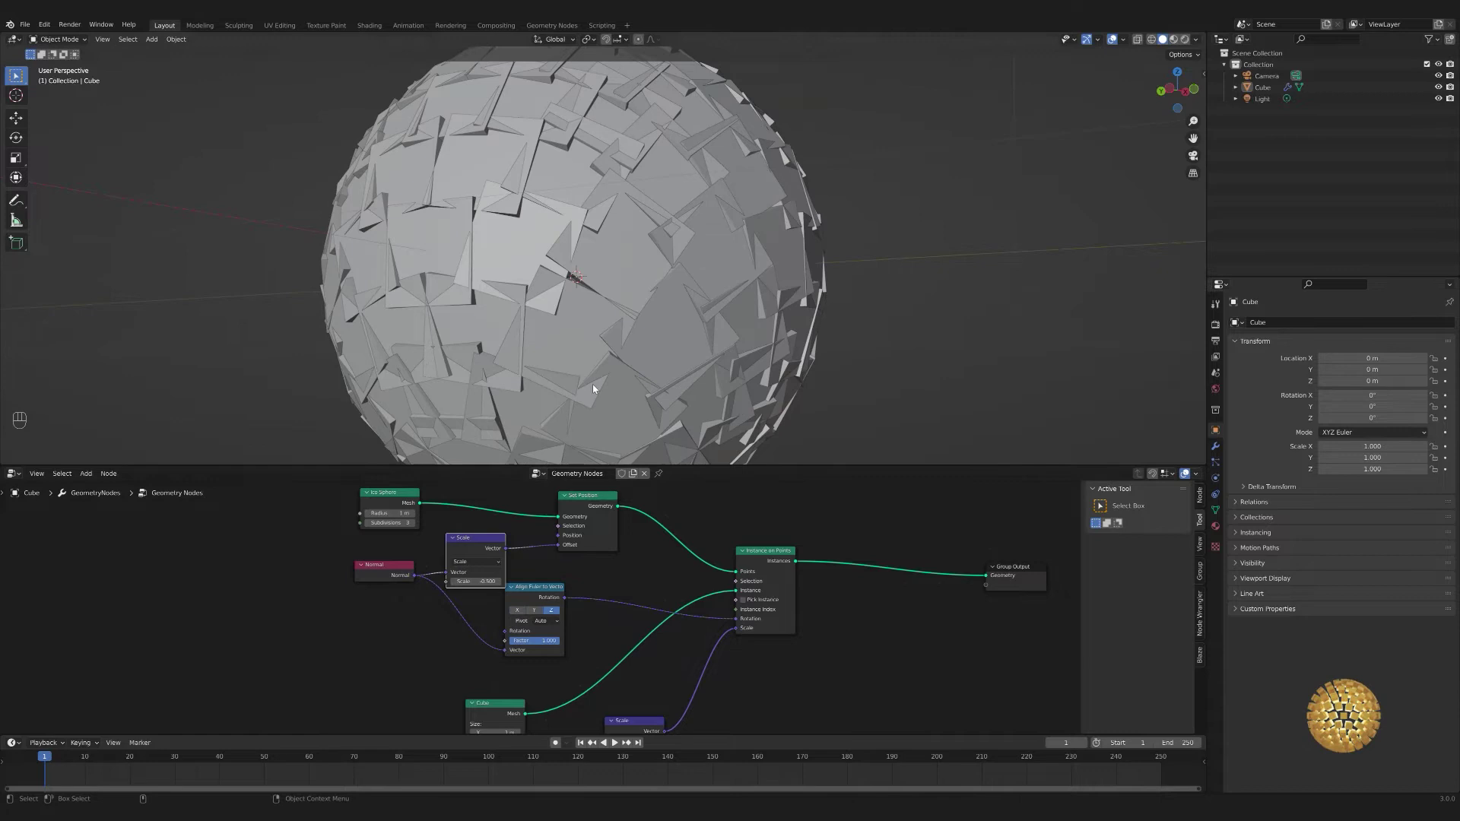
- Raise the outward offset, space out the Normal and alignment nodes, and toggle the Cube's selection
left_click_drag(644, 277, 656, 282)
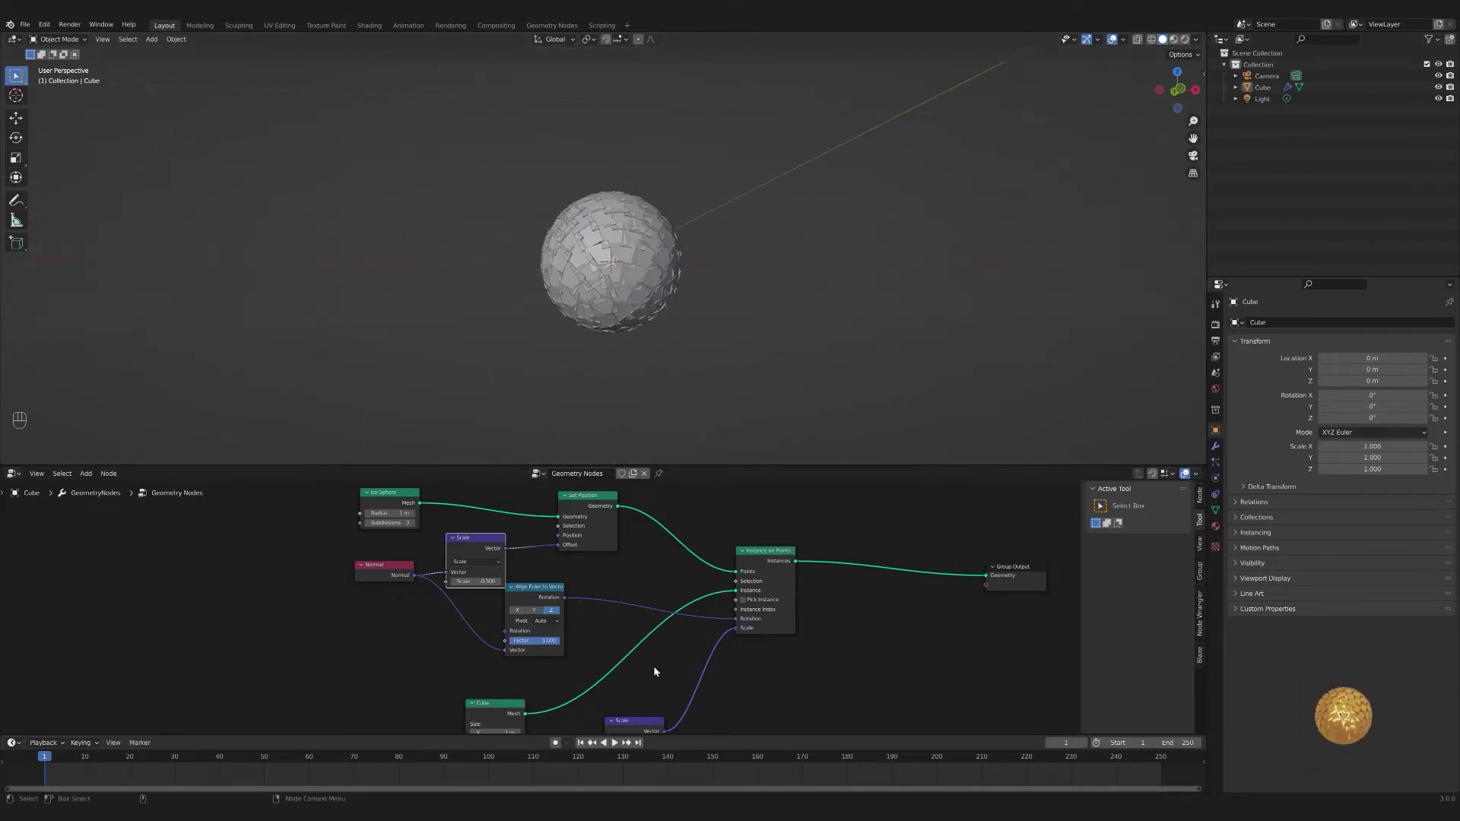
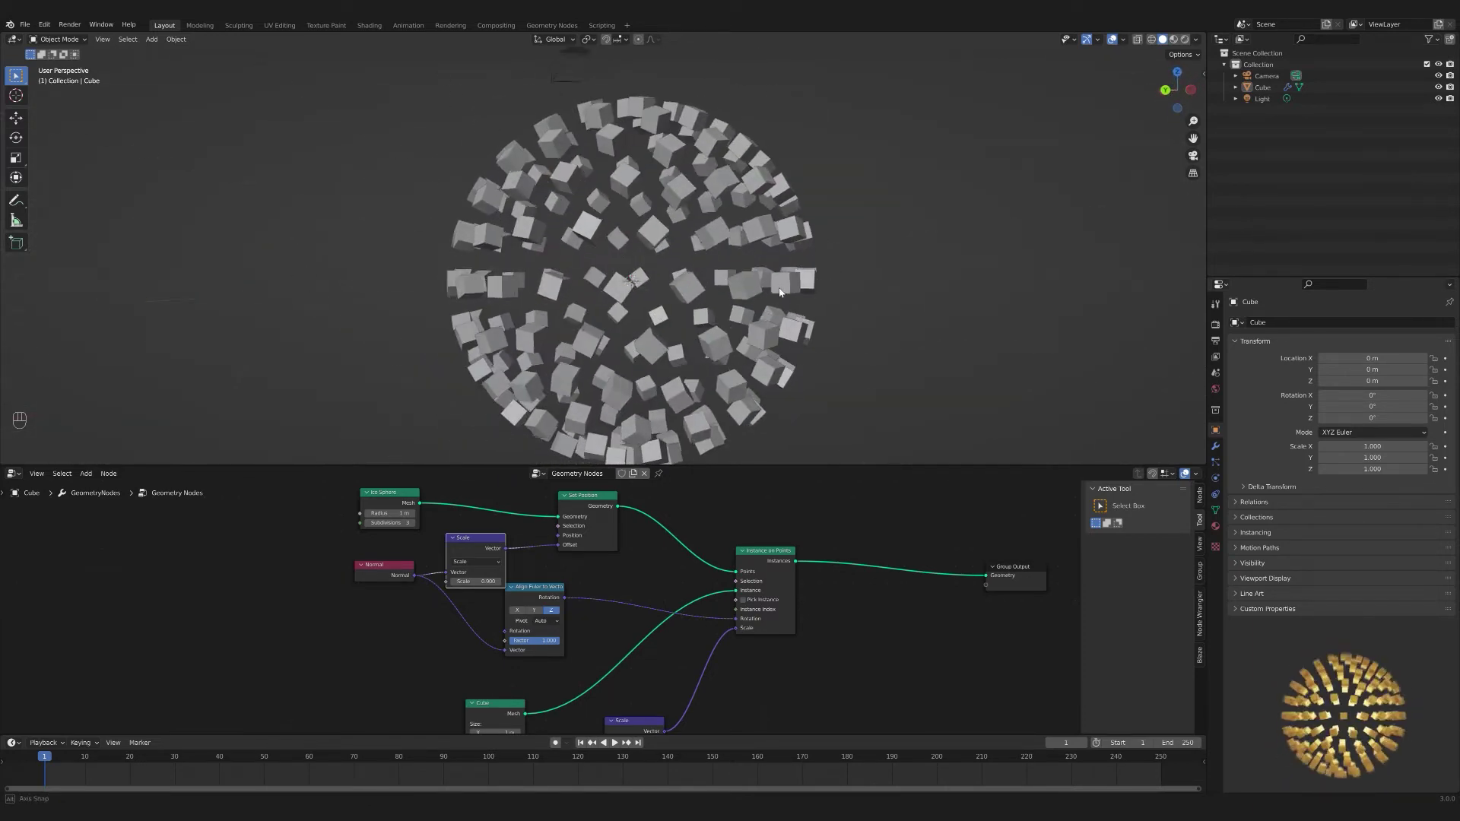
left_click(700, 293)
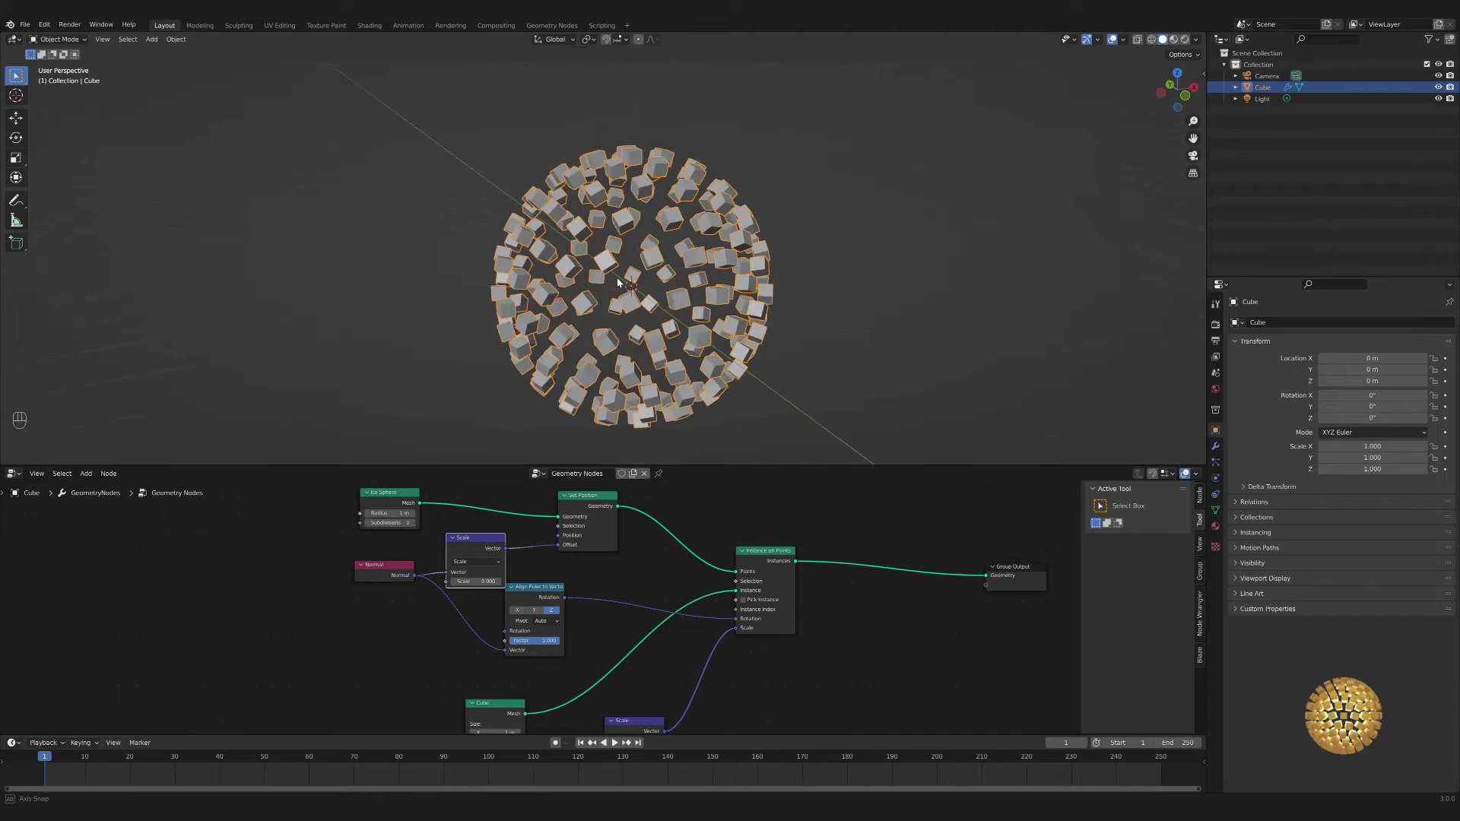
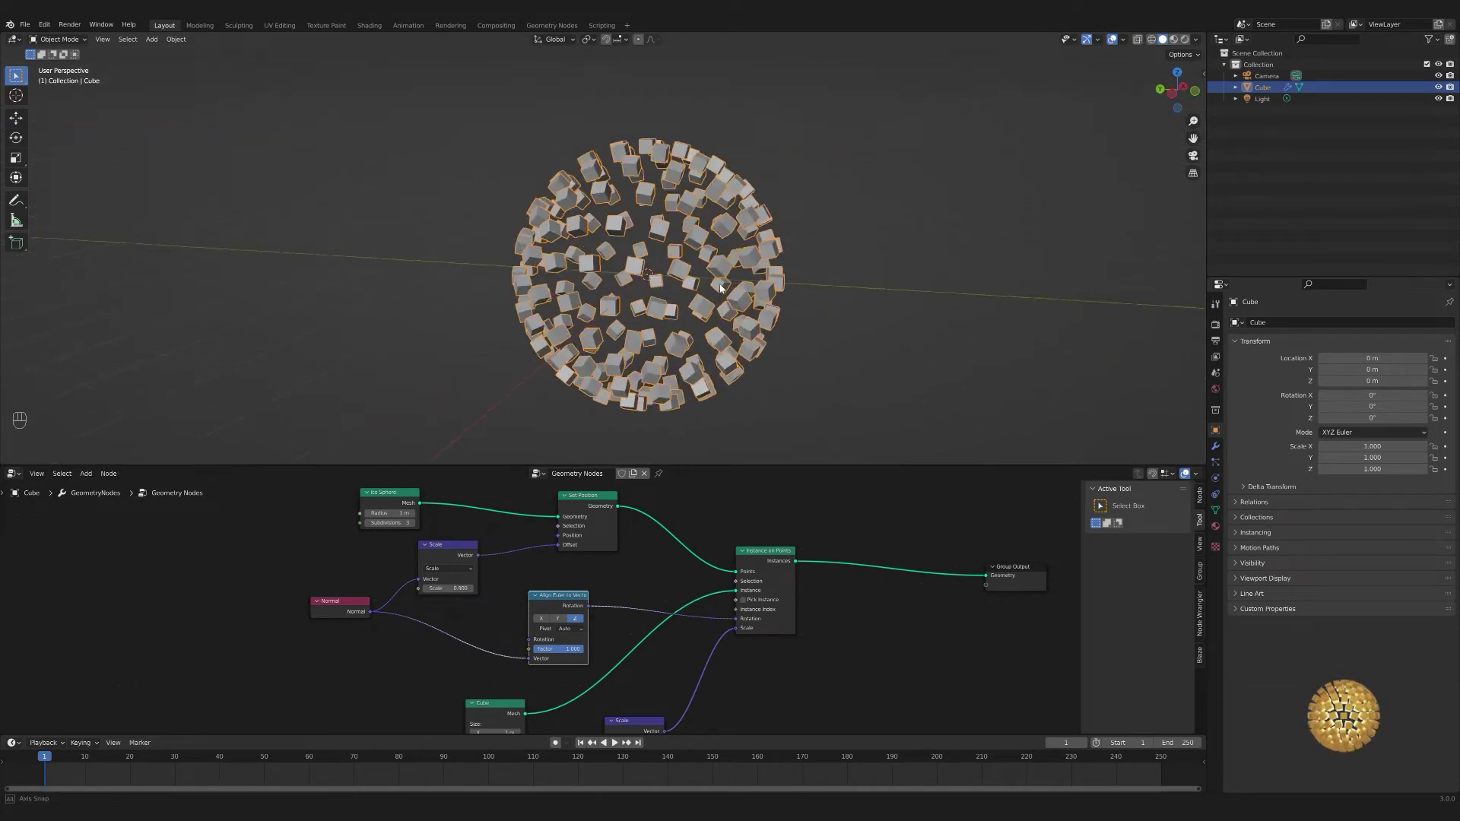
left_click(859, 311)
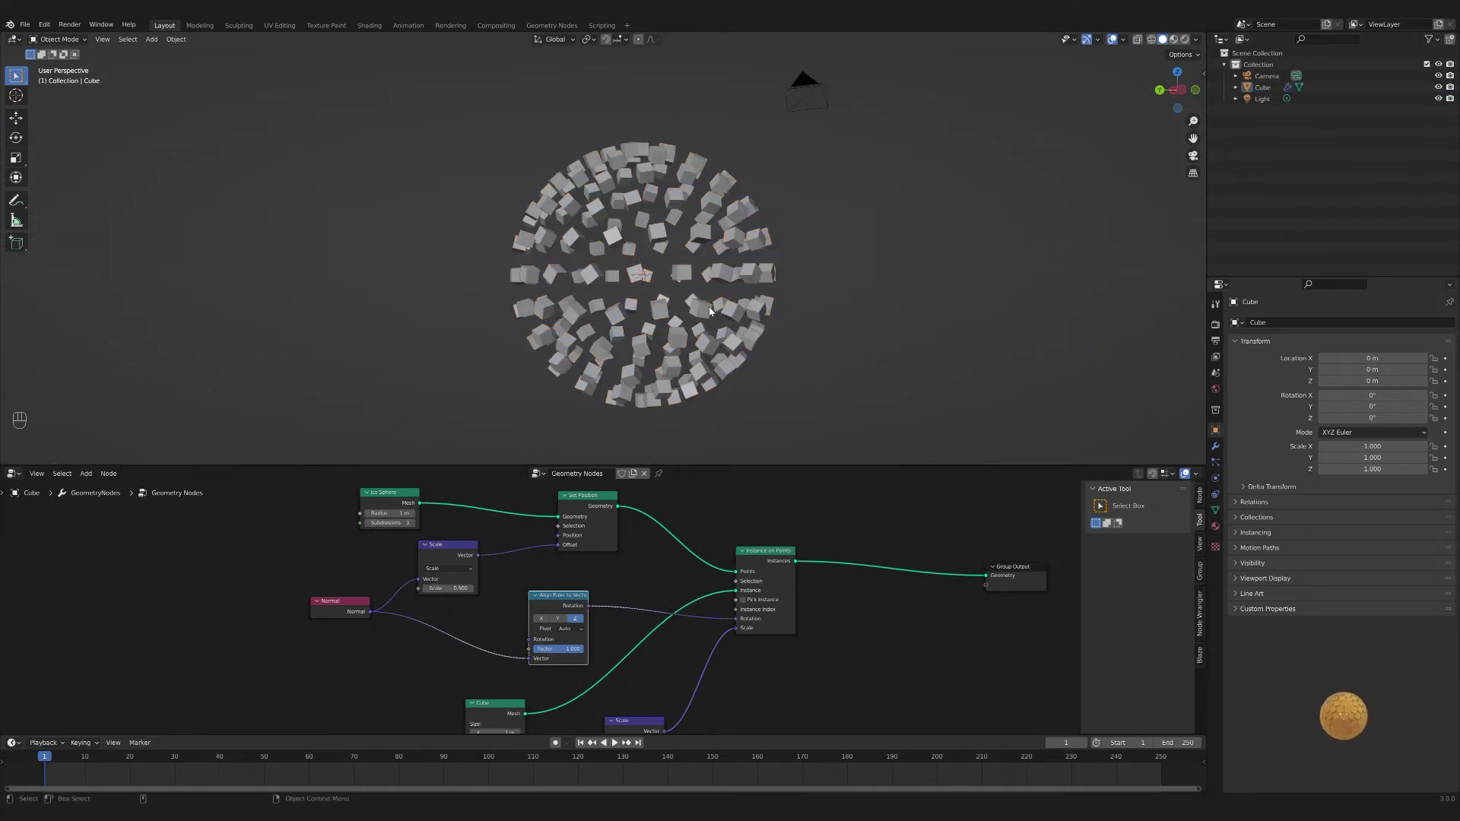
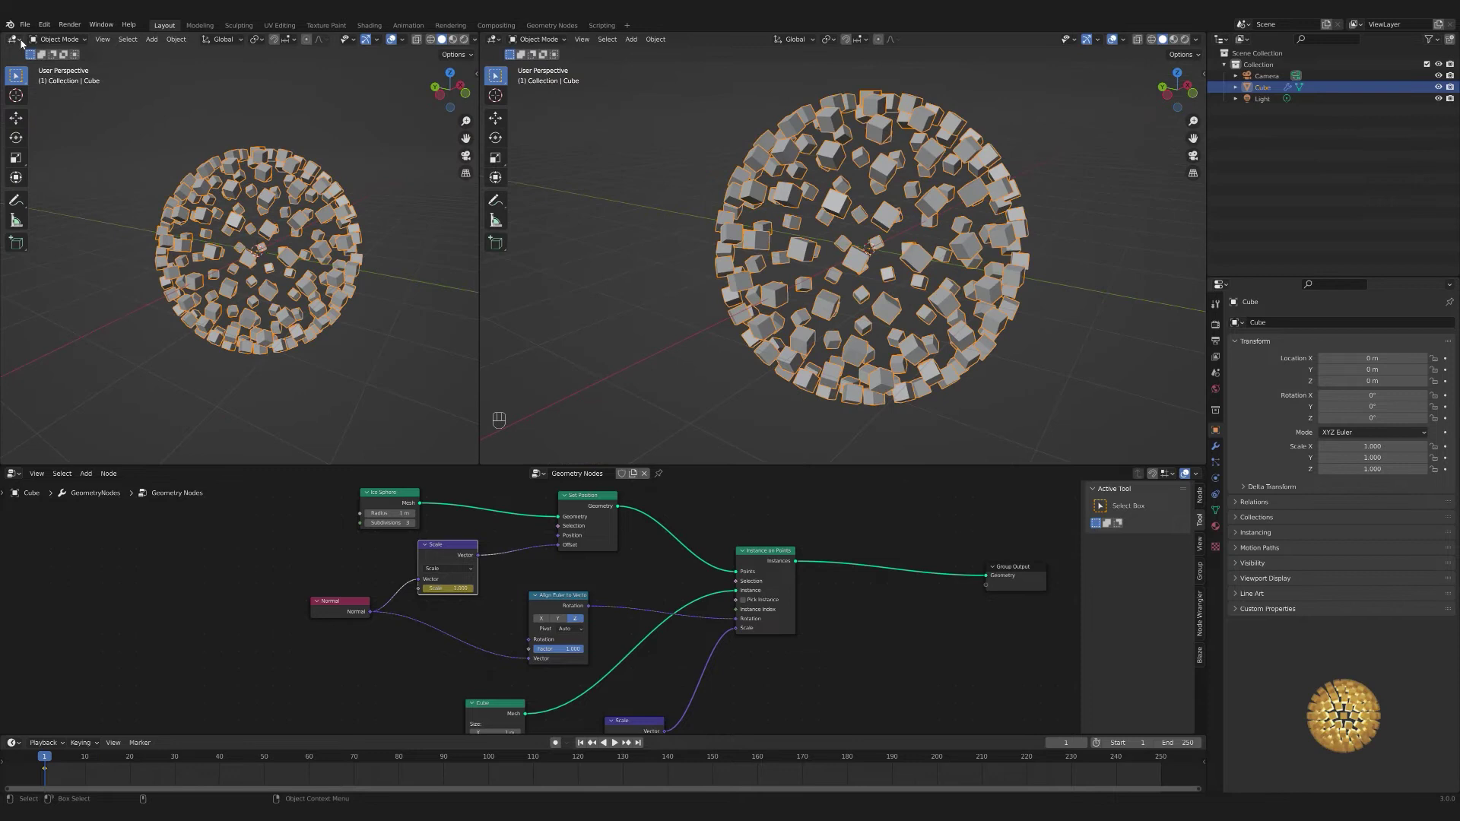
- Turn the left area into a Graph Editor
left_click_drag(21, 43, 155, 87)
middle_click(155, 86)
left_click(156, 87)
left_click_drag(20, 45, 264, 232)
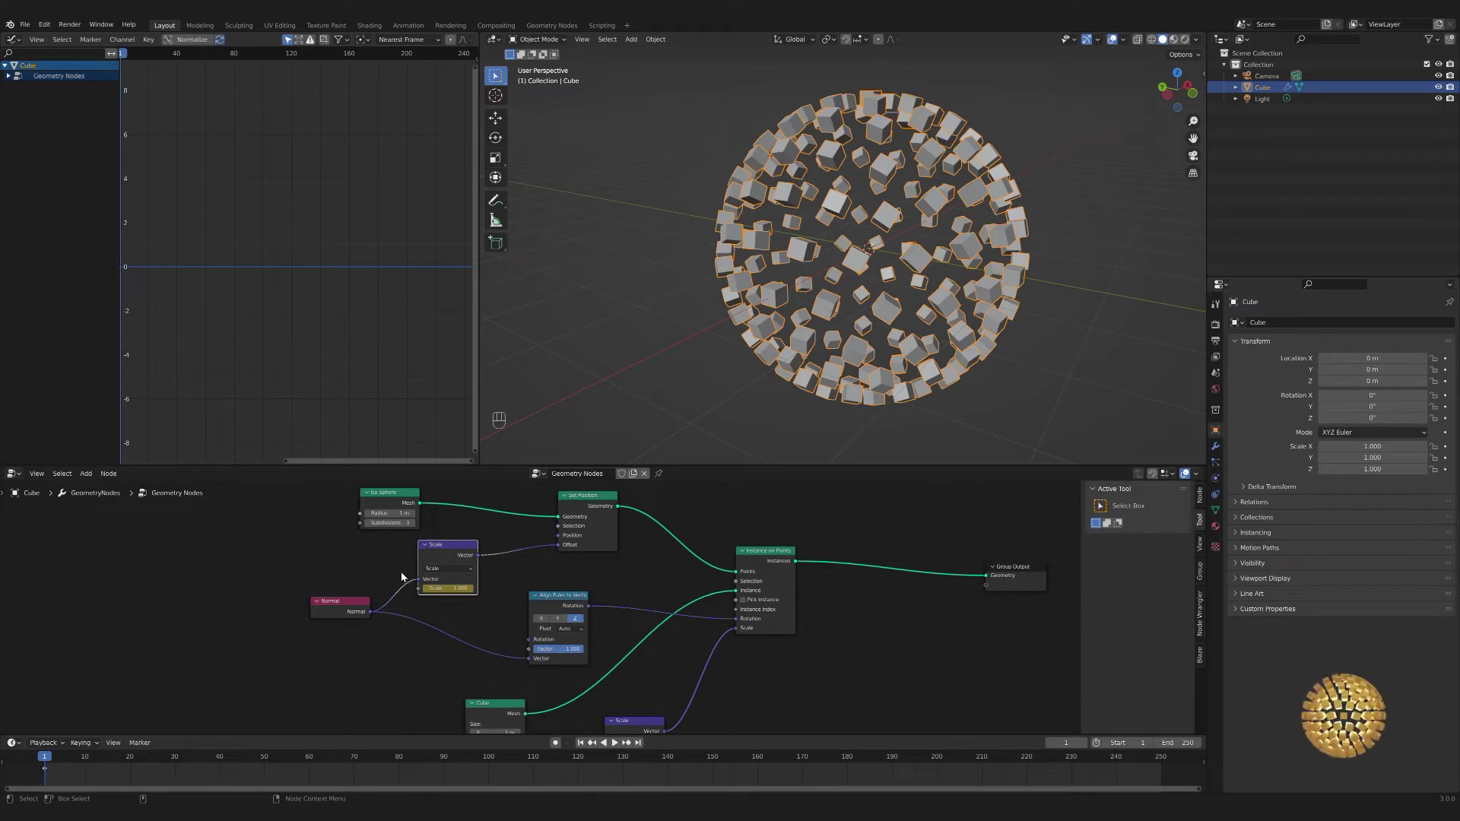
- Keyframe the Scale node's value, expand its Default Value channel and show the sidebar properties
left_click(376, 572)
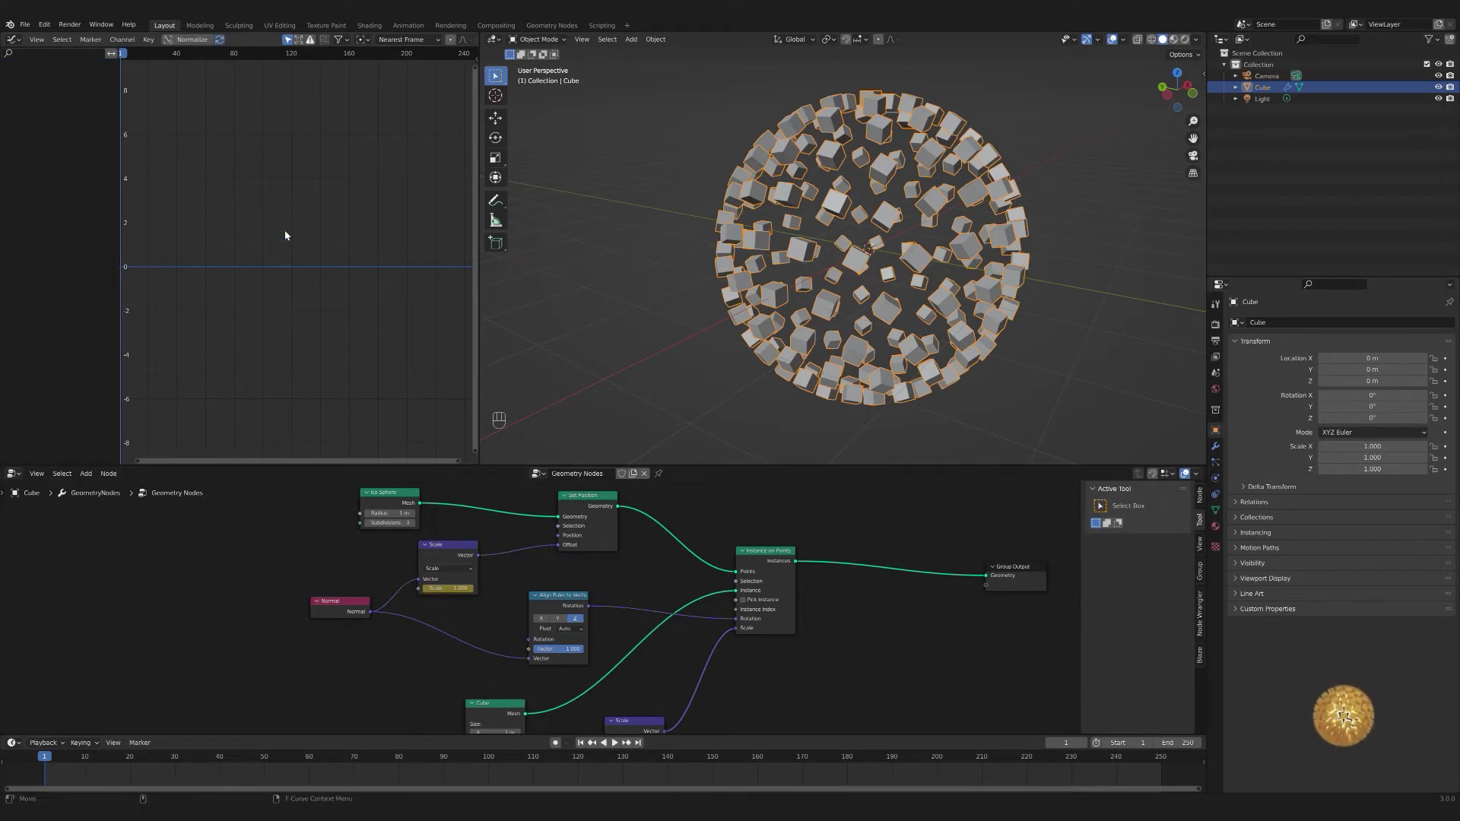
left_click_drag(393, 505, 479, 511)
left_click(596, 506)
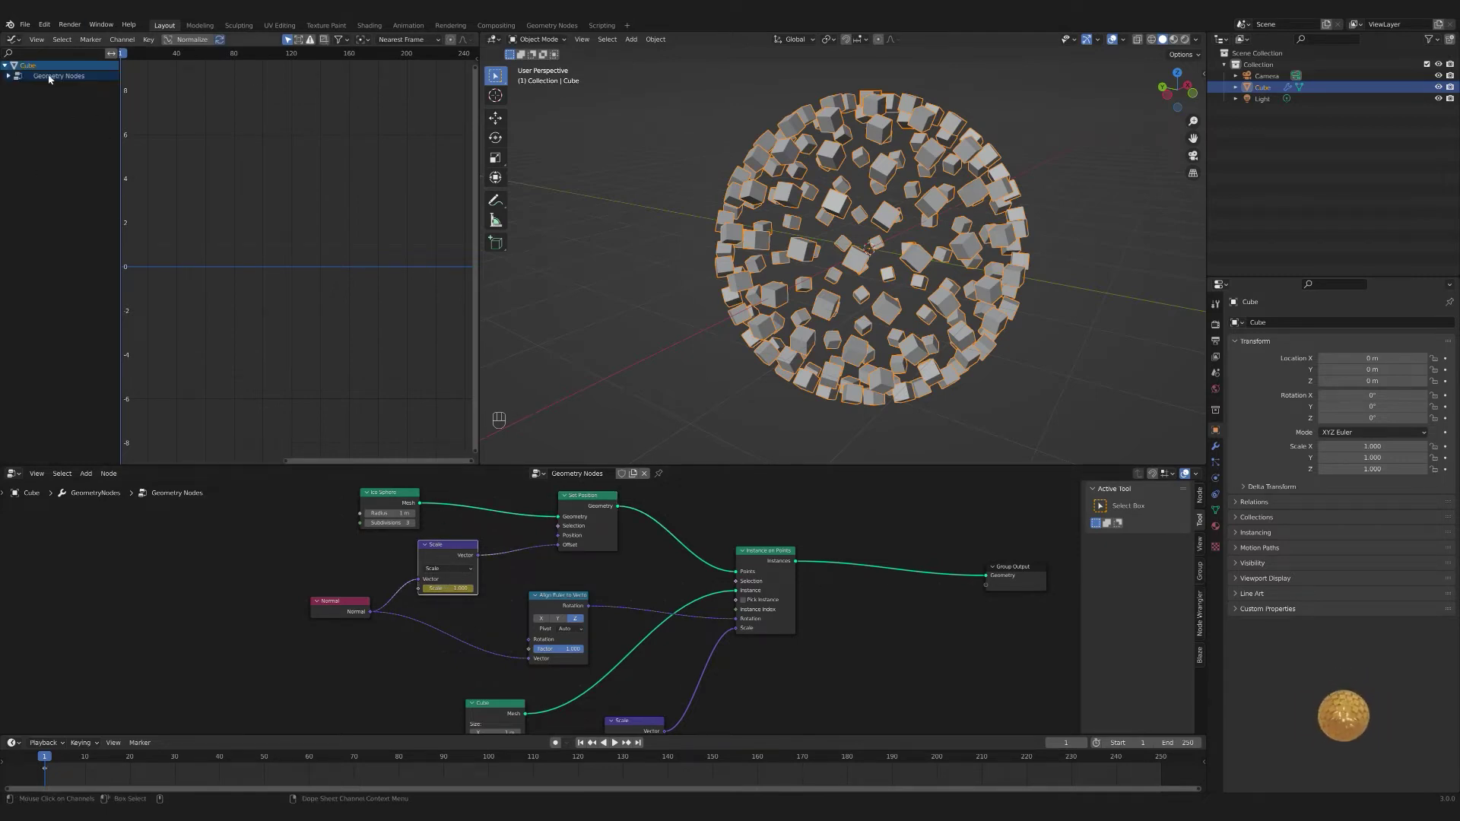
left_click(11, 81)
left_click(47, 92)
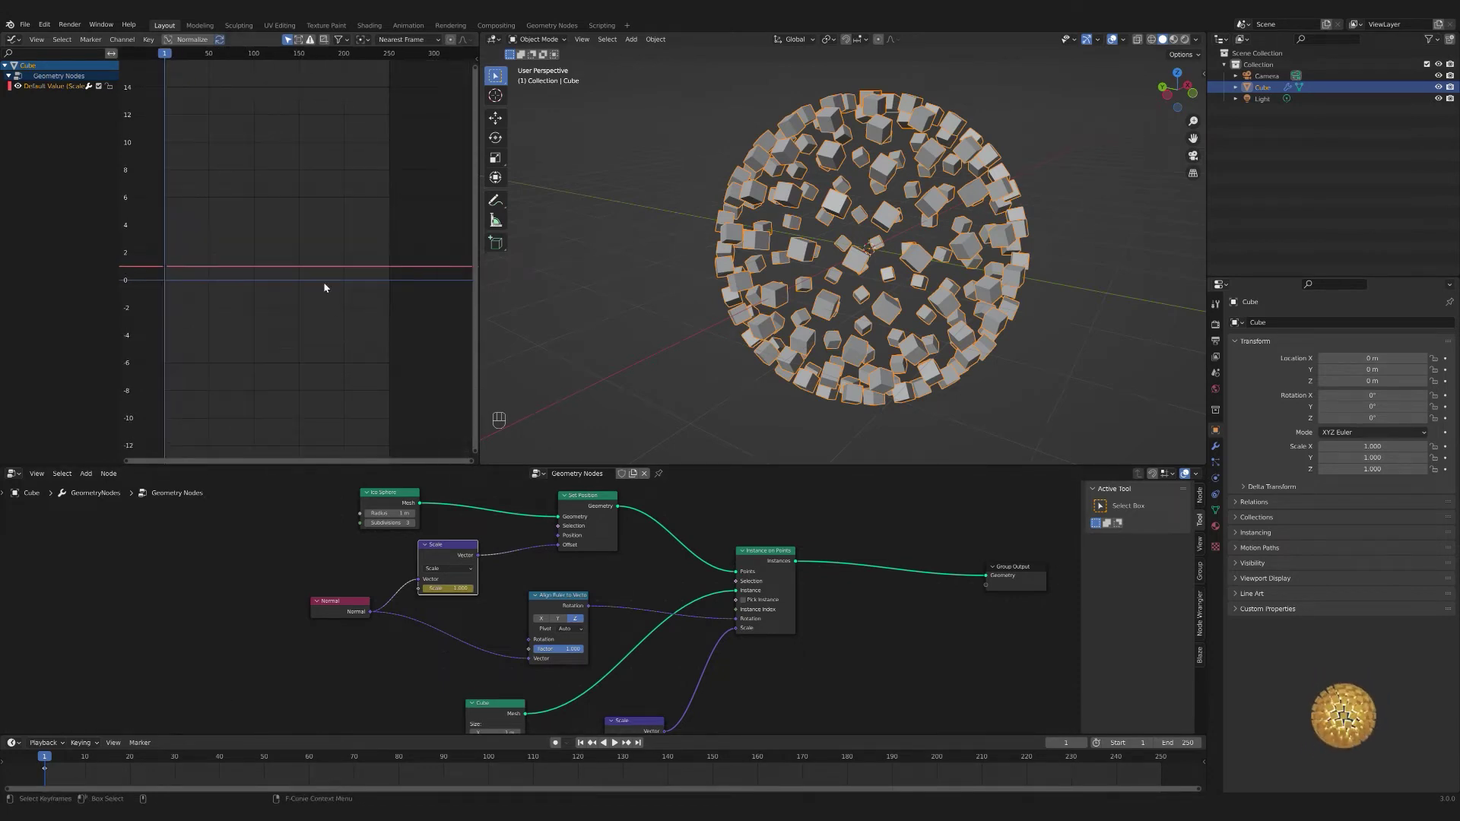
key("n")
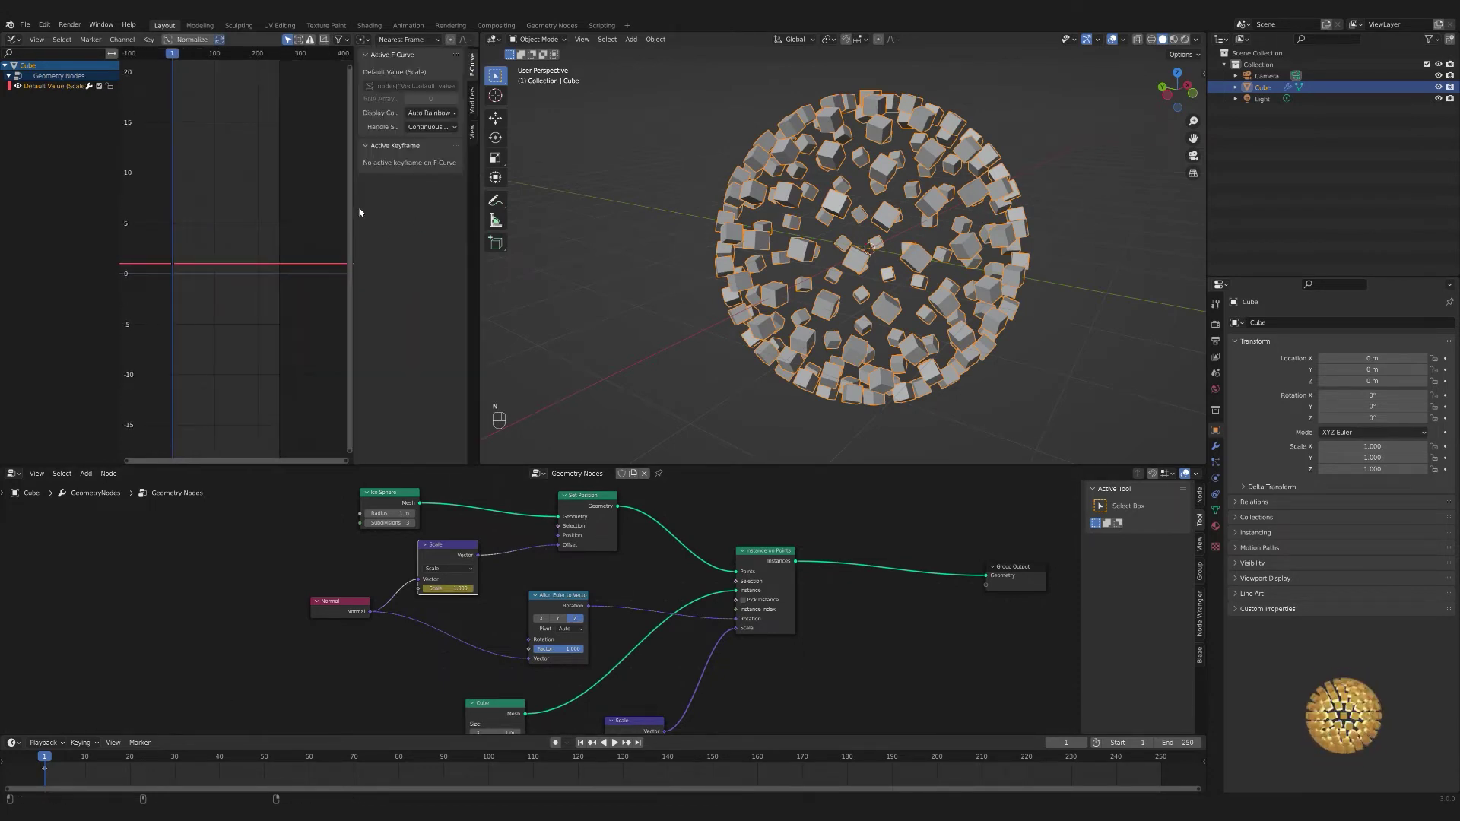
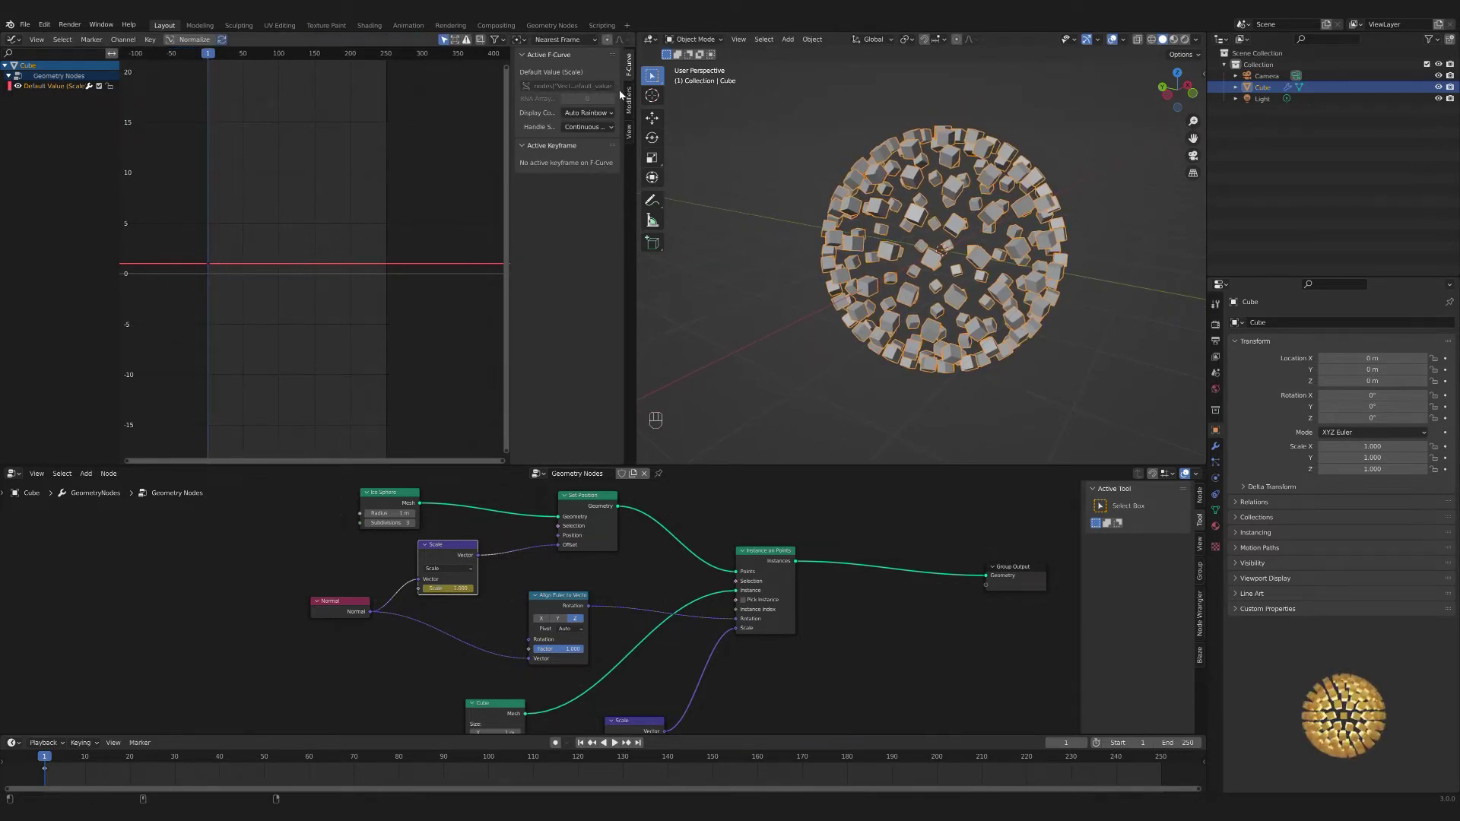
left_click(632, 107)
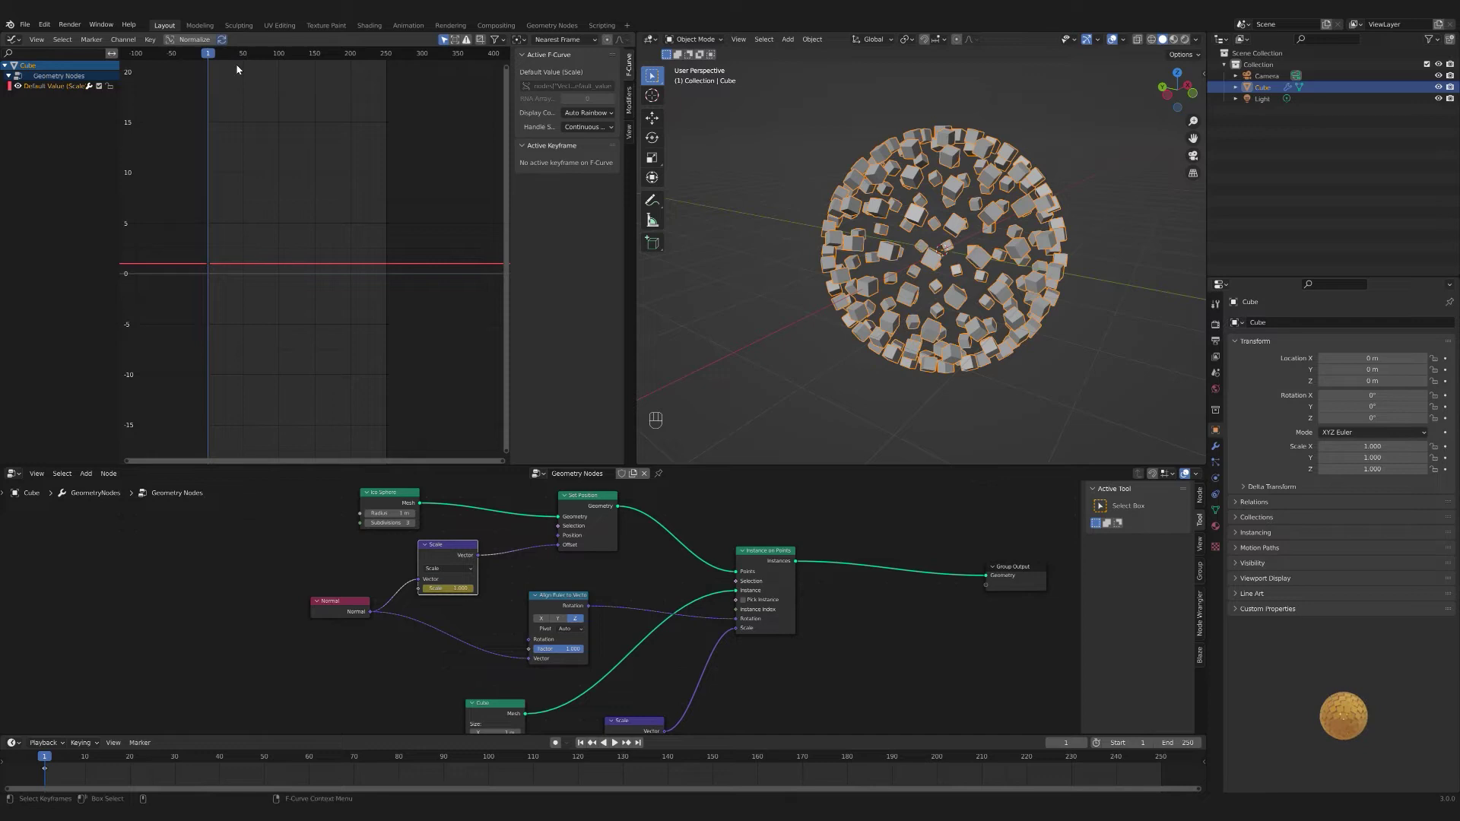
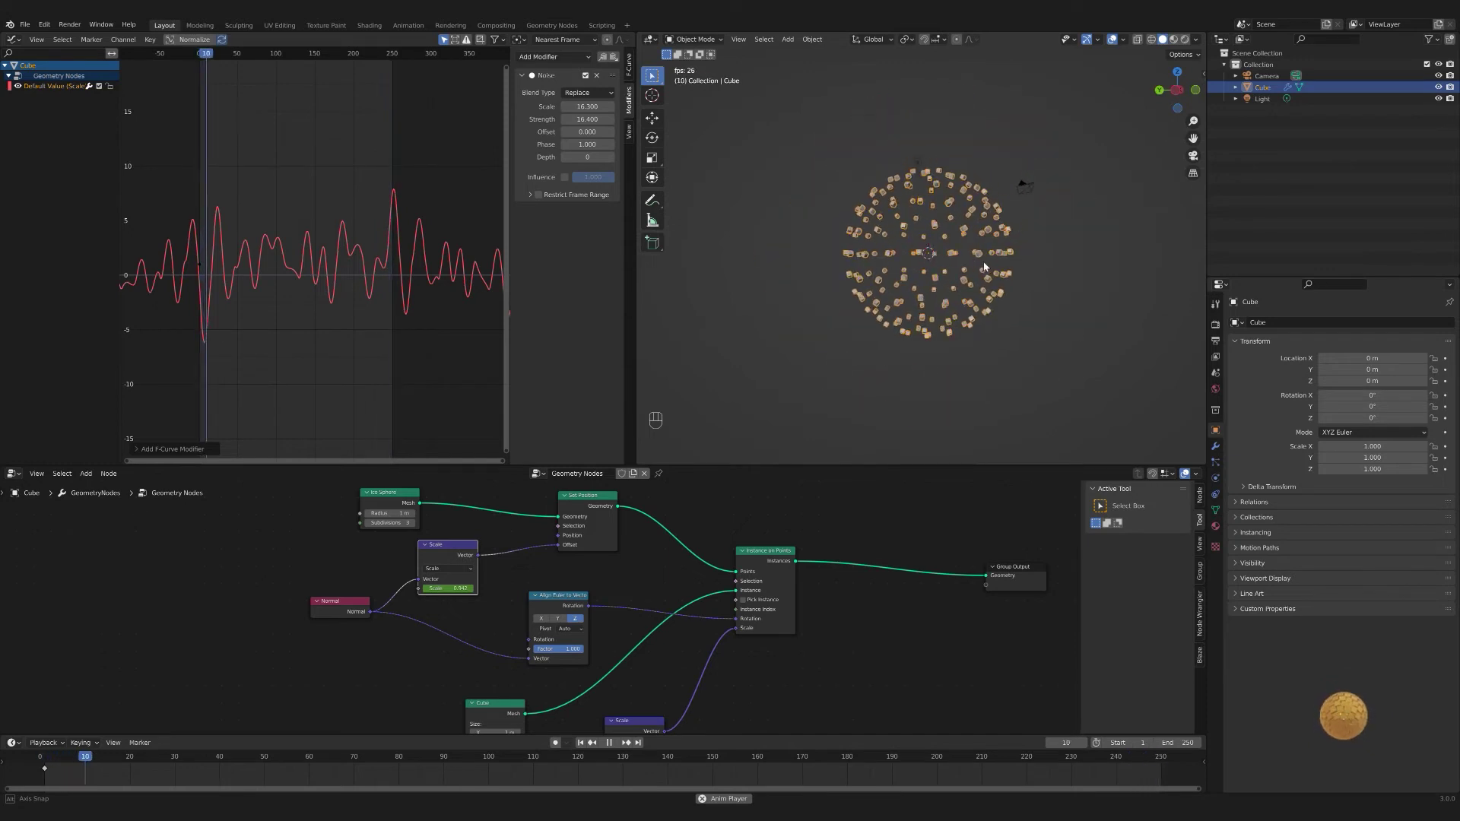
key("space")
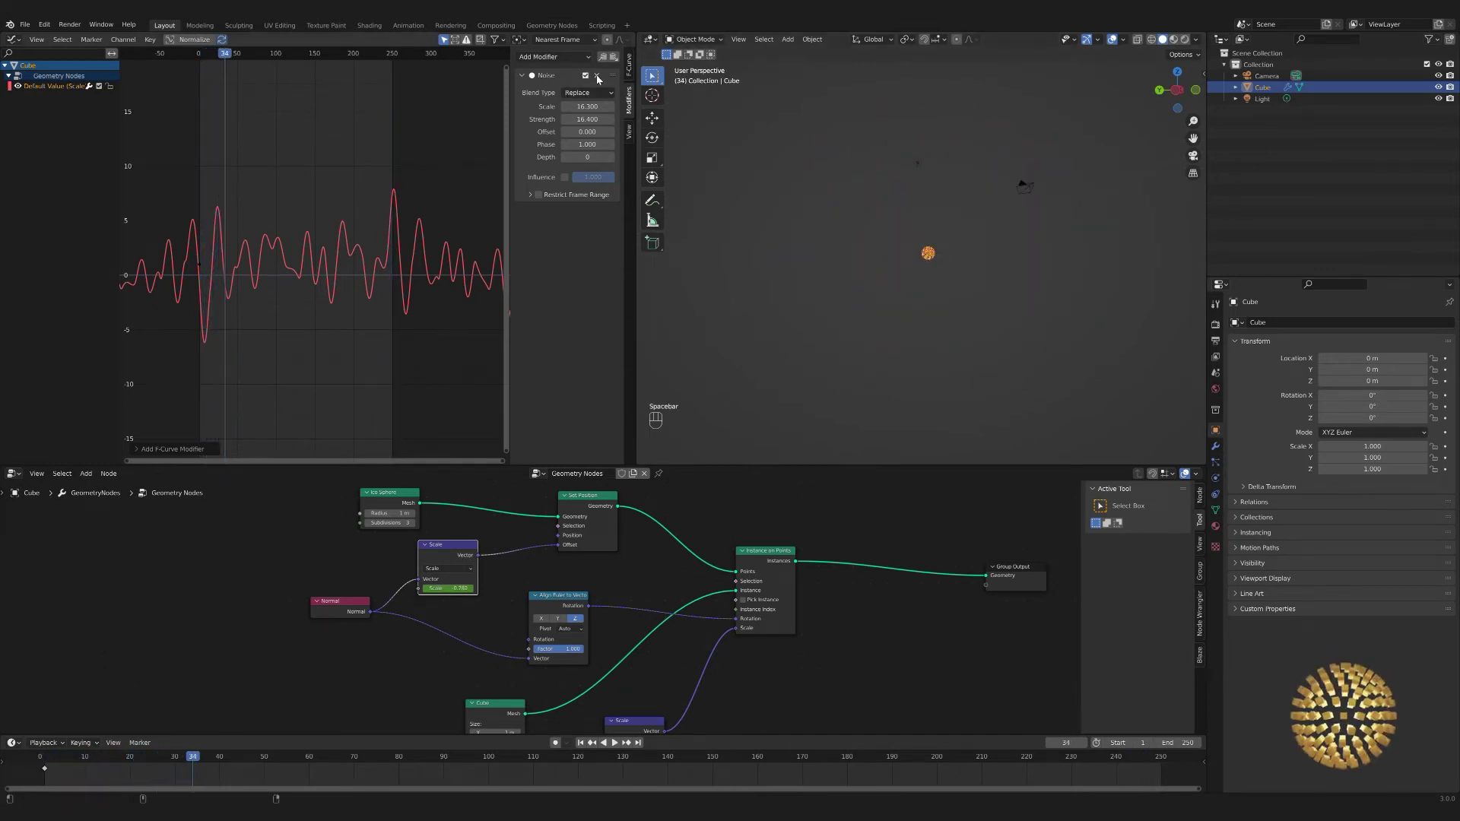
left_click(602, 77)
left_click_drag(148, 42, 264, 363)
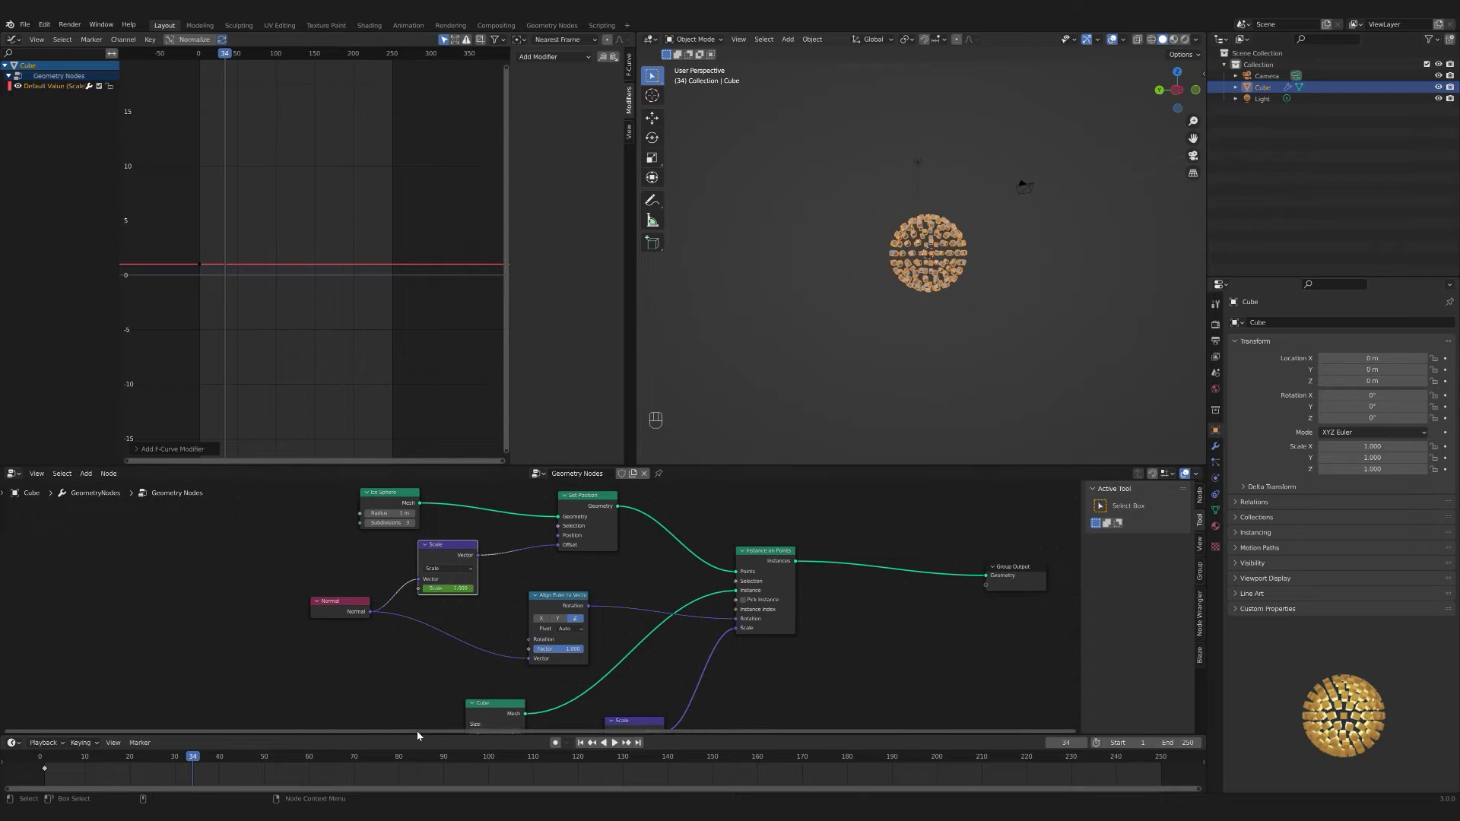
left_click(583, 745)
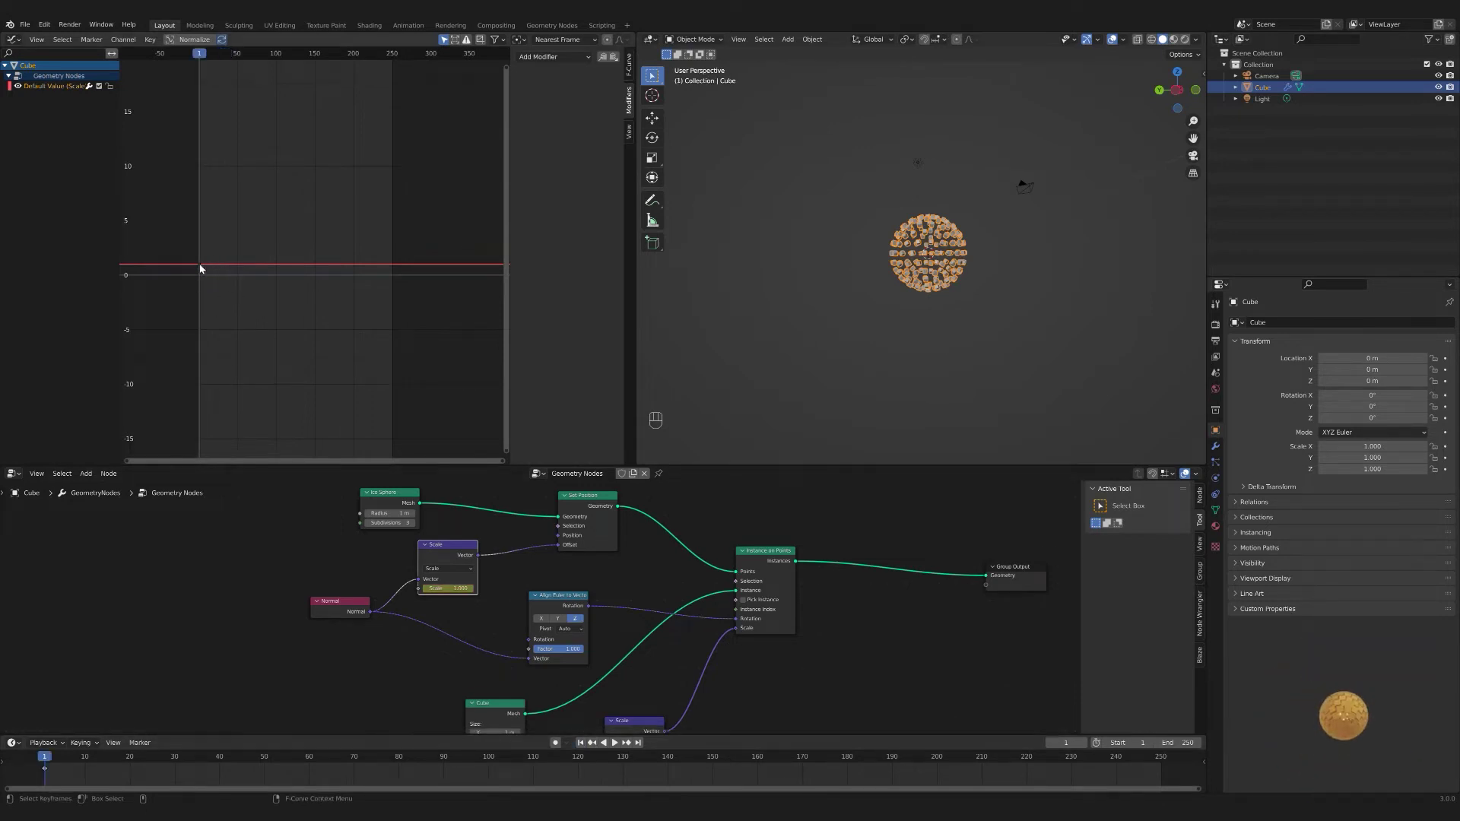
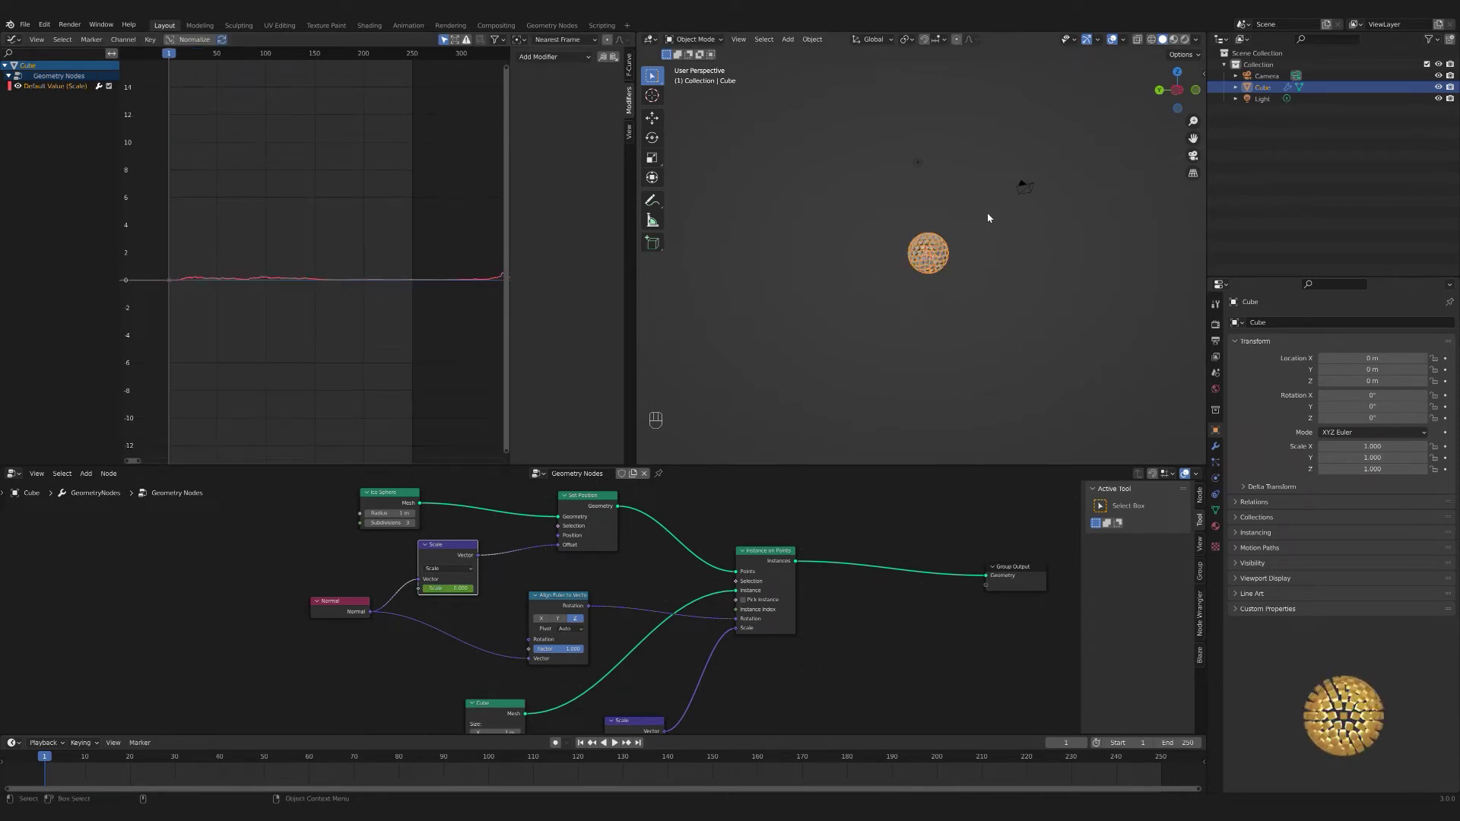
- Play the timeline to watch the cubes react to the baked sound, then pause around frame 129
key("space")
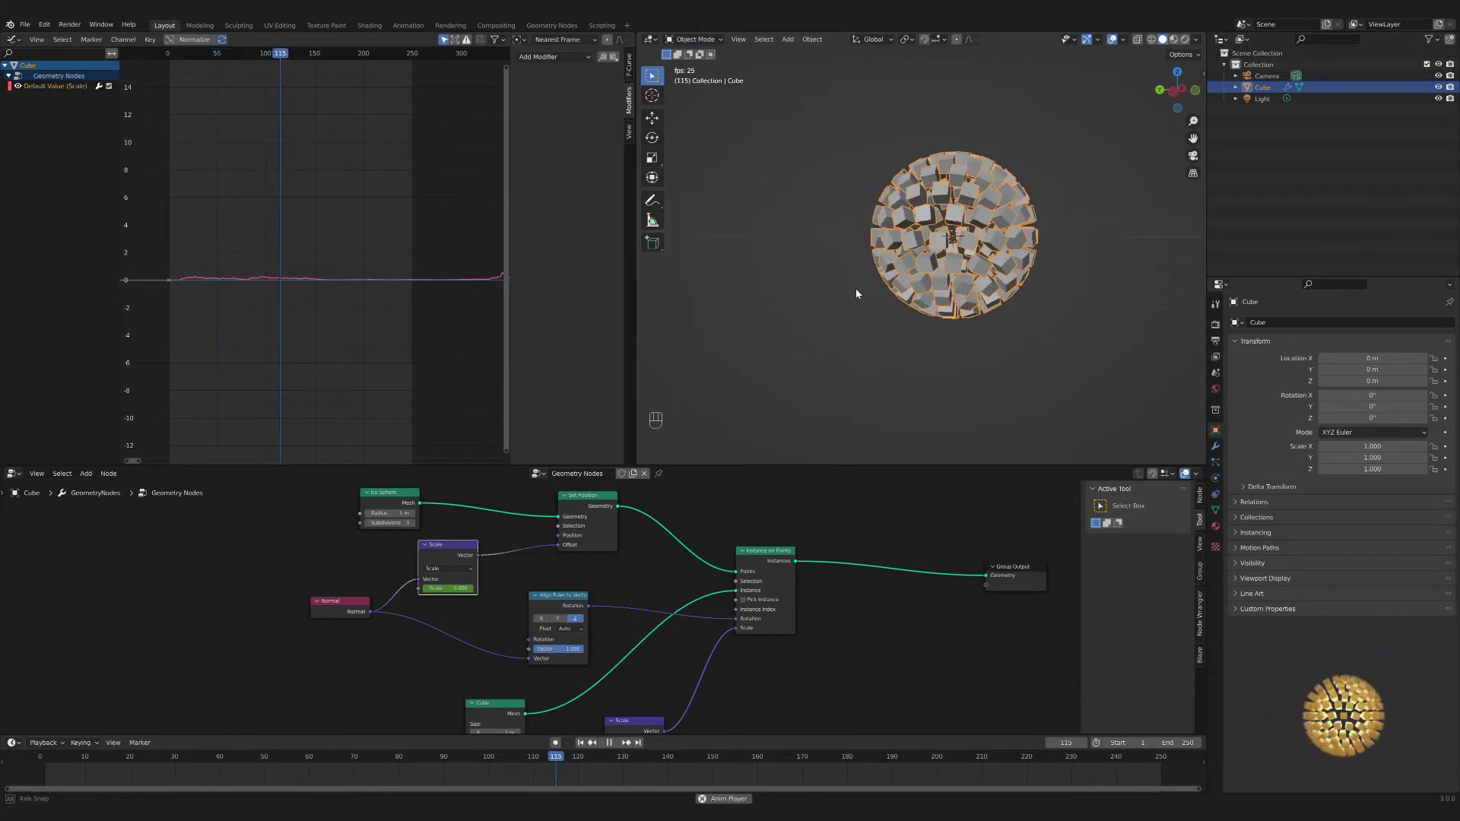
key("space")
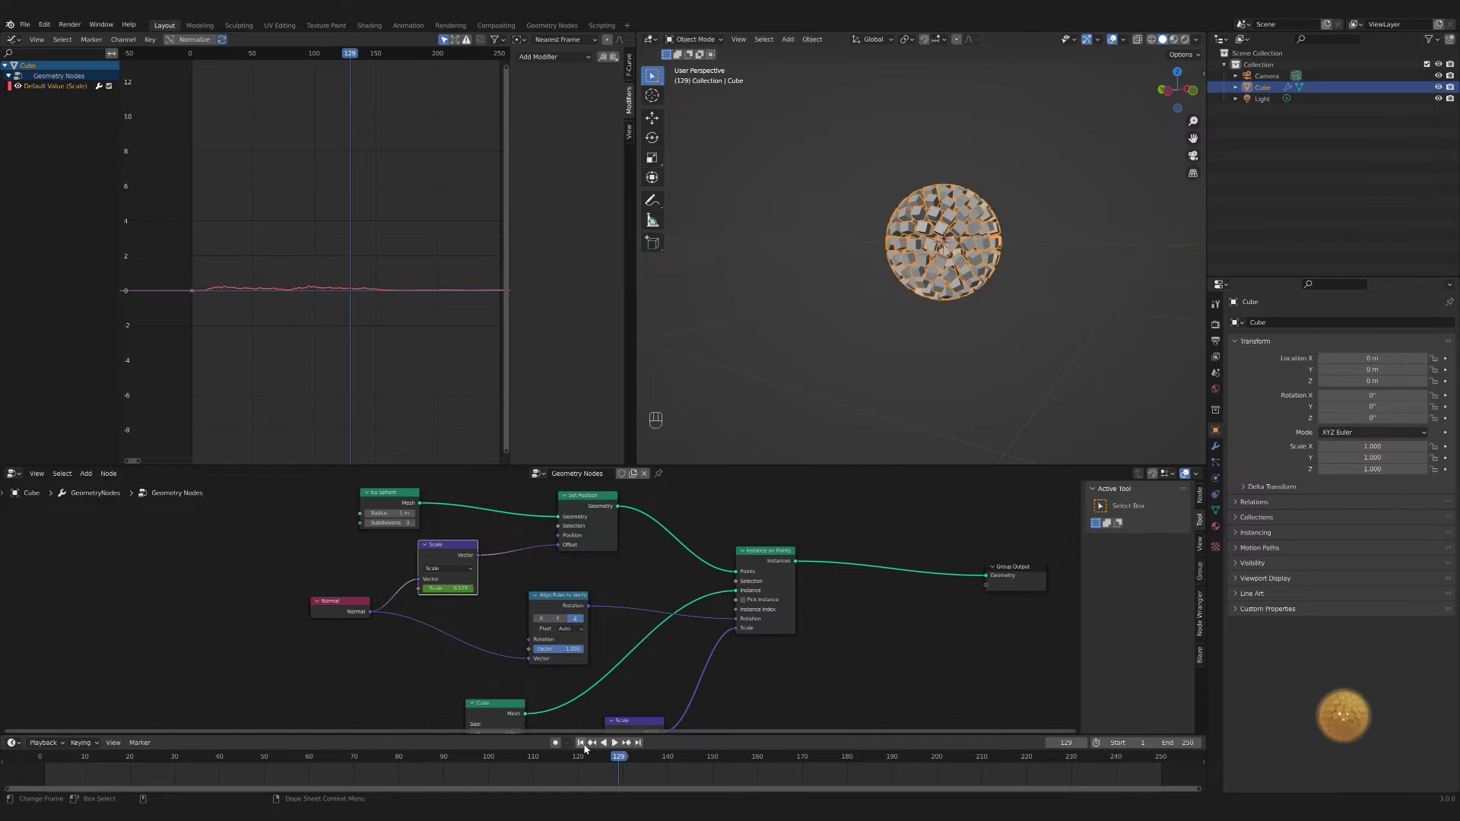
- Insert a Vector Math Multiply on the Scale-to-Set Position offset link and raise one axis to flatten the sphere
left_click(588, 748)
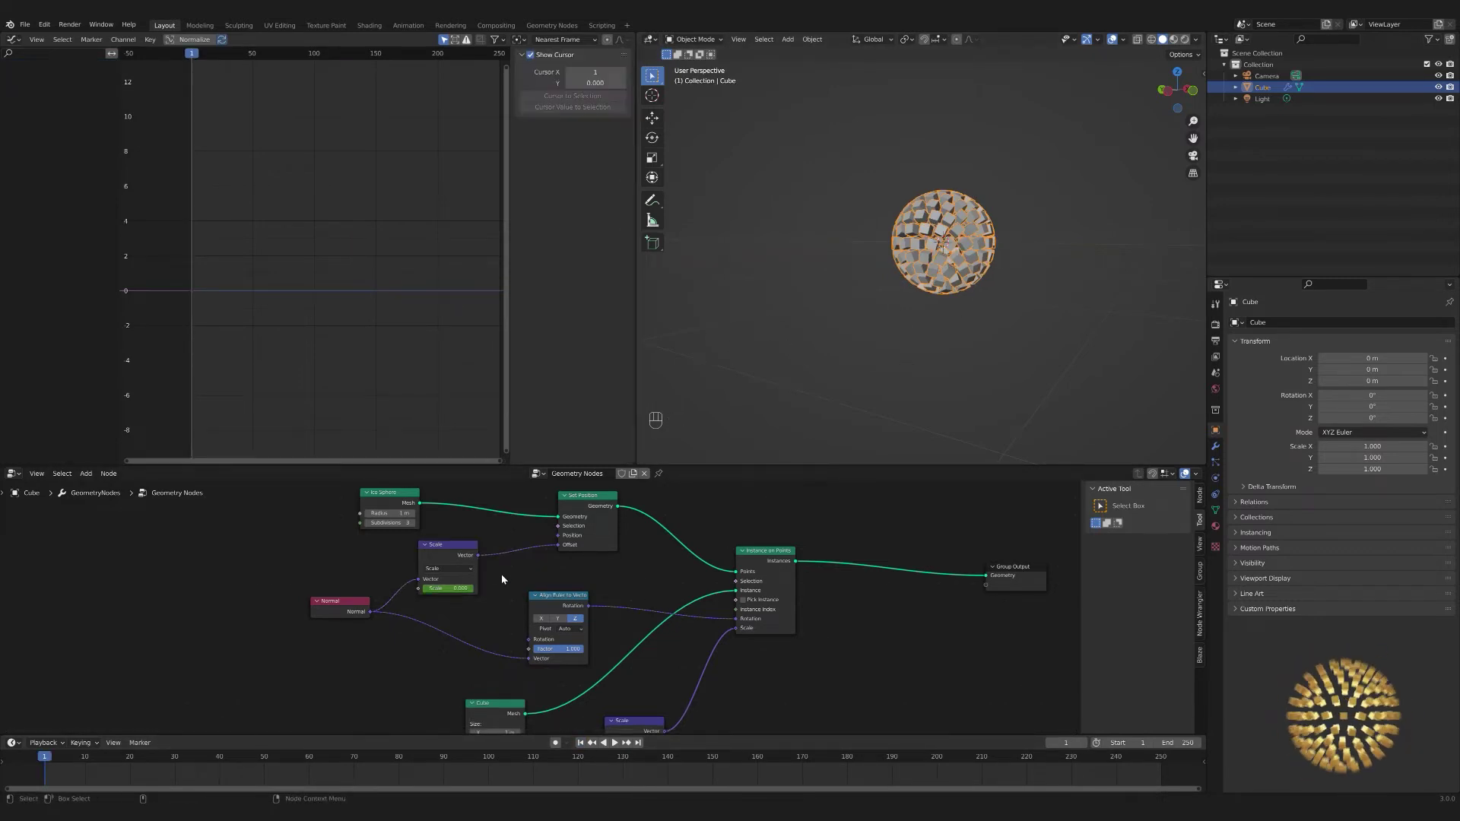
key("shift+a")
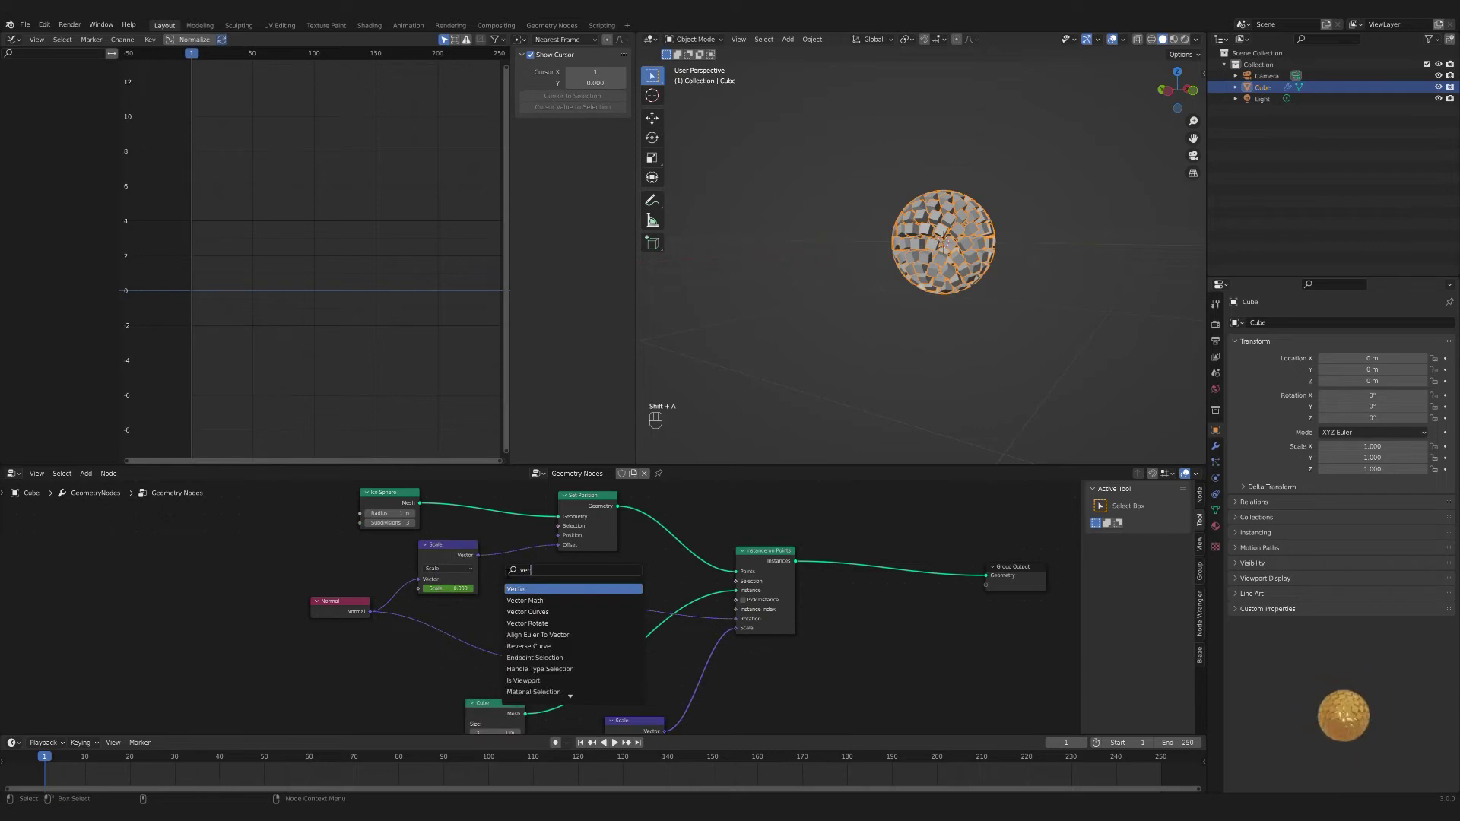
left_click_drag(235, 567, 210, 596)
left_click_drag(215, 549, 523, 544)
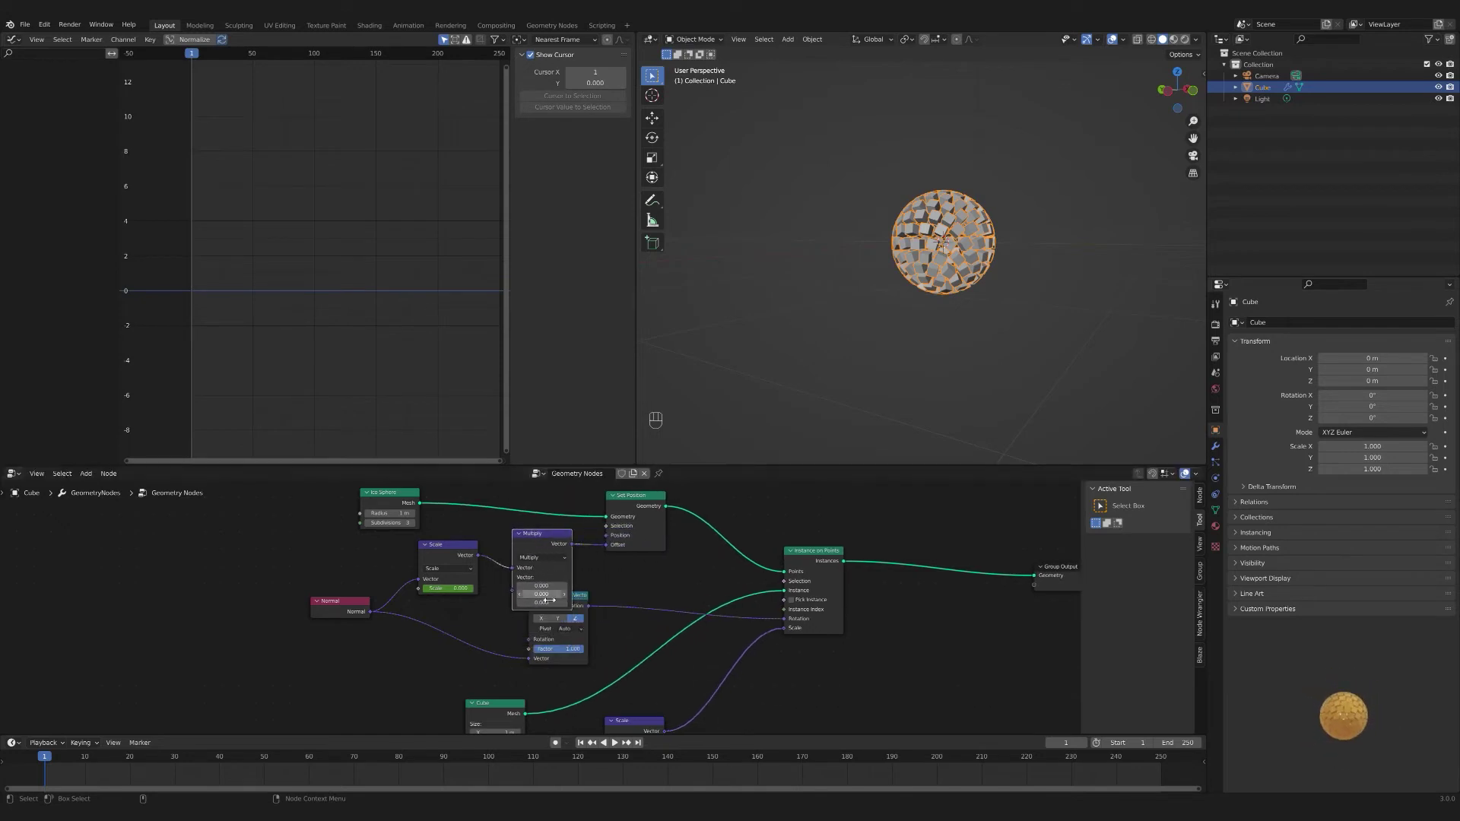
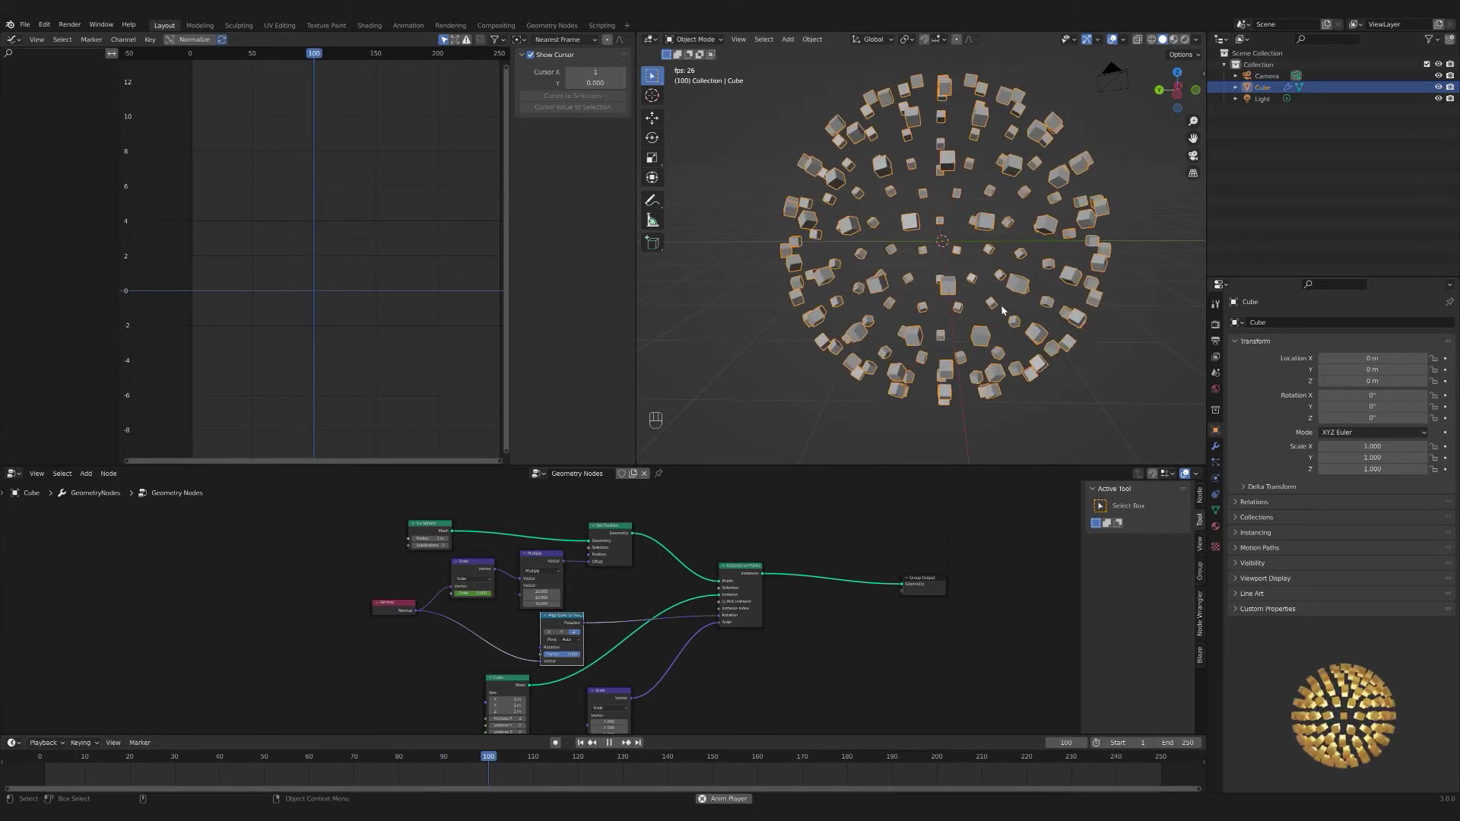
- Play and pause the animation to preview the pulsing flat disc of cubes
key("space")
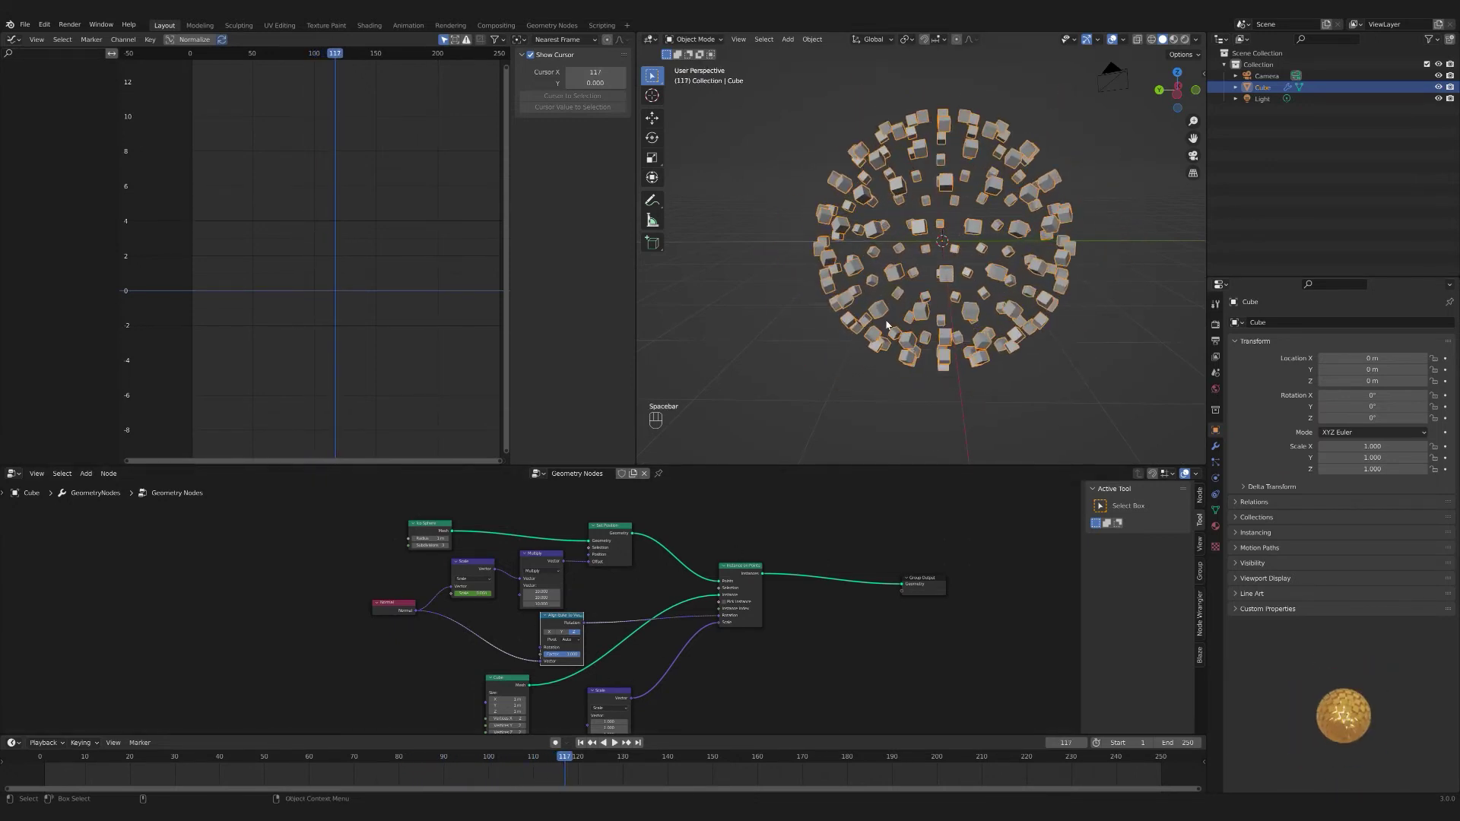
key("space")
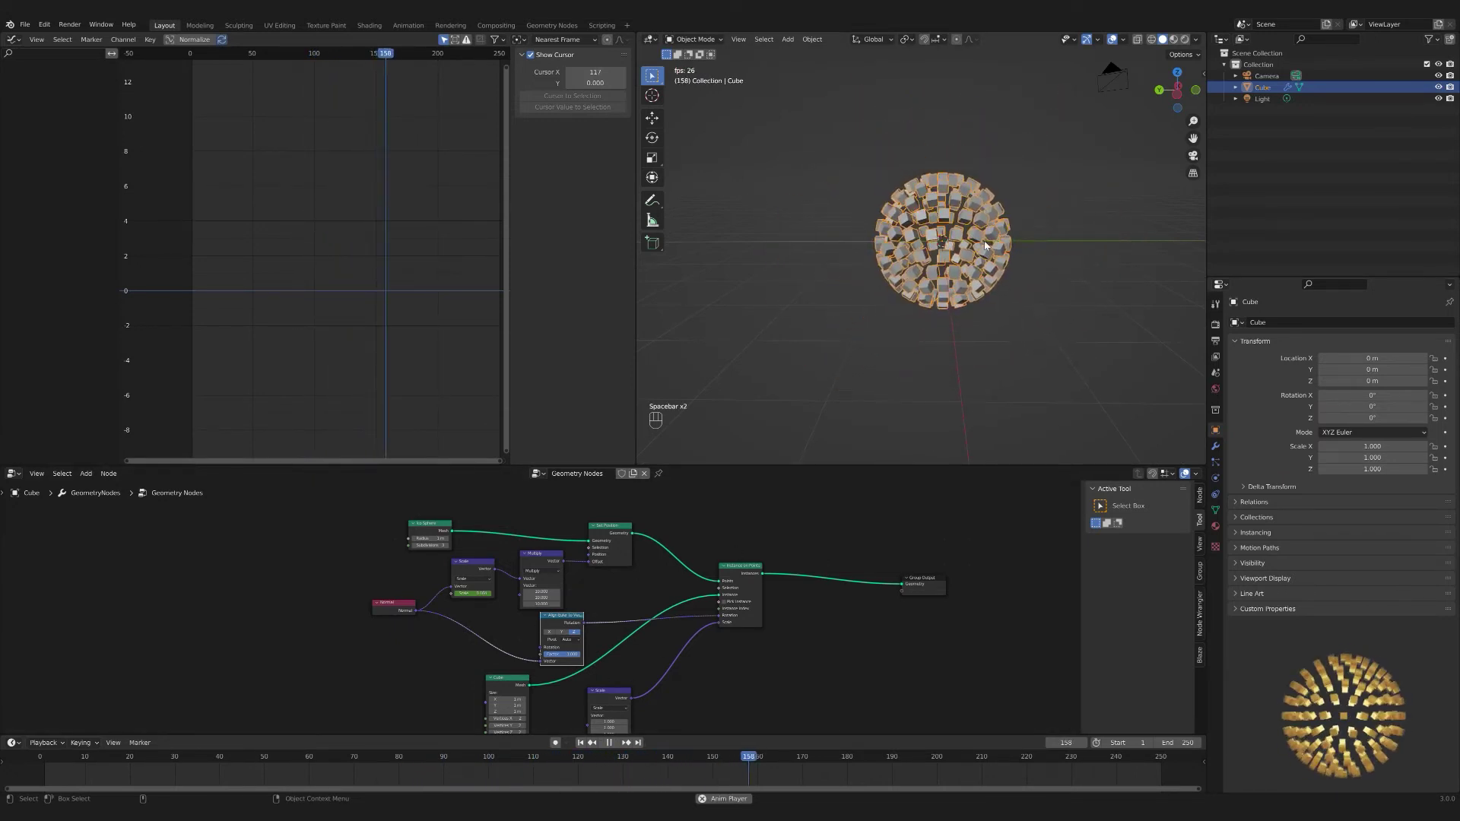
key("space")
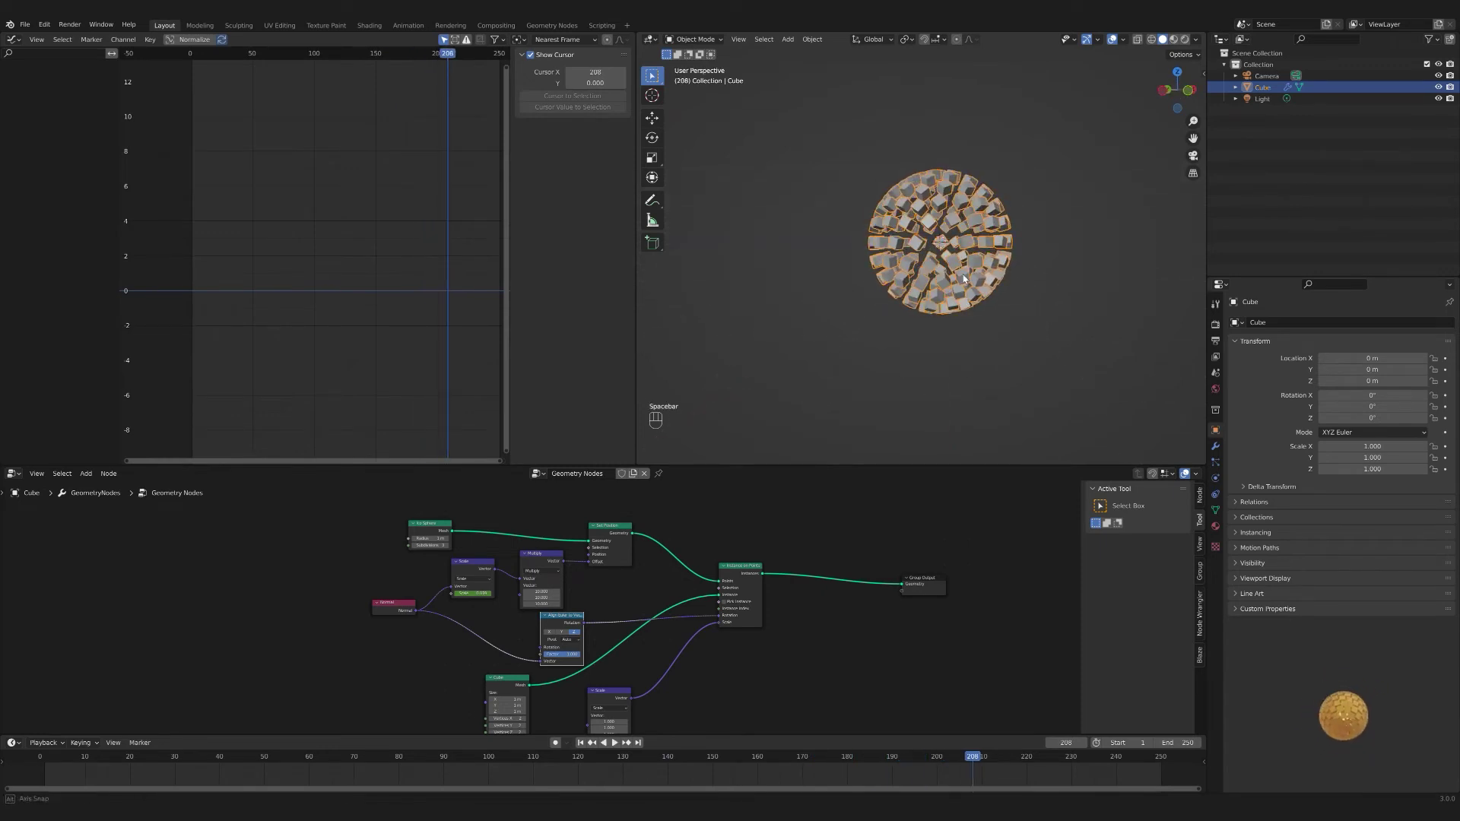
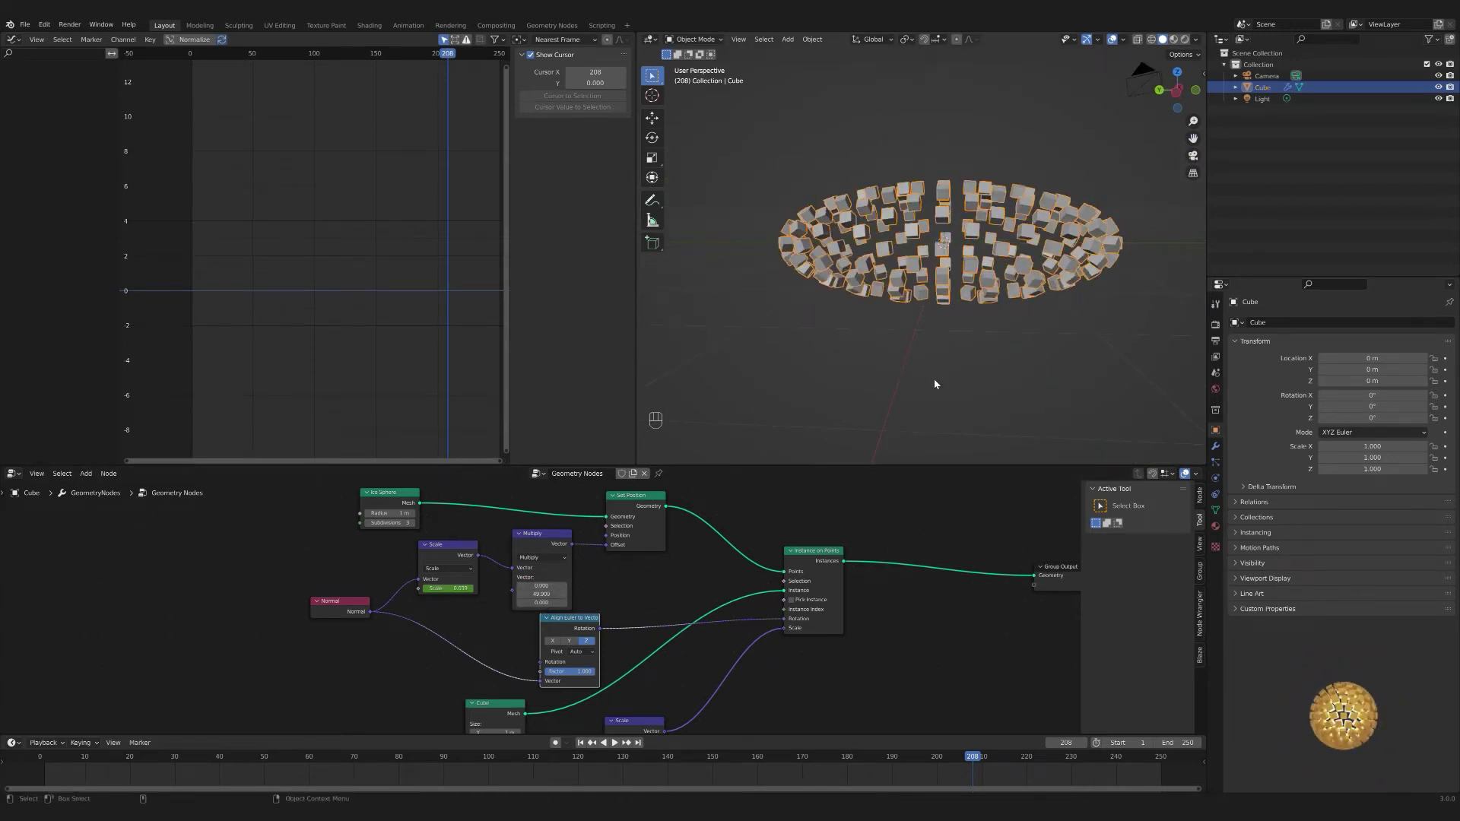
- Preview a tall, vertically stretched version of the cube shape by playing the animation
key("space")
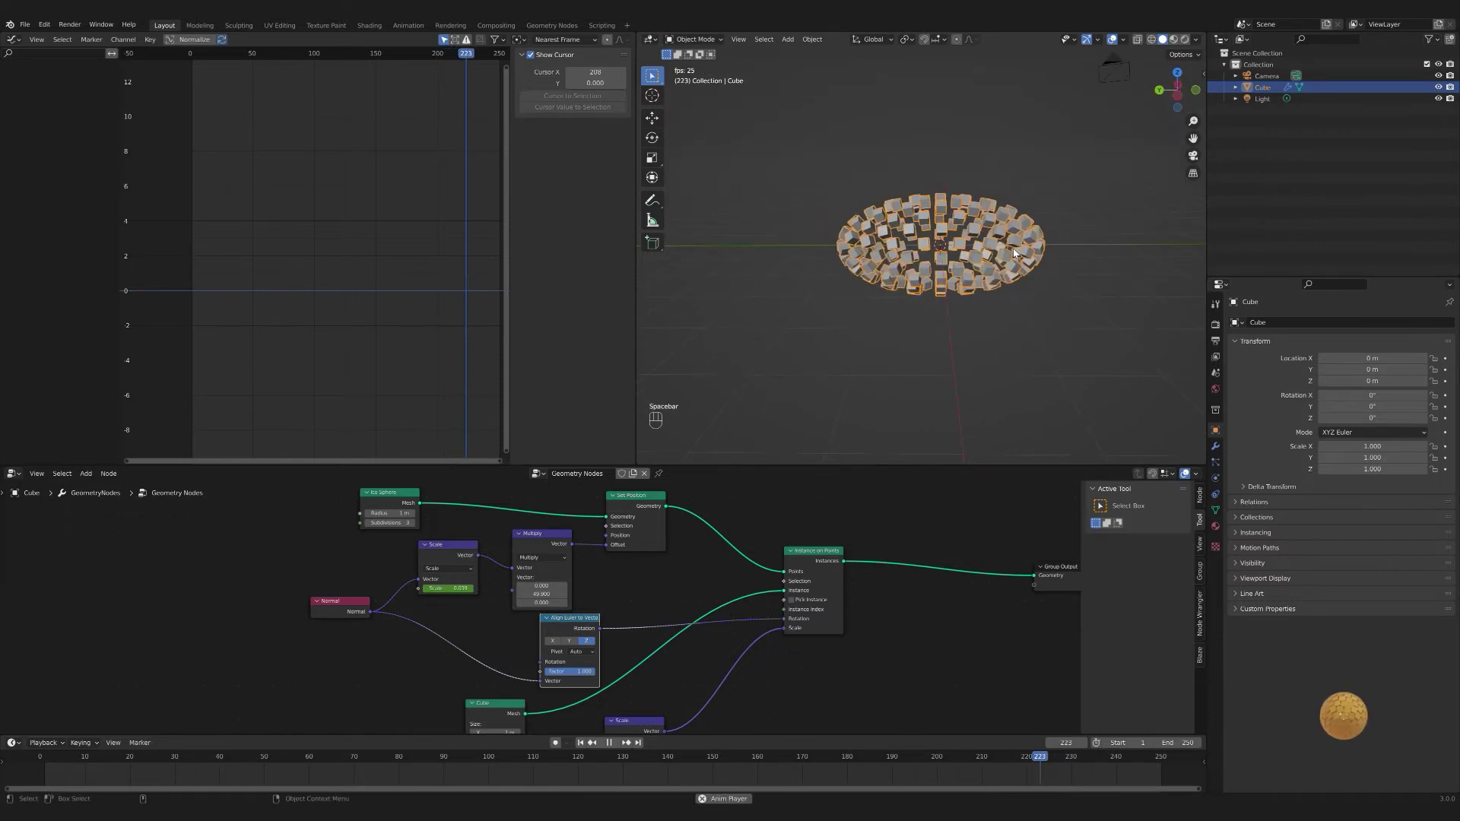
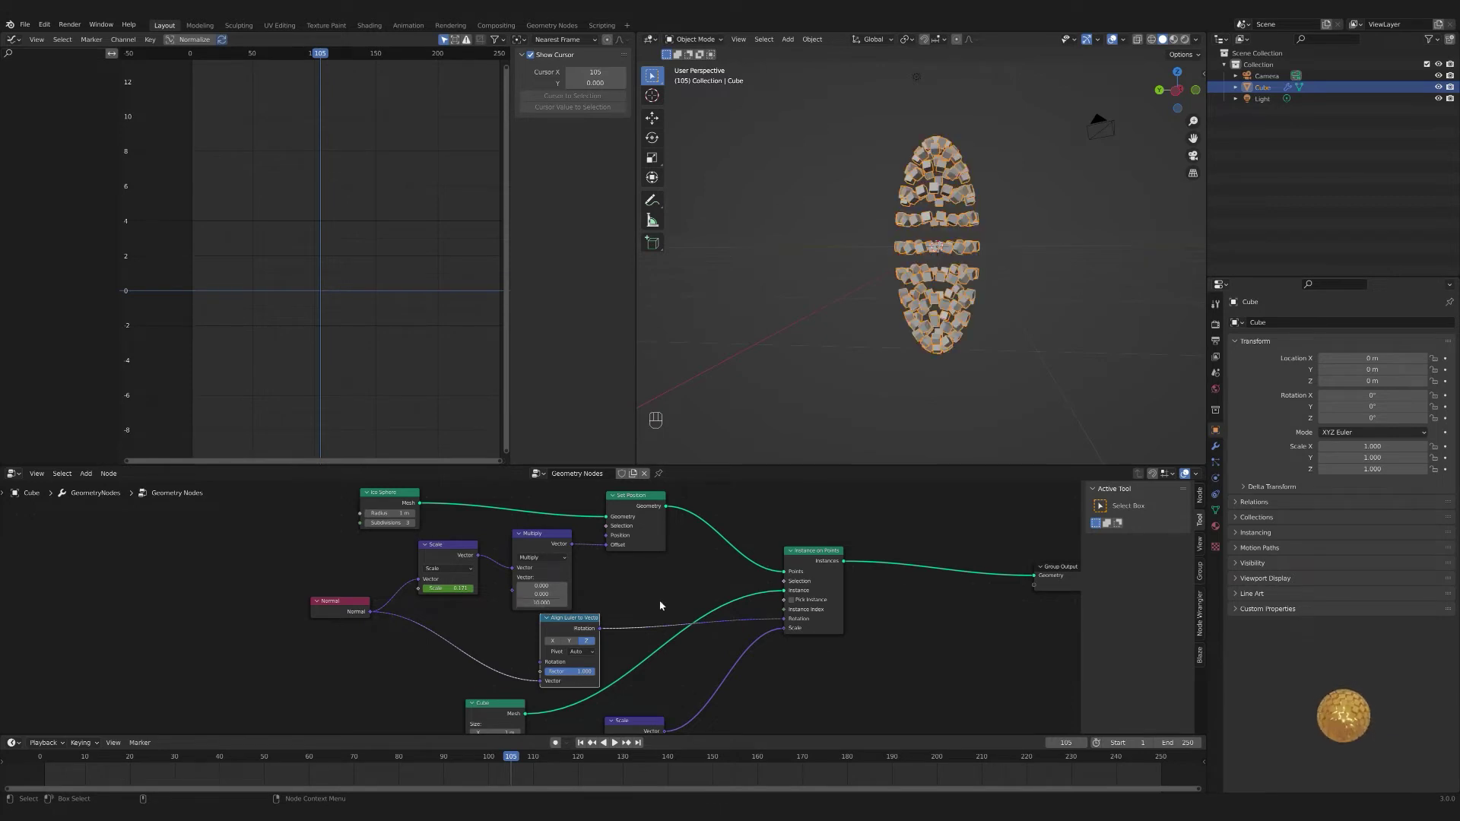
key("space")
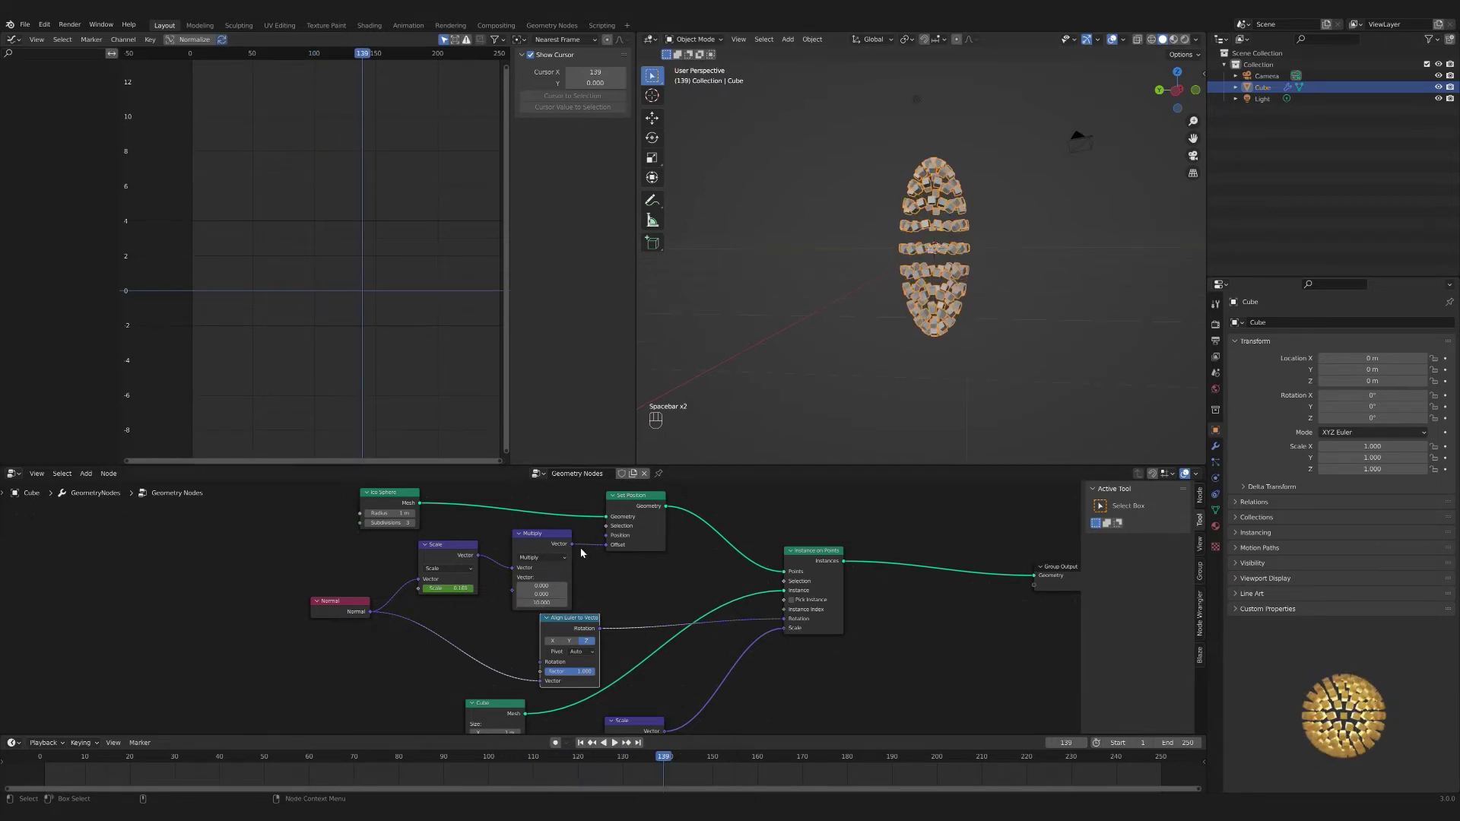
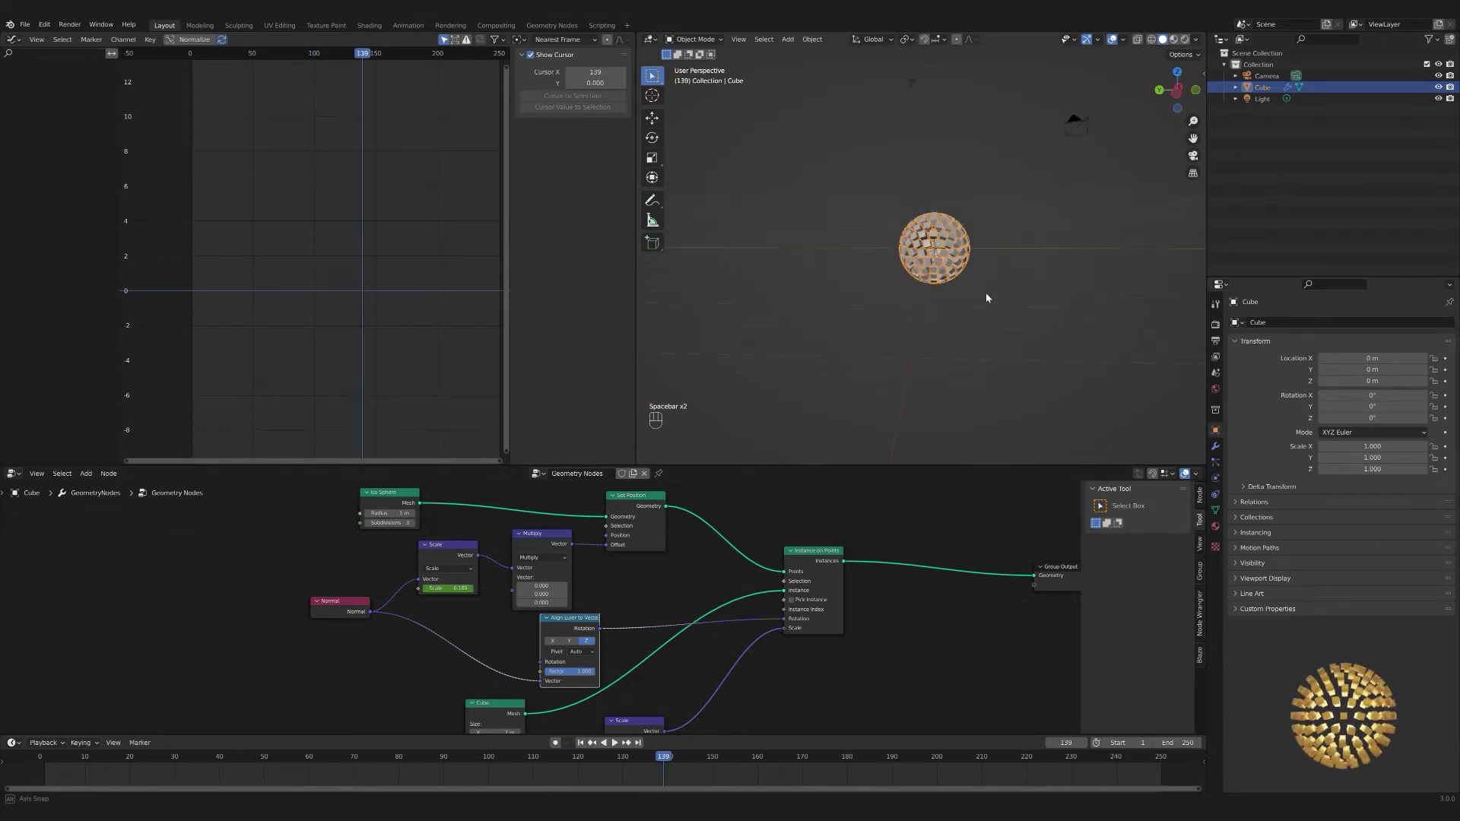
key("space")
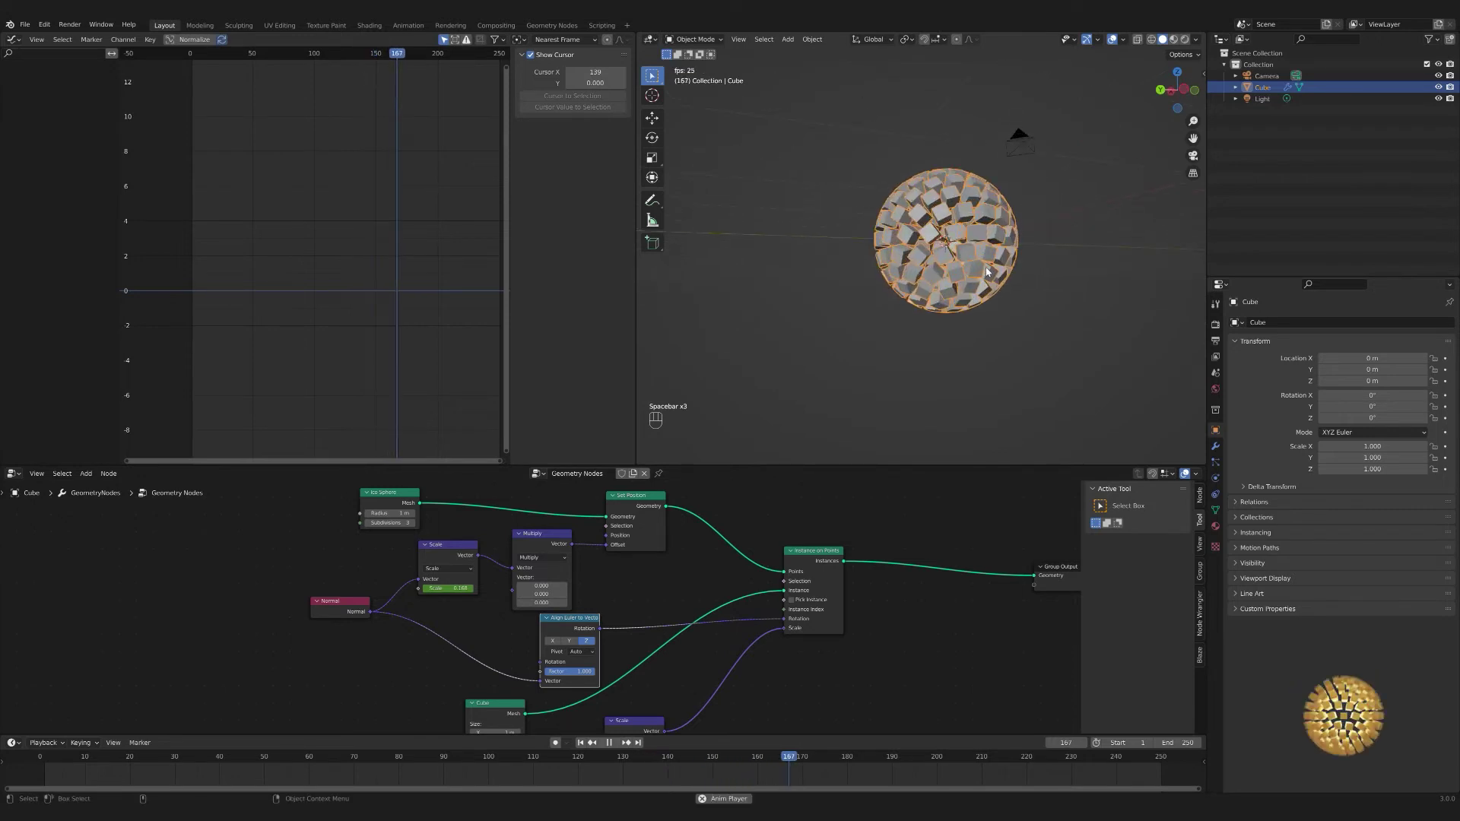
key("space")
- Mute the Multiply node so the cubes form a round pulsing sphere again, and replay
left_click(545, 546)
key("m")
key("space")
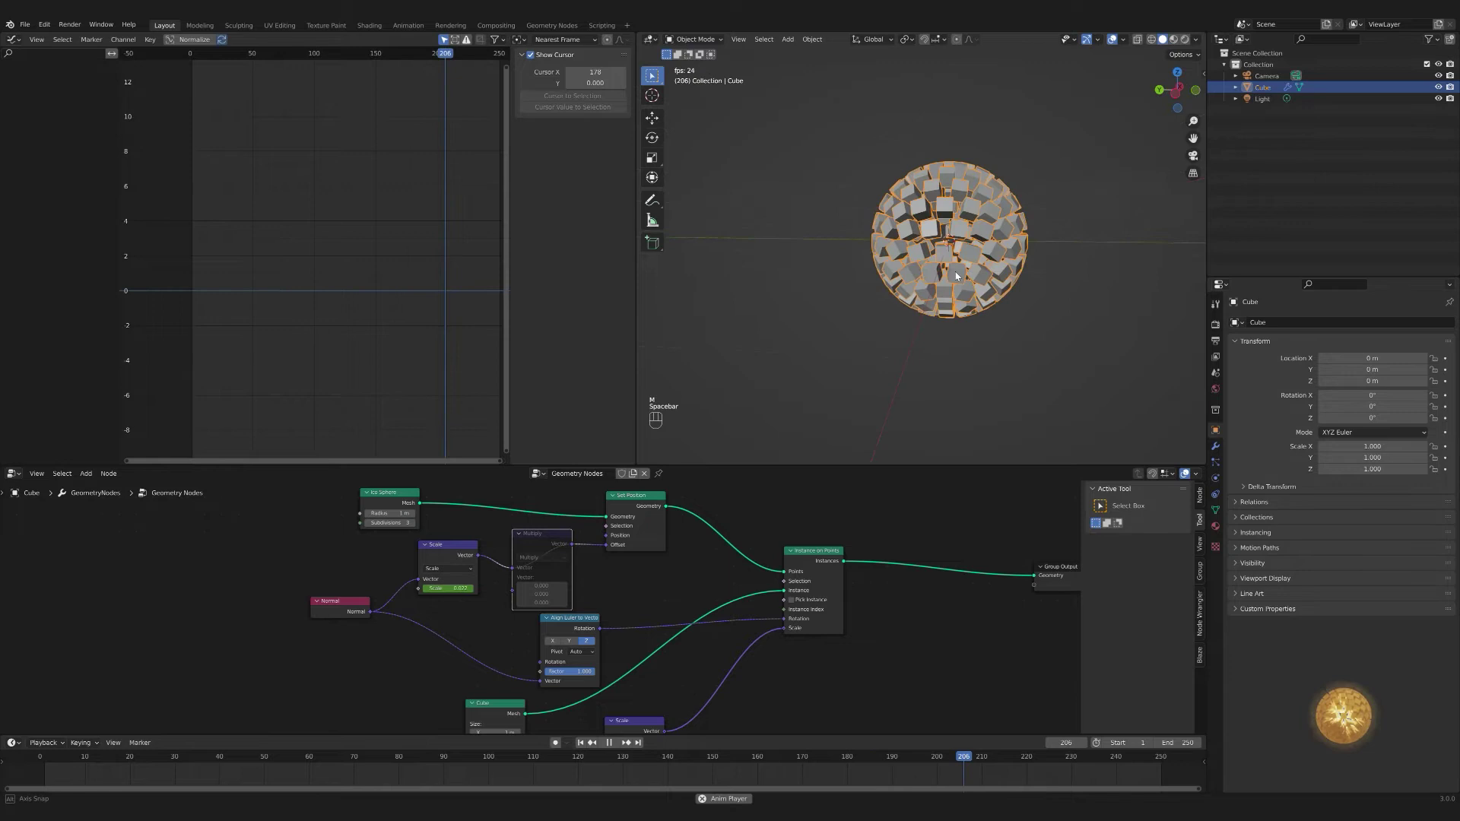
- Frame the jagged baked-sound Scale curve in the Graph Editor and play back the pulsing sphere
key("space")
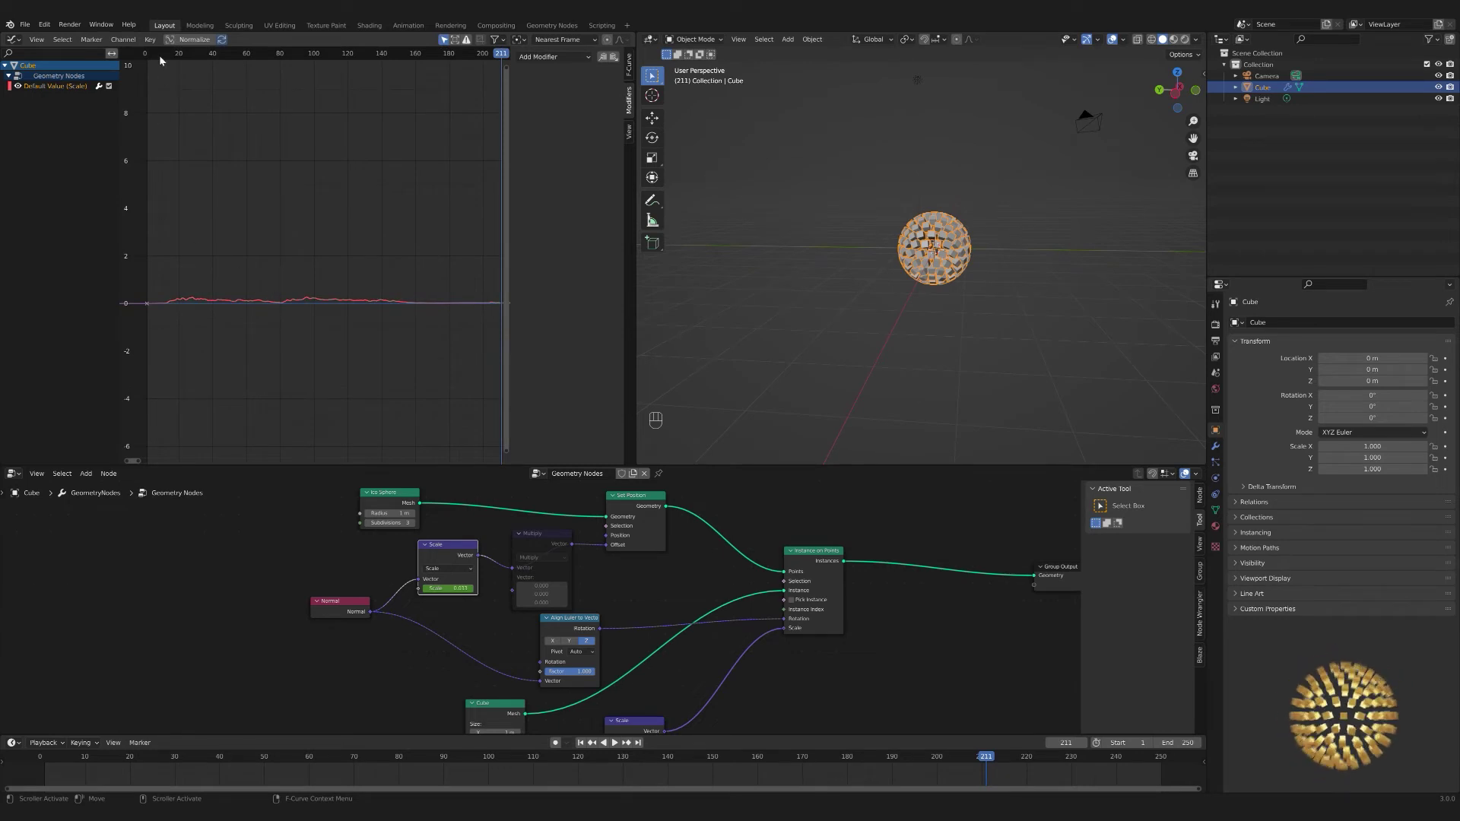
left_click_drag(155, 41, 217, 330)
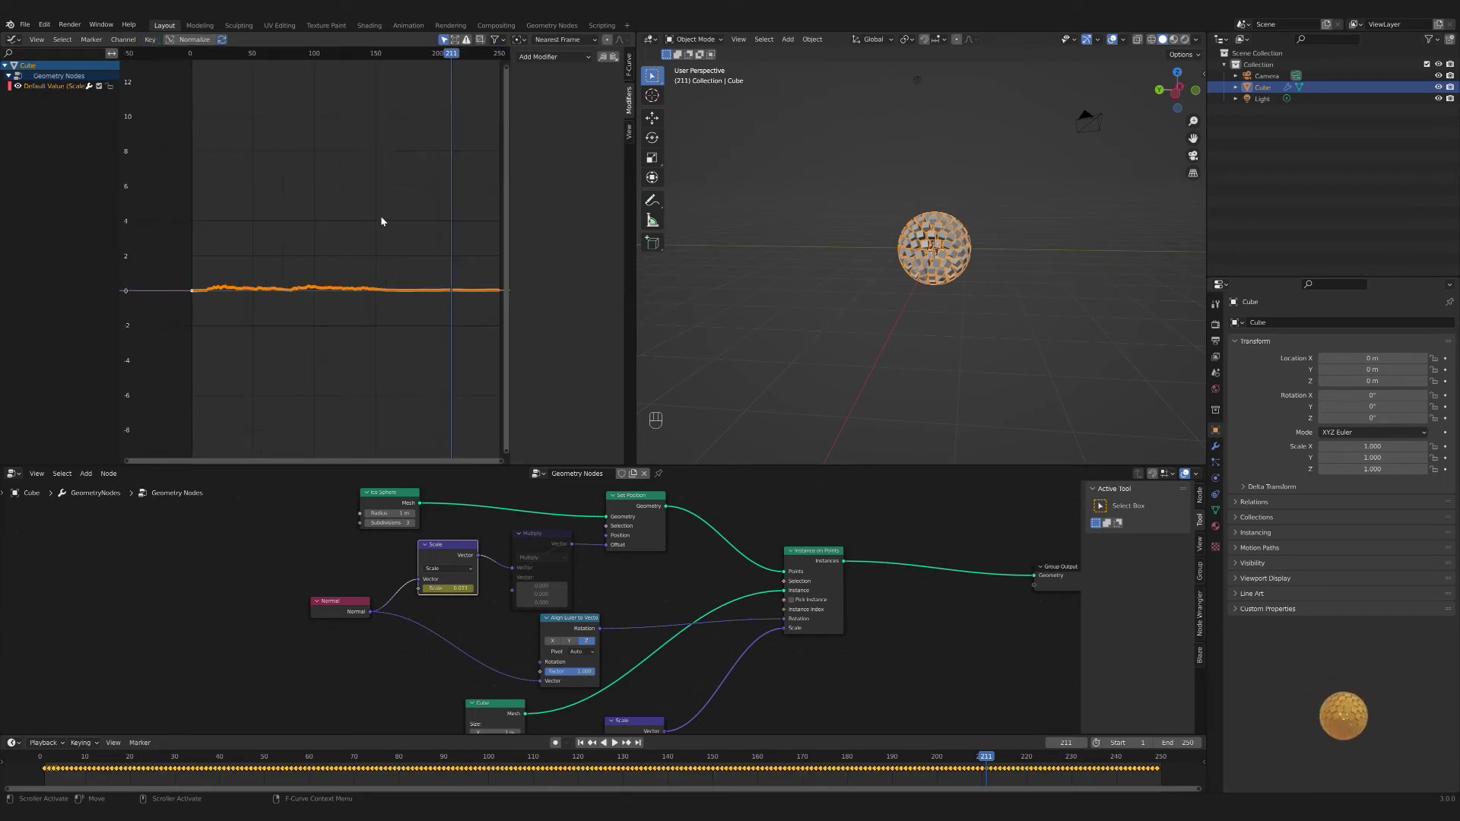
key("s")
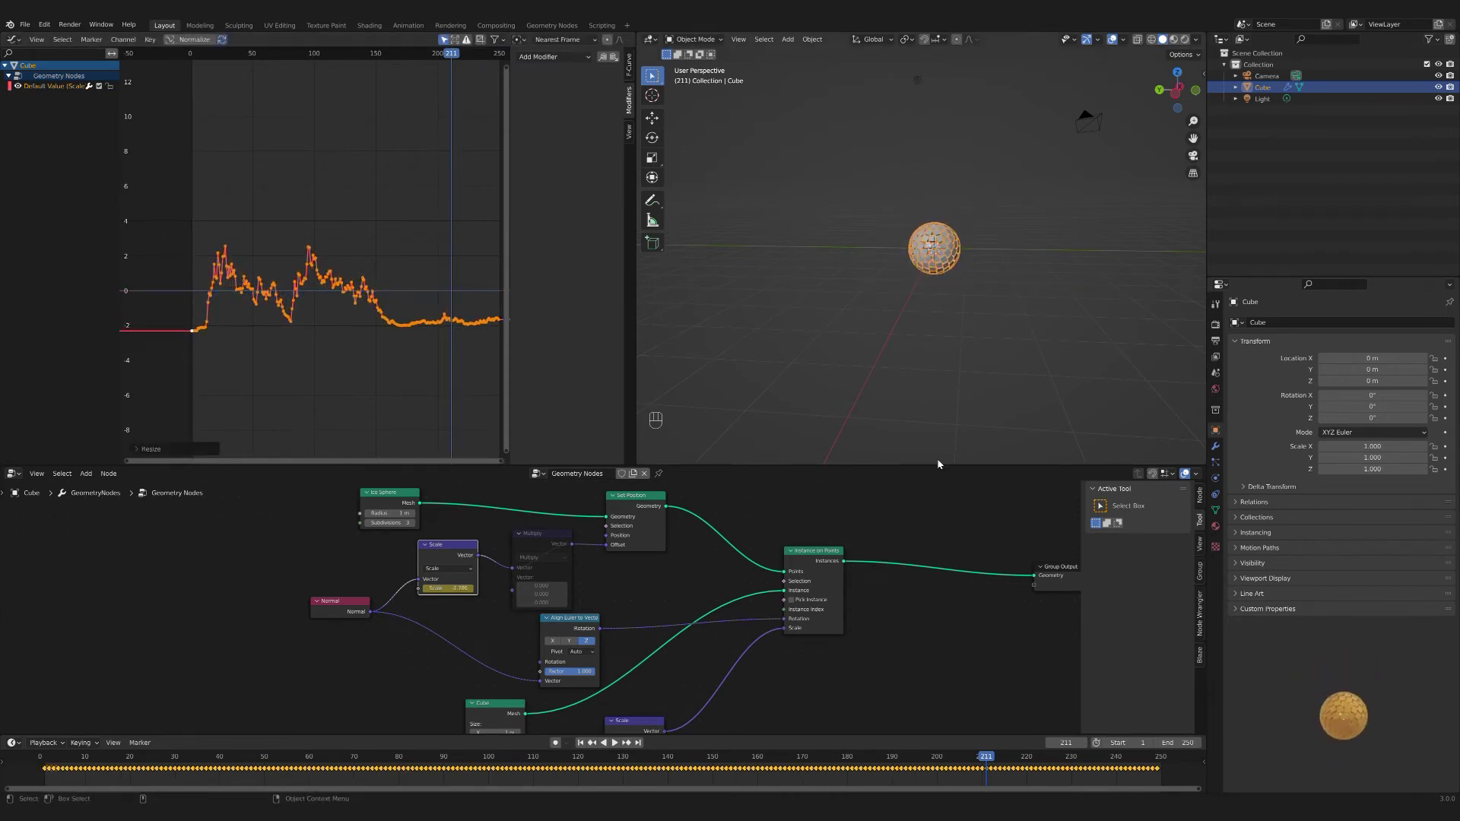
key("space")
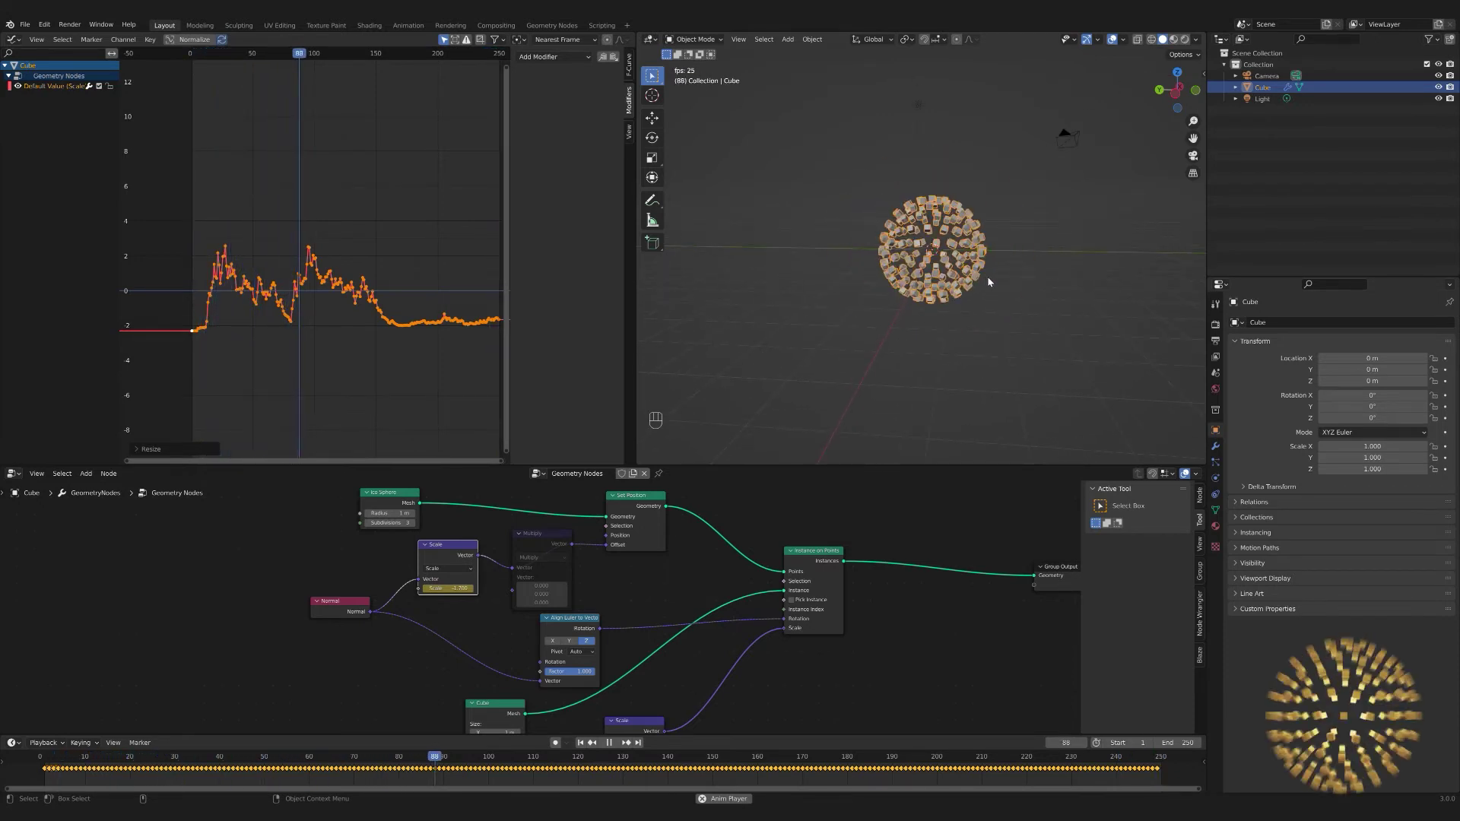
key("space")
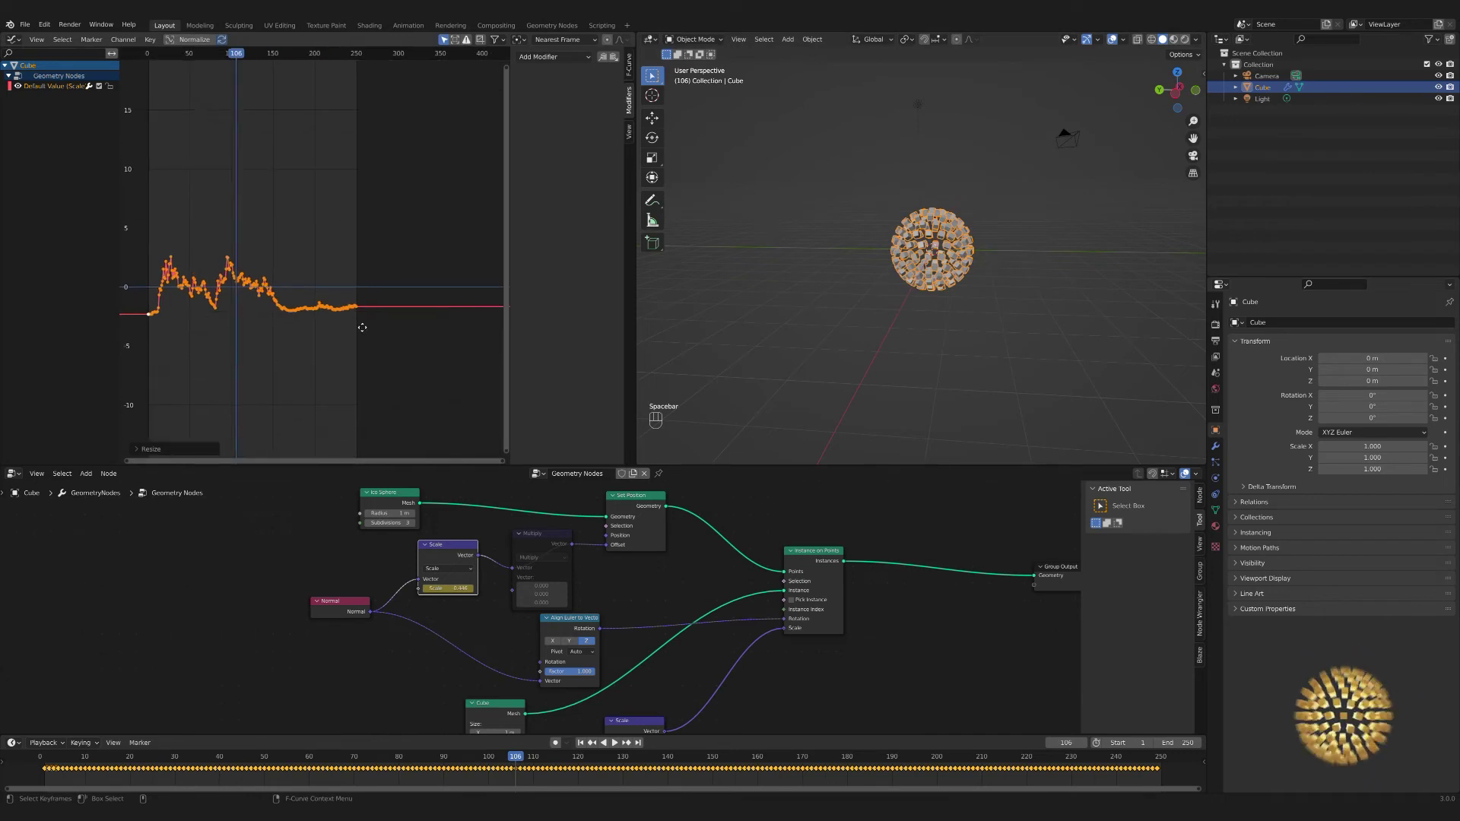
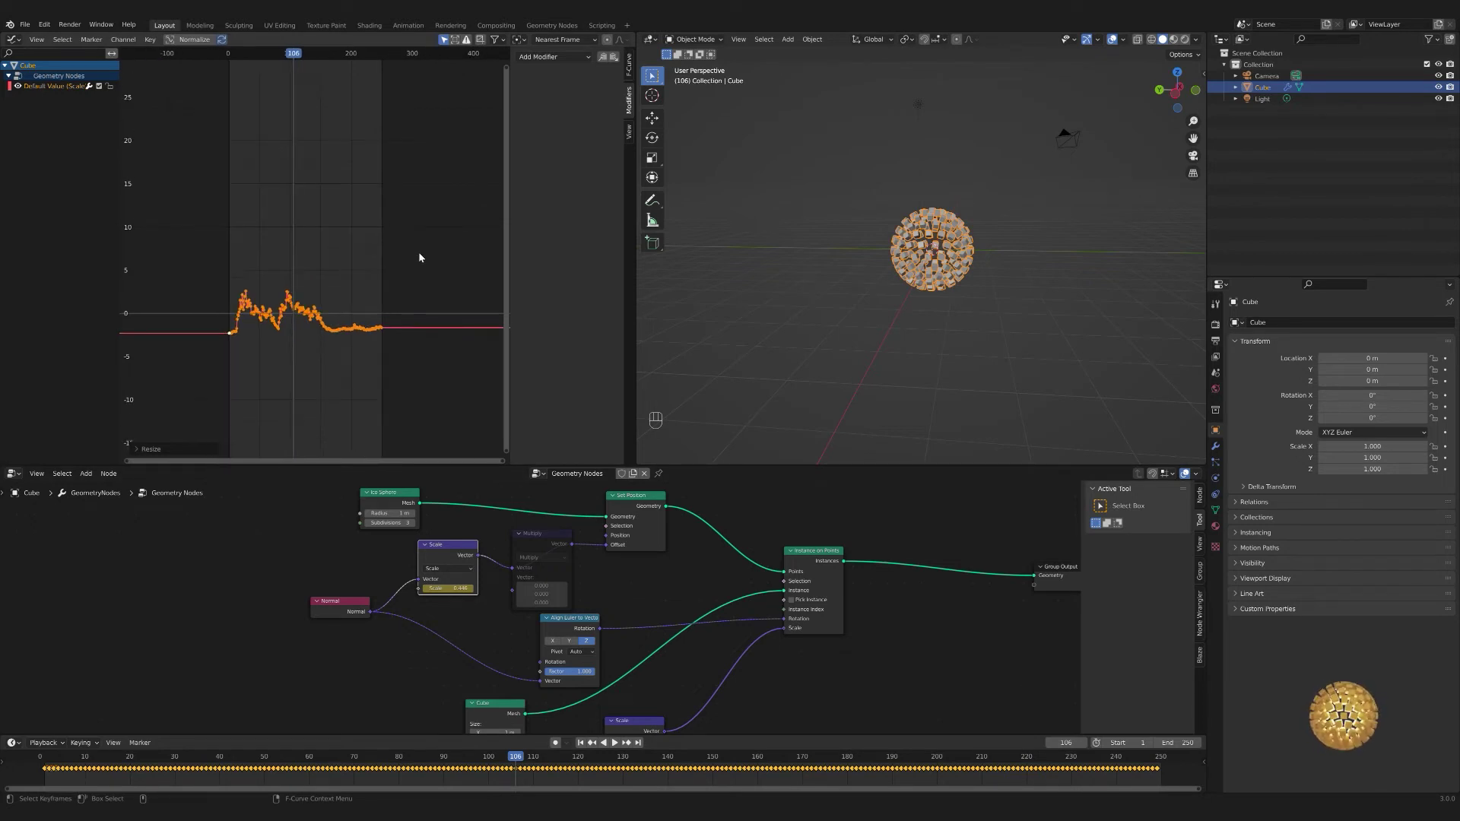
- Undo the last edits and add an Envelope modifier to the Scale value's sound curve
key("ctrl+z")
key("ctrl+z")
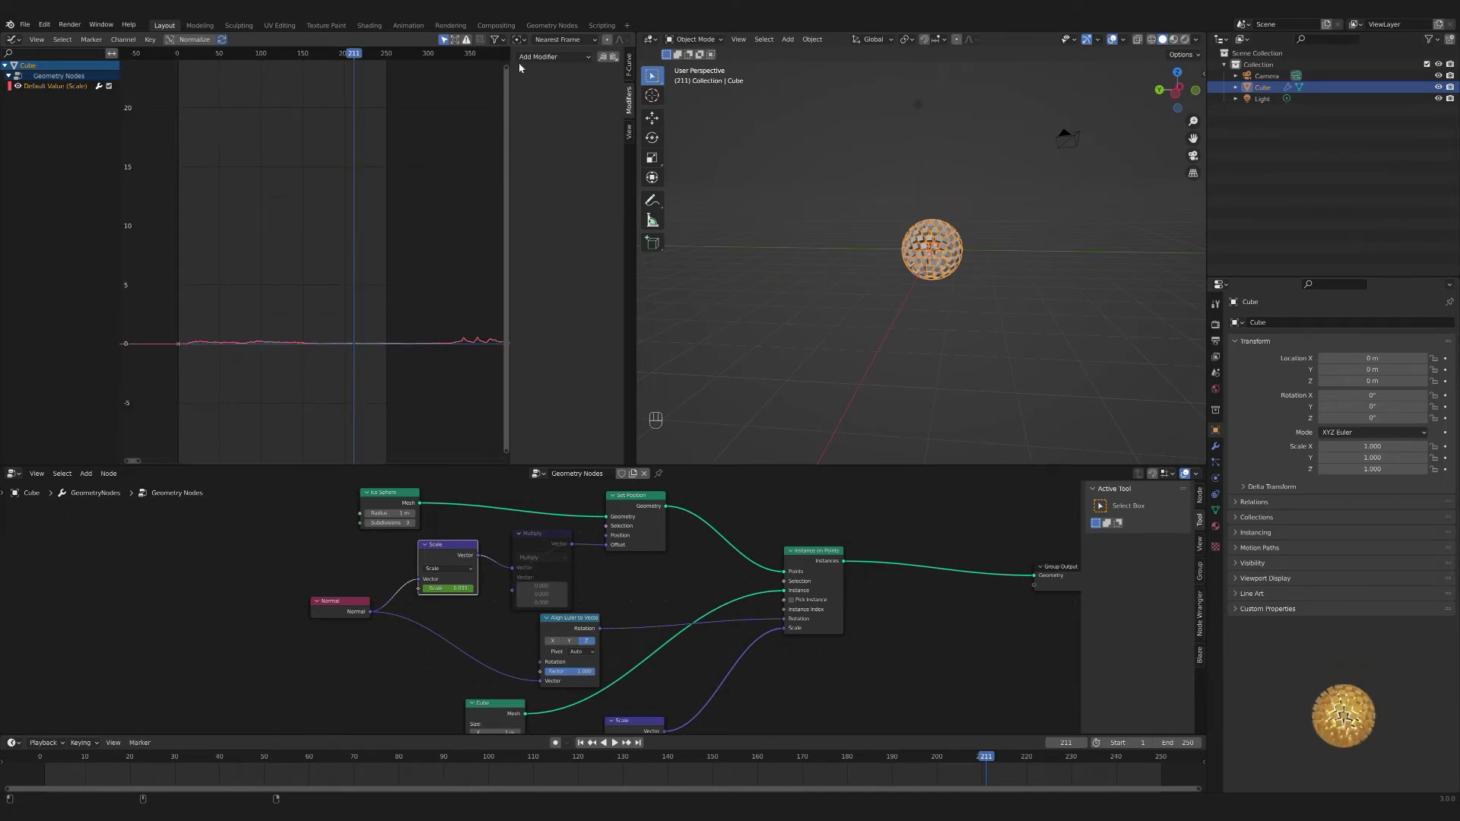
left_click_drag(535, 65, 583, 185)
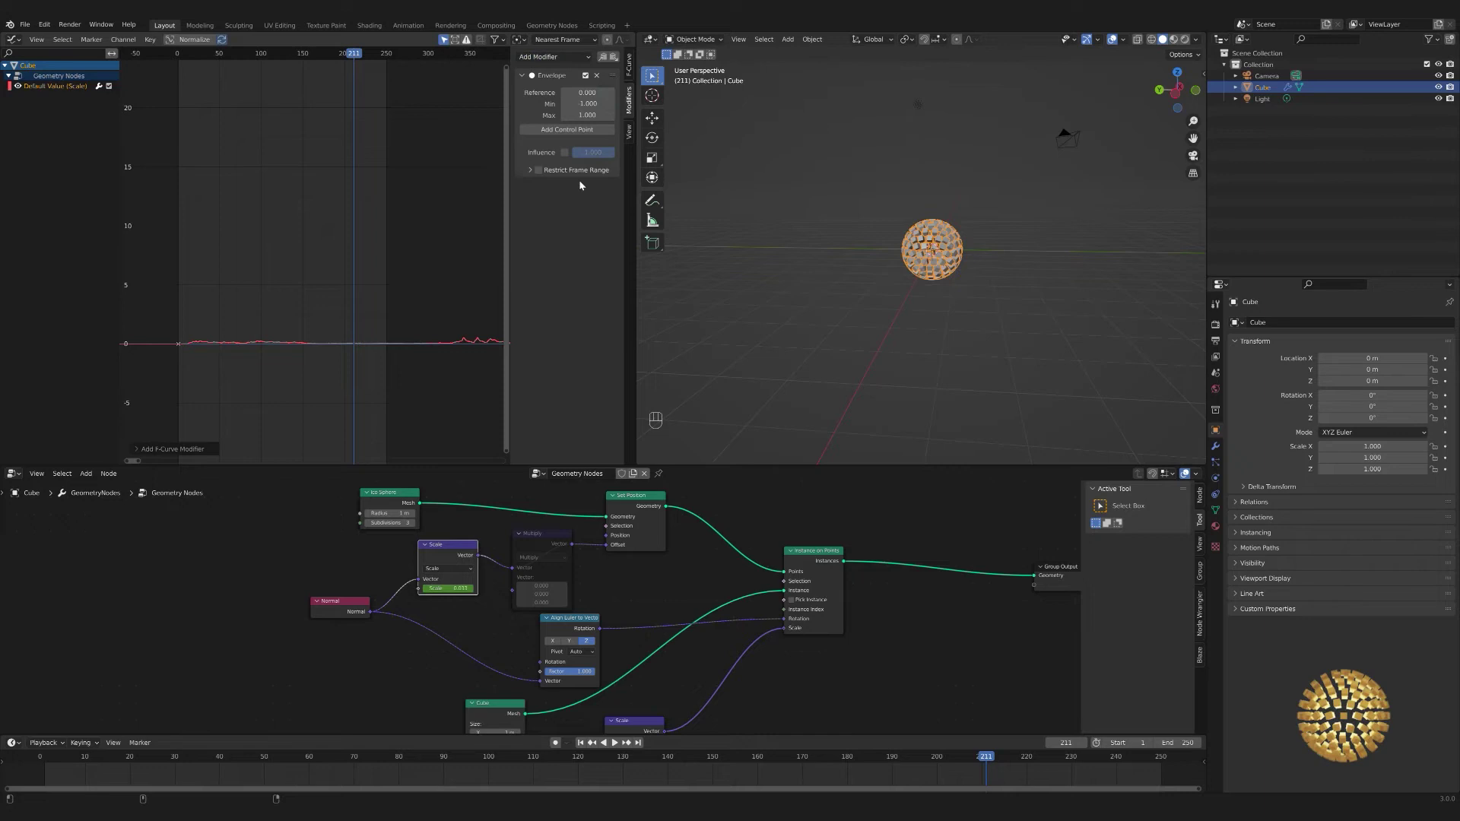
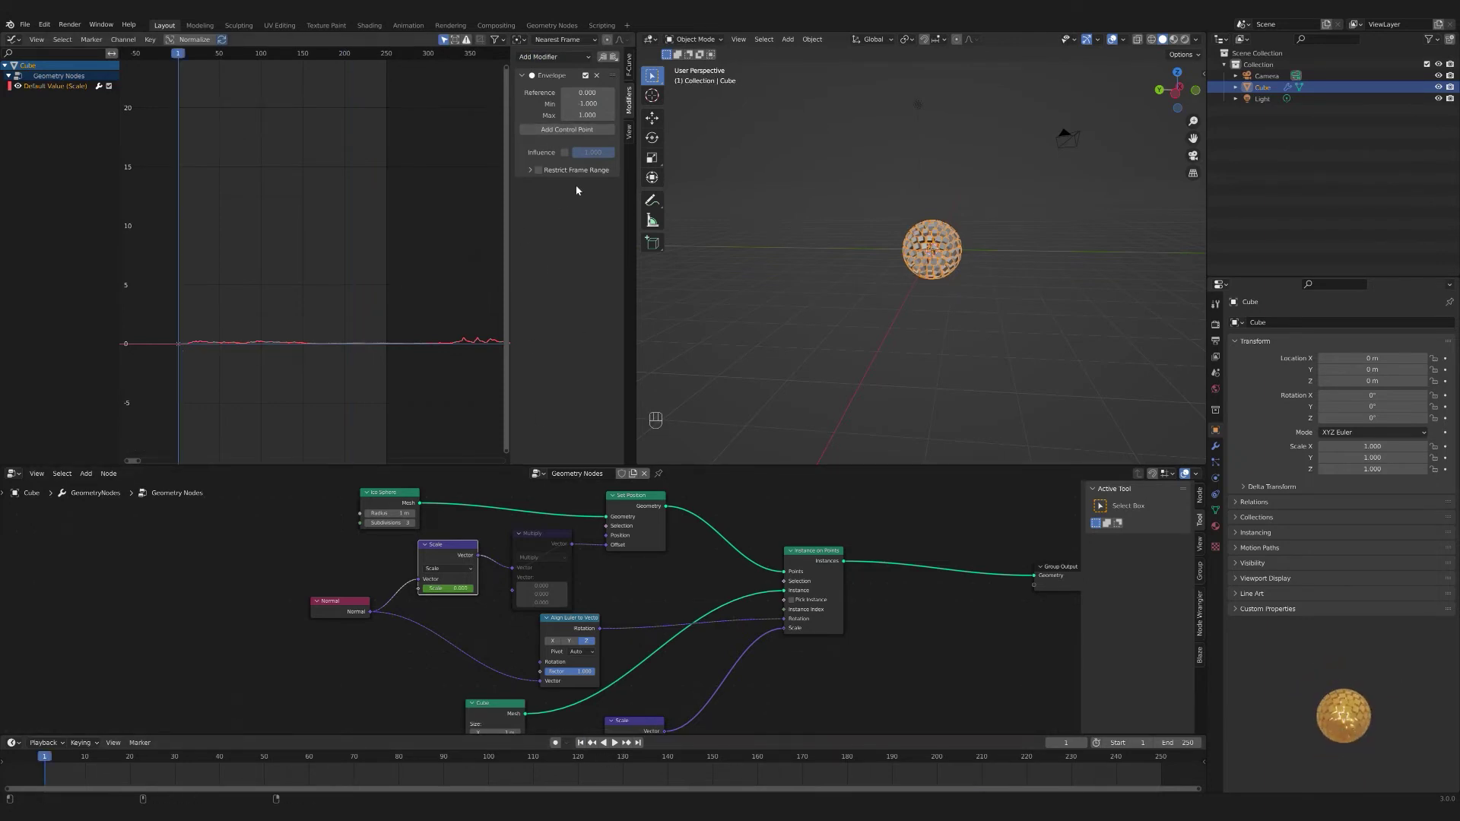
- Add the first control point to the Envelope modifier on the Scale curve
left_click(565, 132)
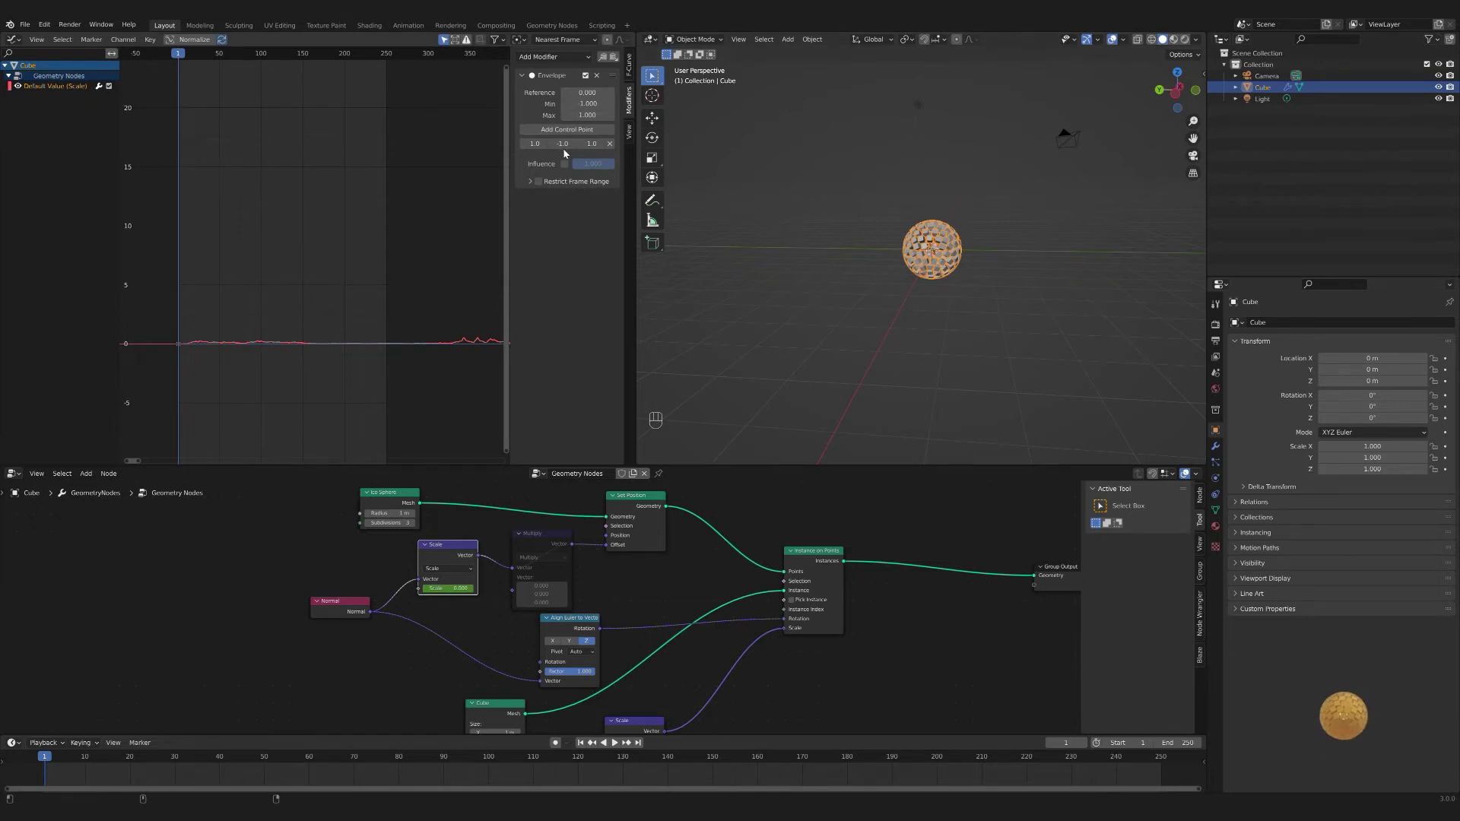
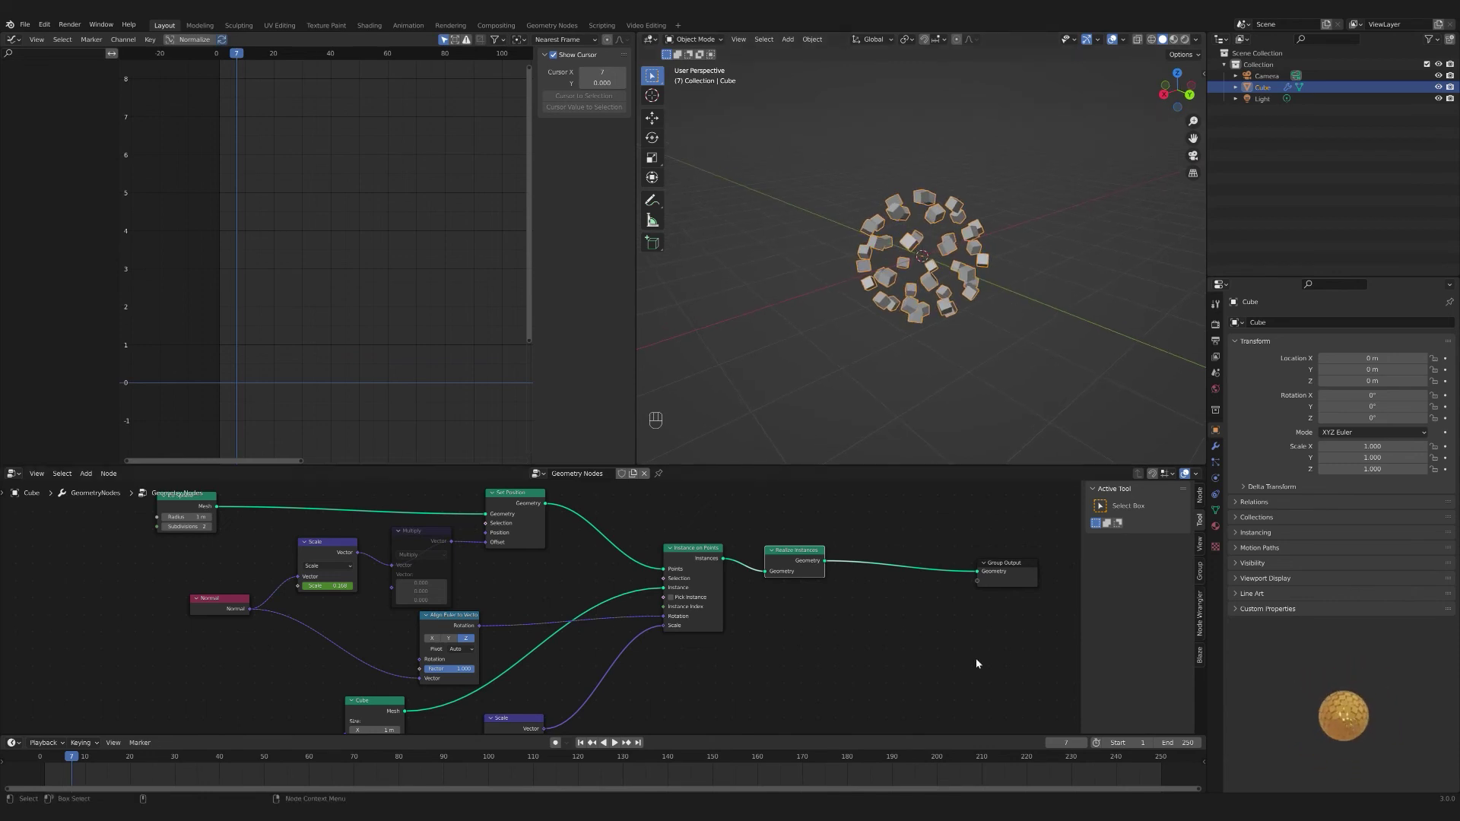
- Add Set Material and Join Geometry nodes on the link before Group Output
key("shift+a")
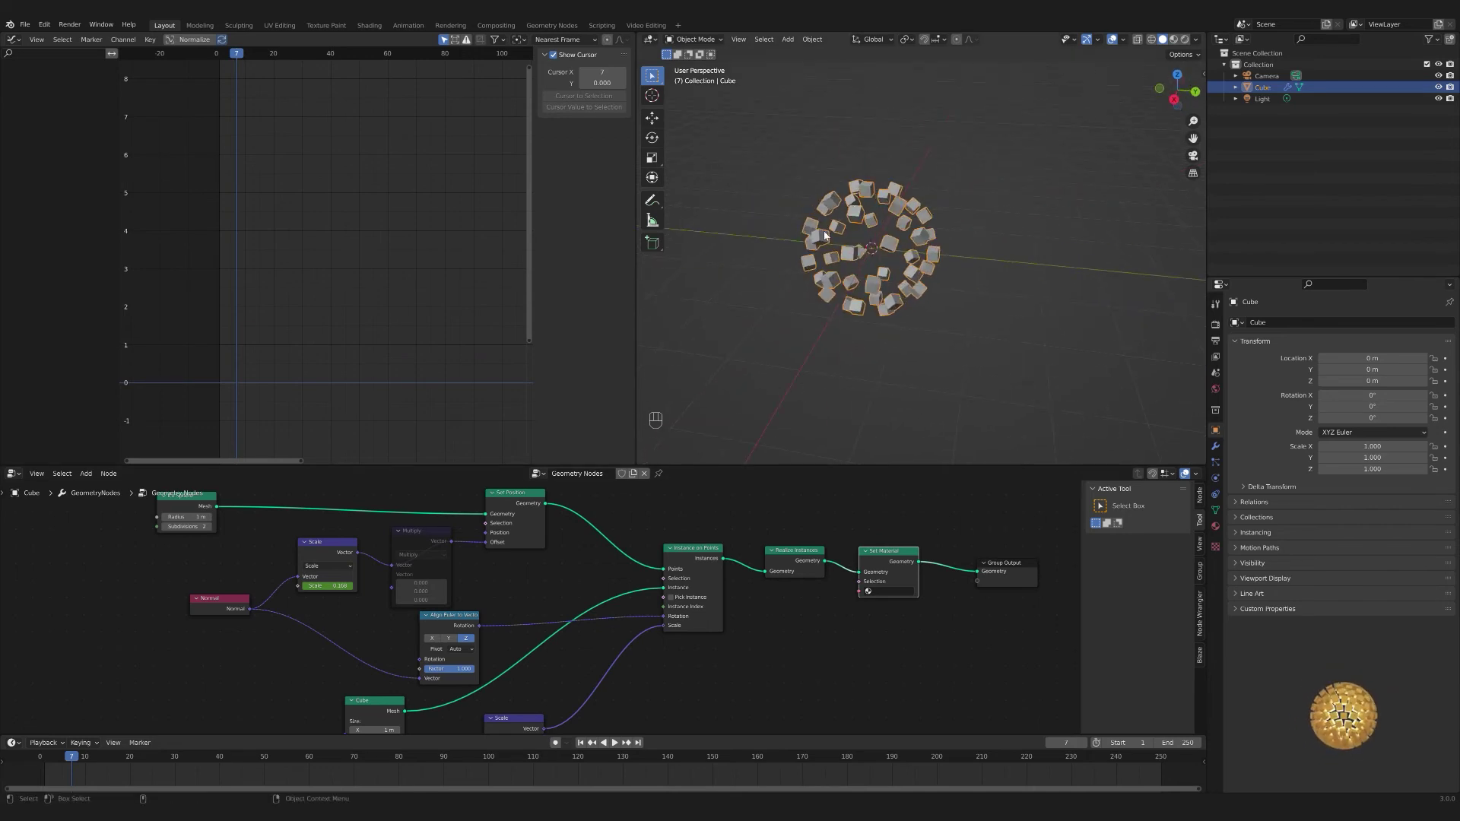
key("shift+a")
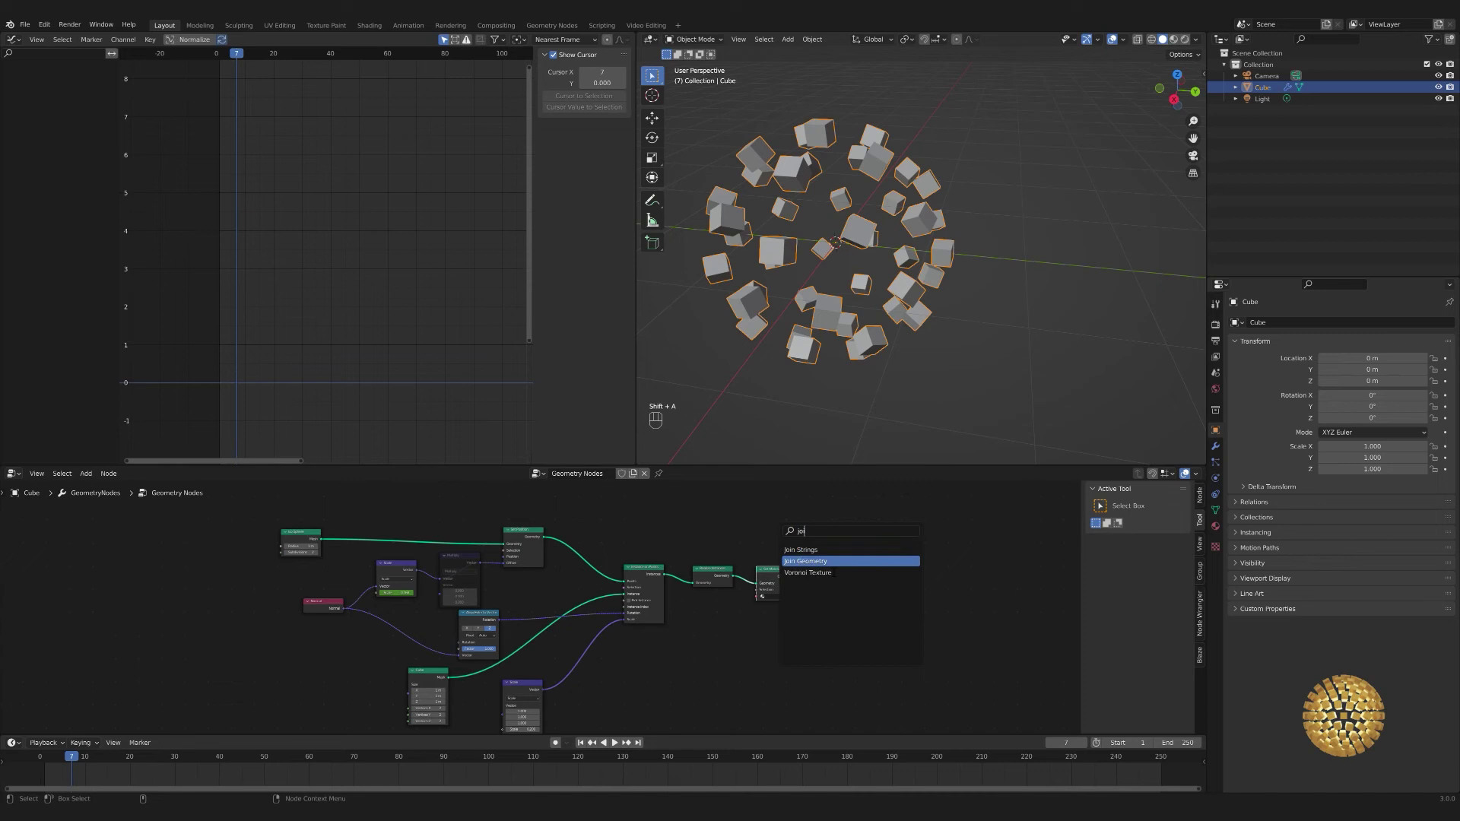
left_click(902, 590)
left_click_drag(343, 541, 824, 587)
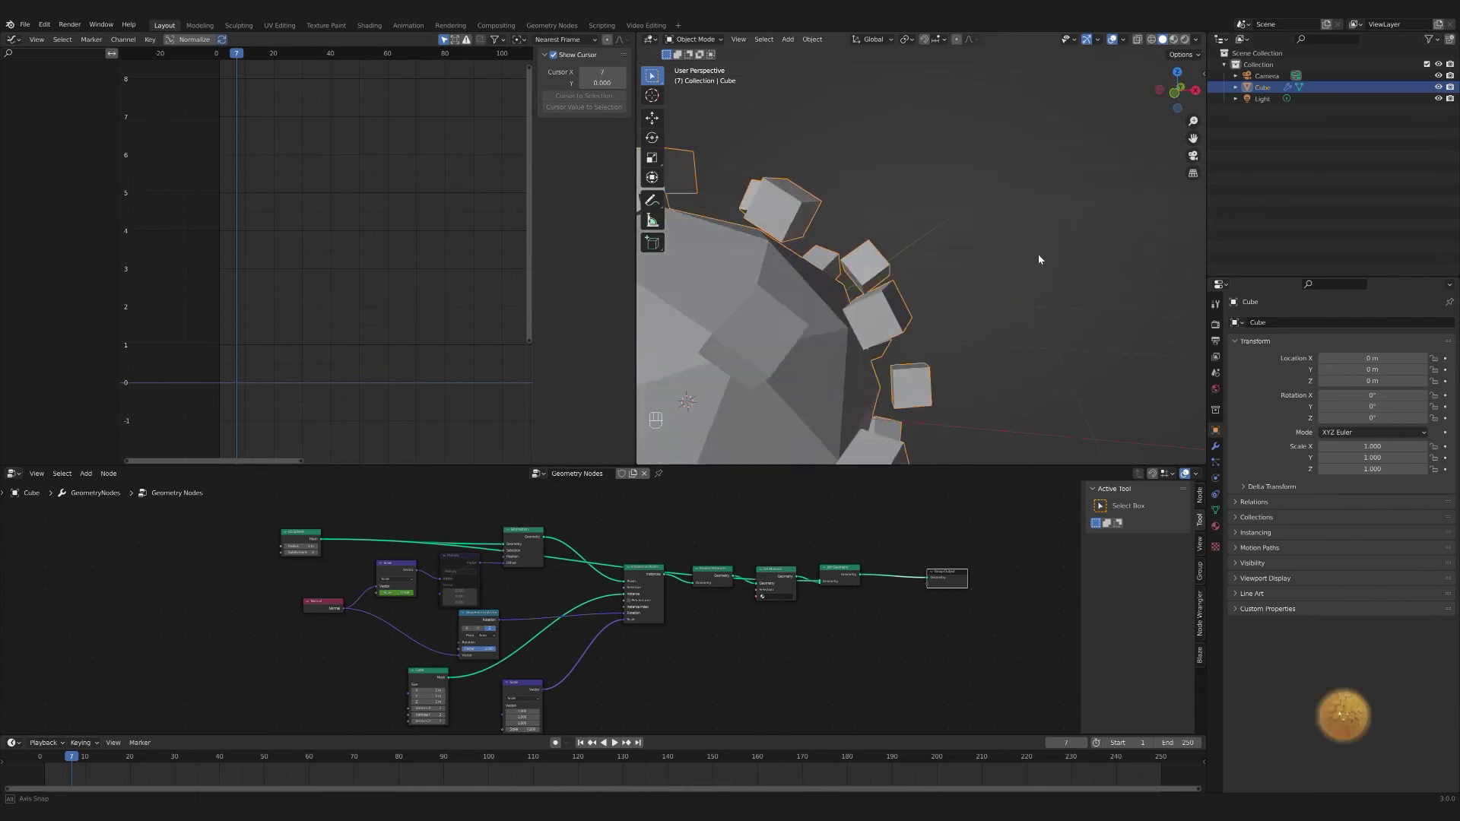
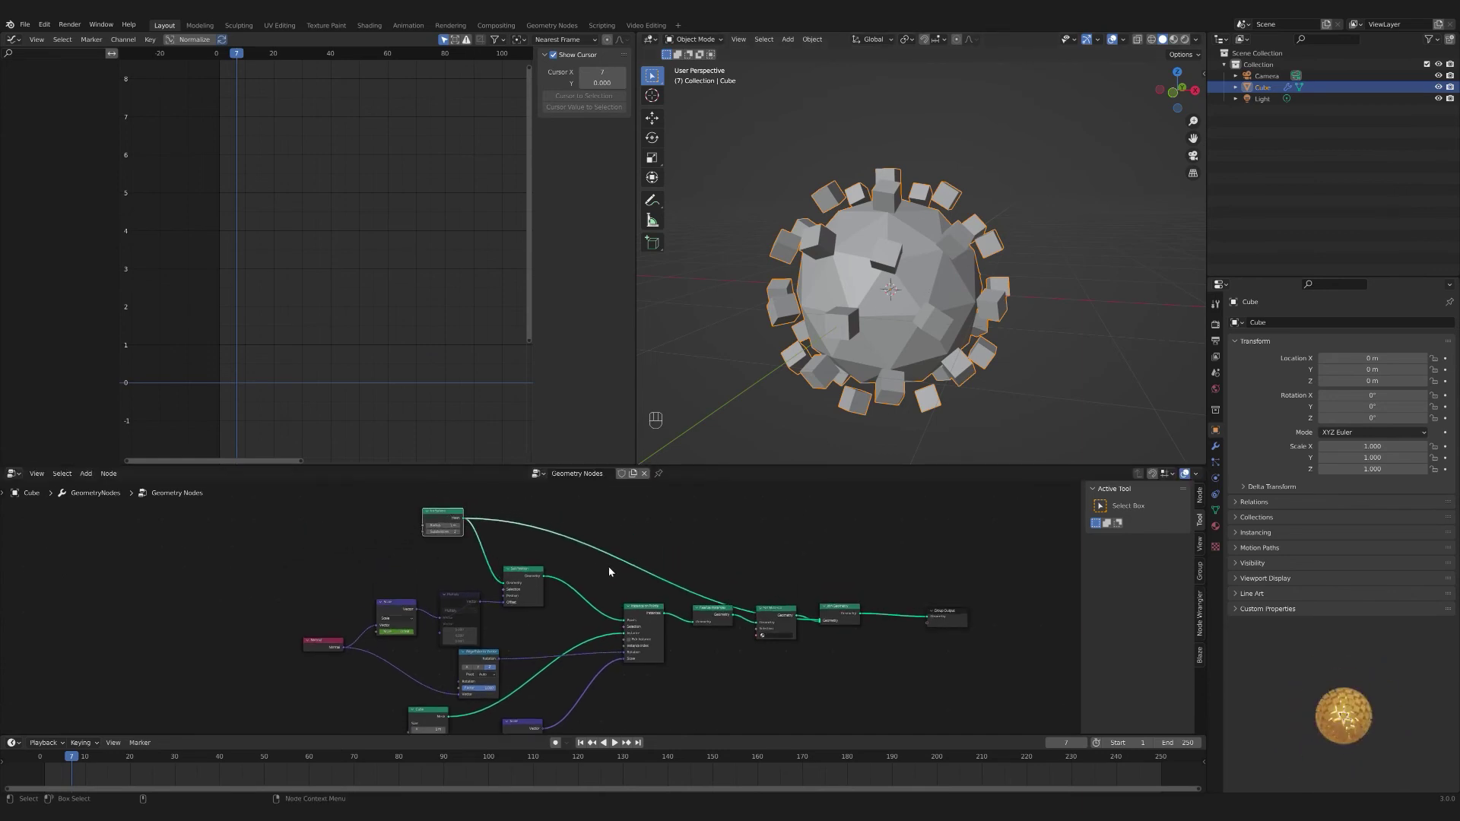
- Wire the Ico Sphere mesh into Join Geometry so it merges with the cube instances
left_click(840, 625)
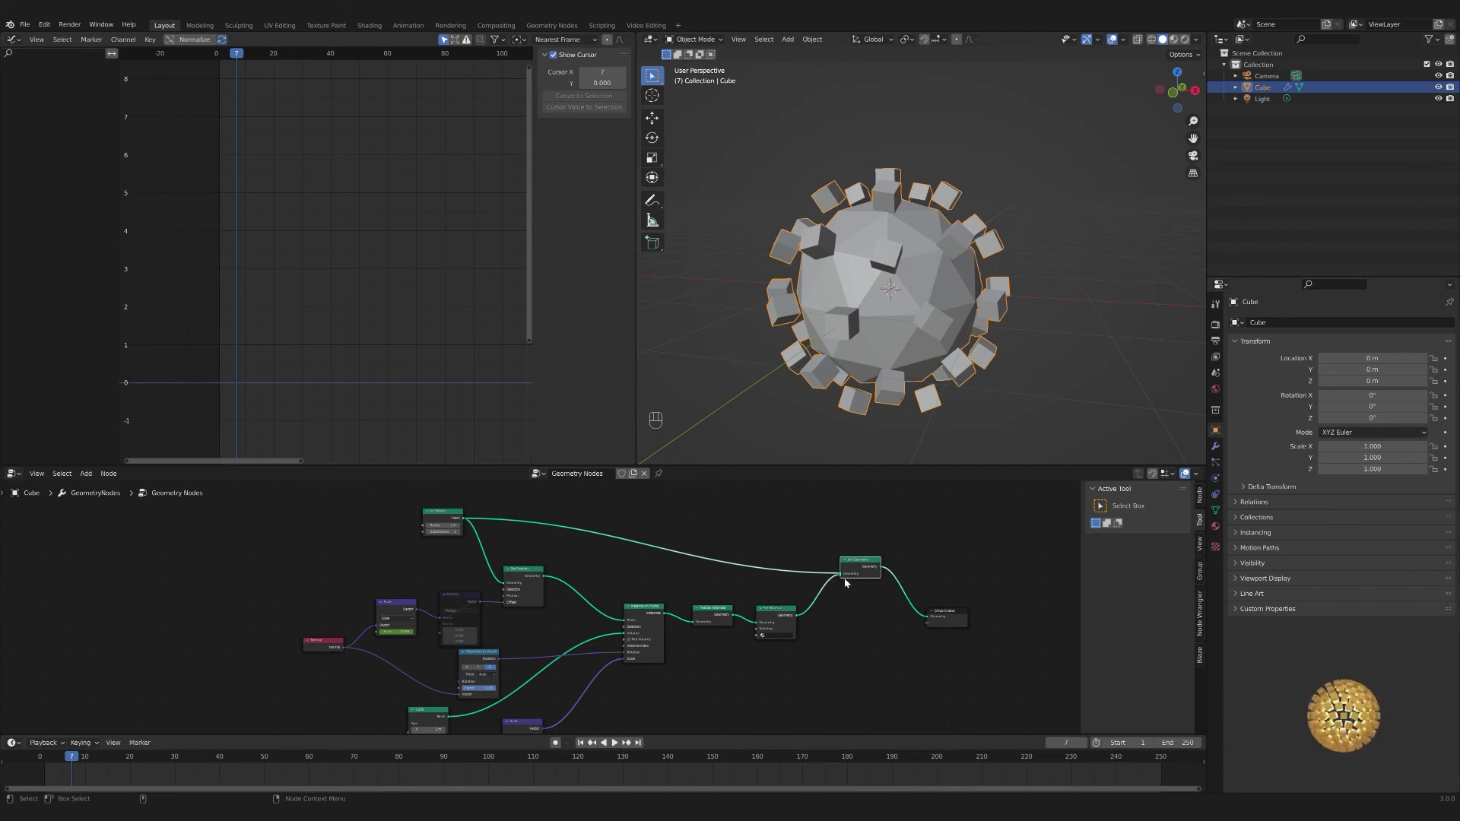
left_click(842, 575)
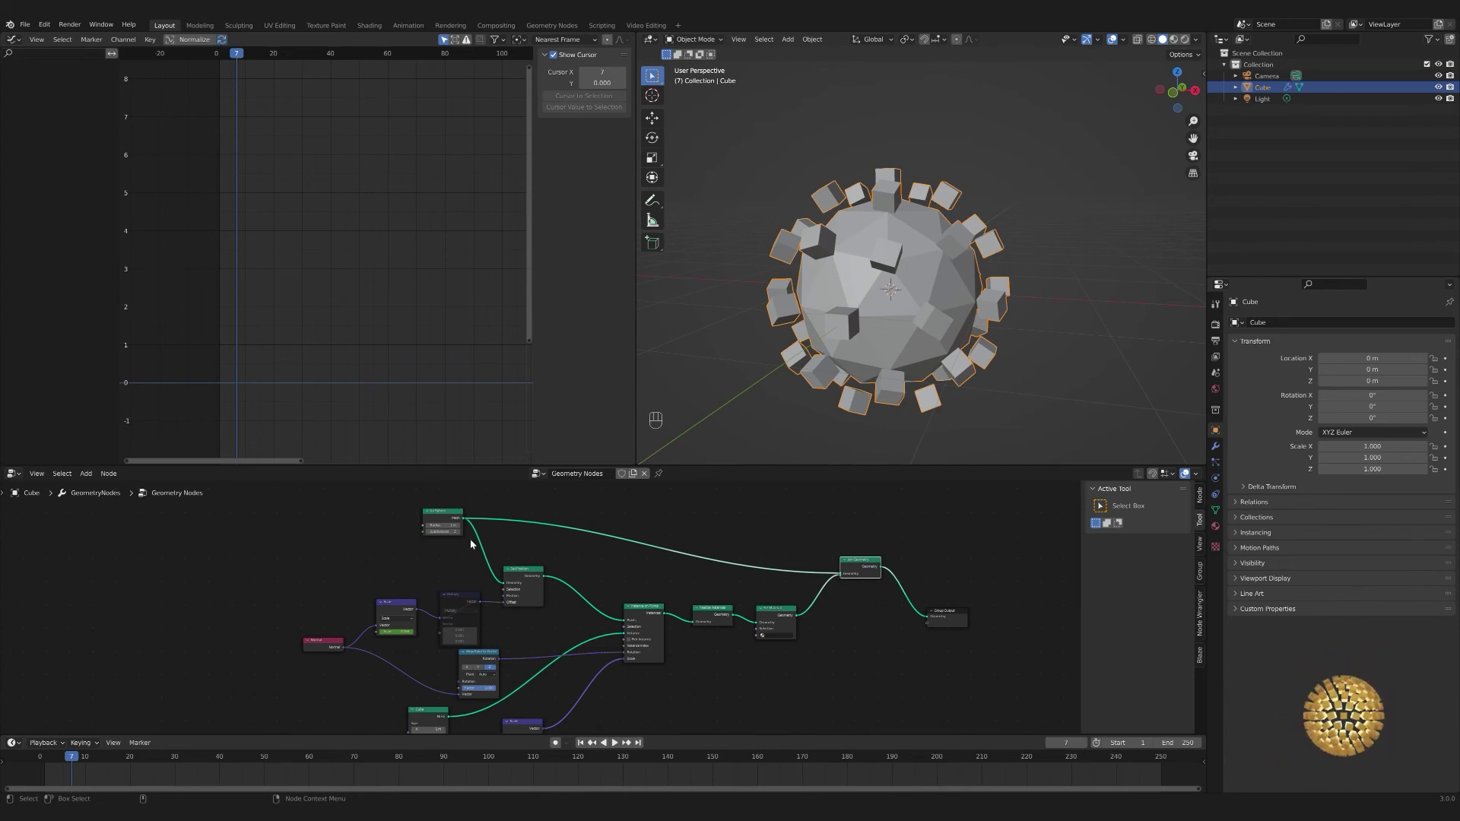
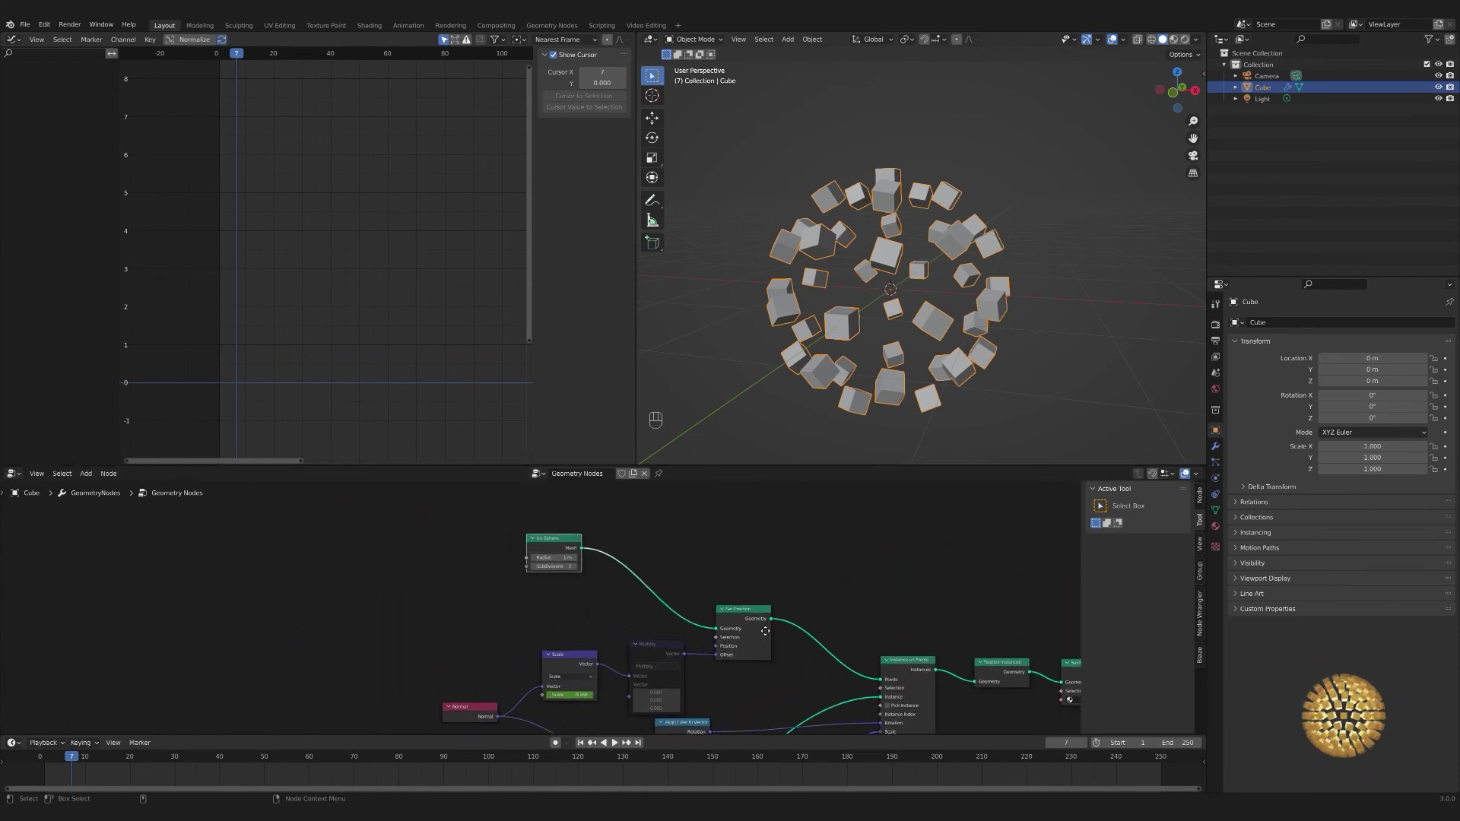
- Replace the Ico Sphere base mesh with a Cube mesh node feeding Set Position
key("shift+a")
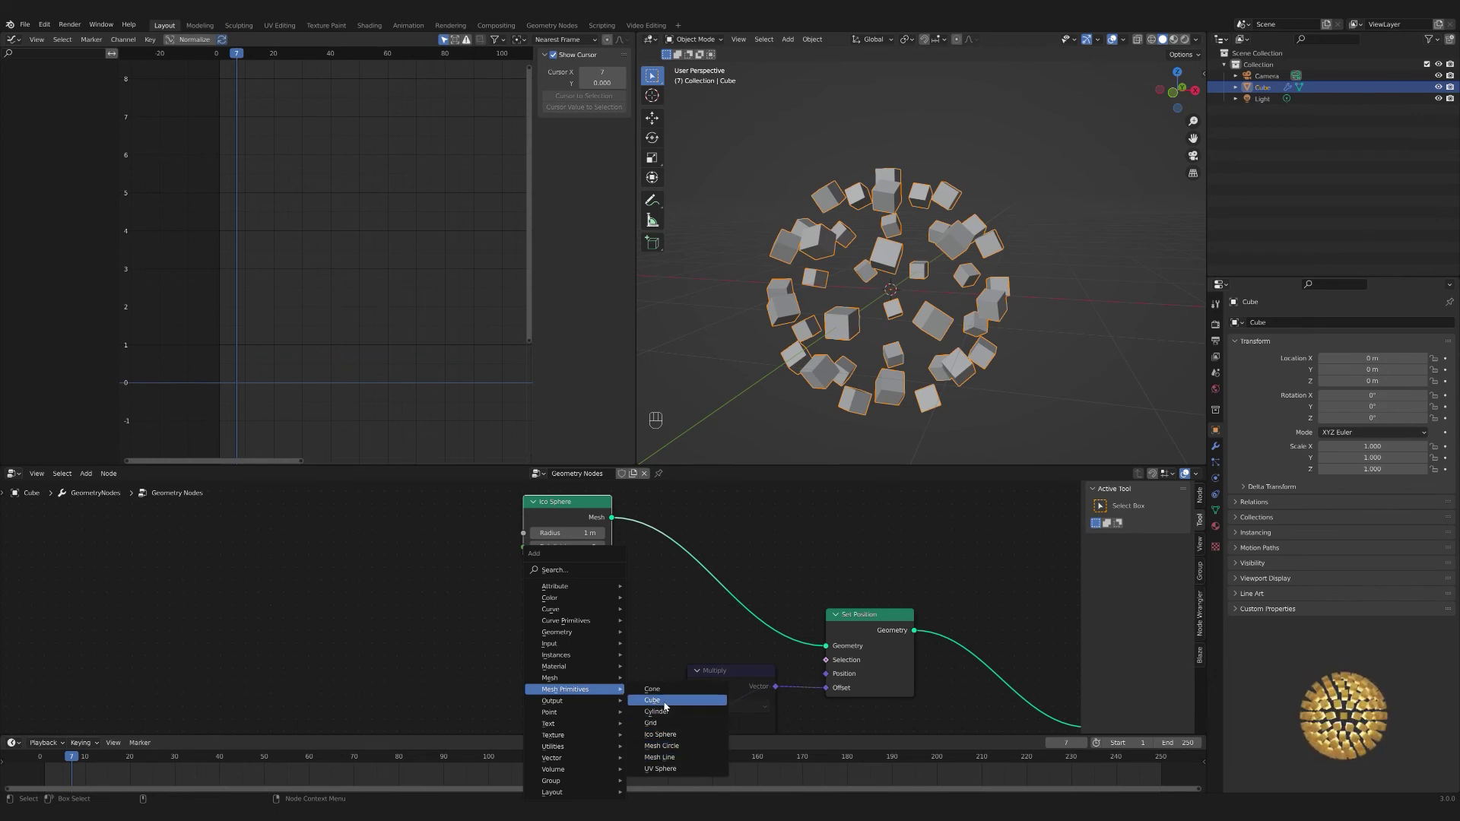
left_click_drag(664, 560, 850, 418)
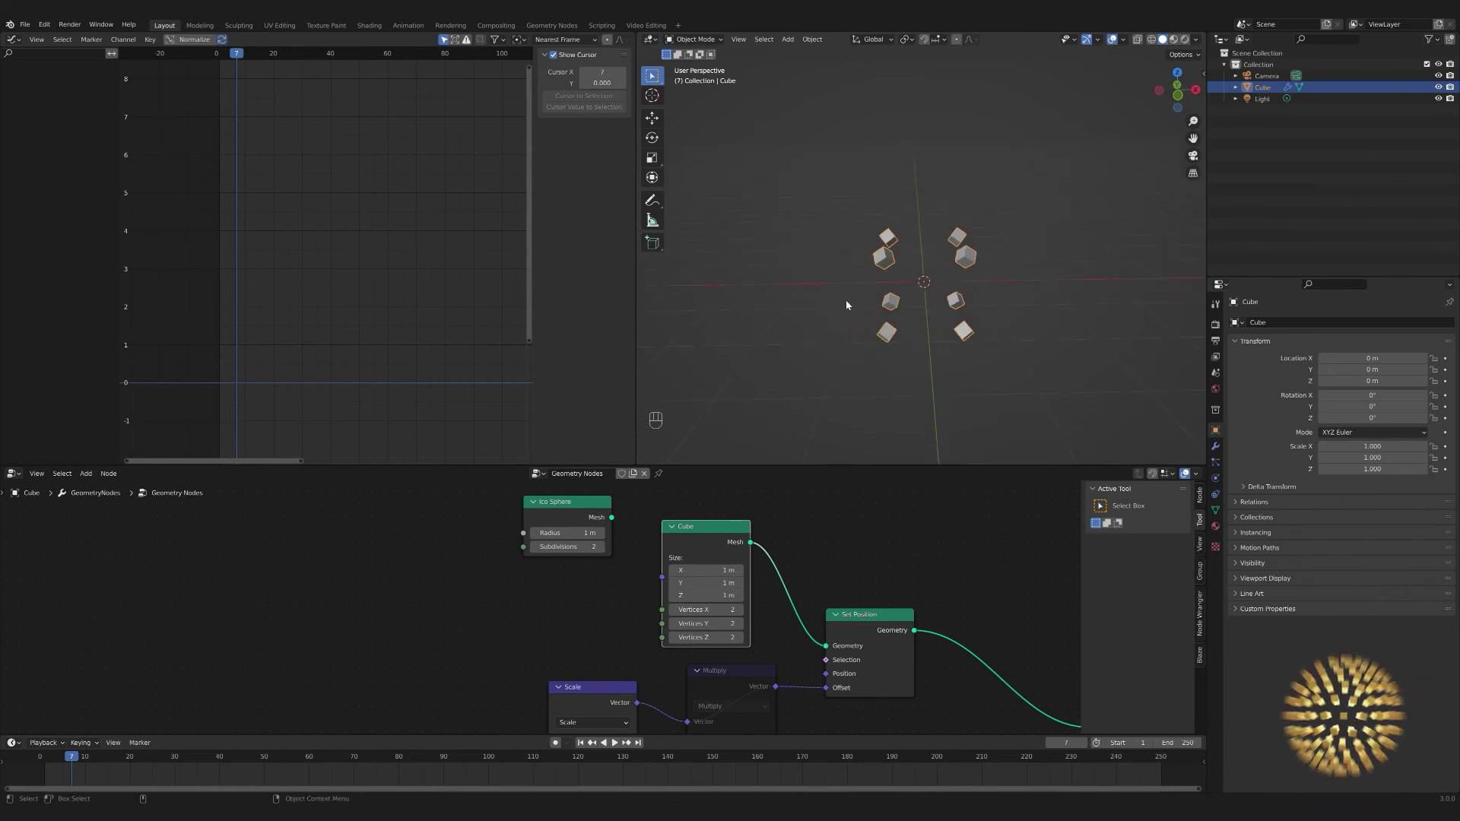
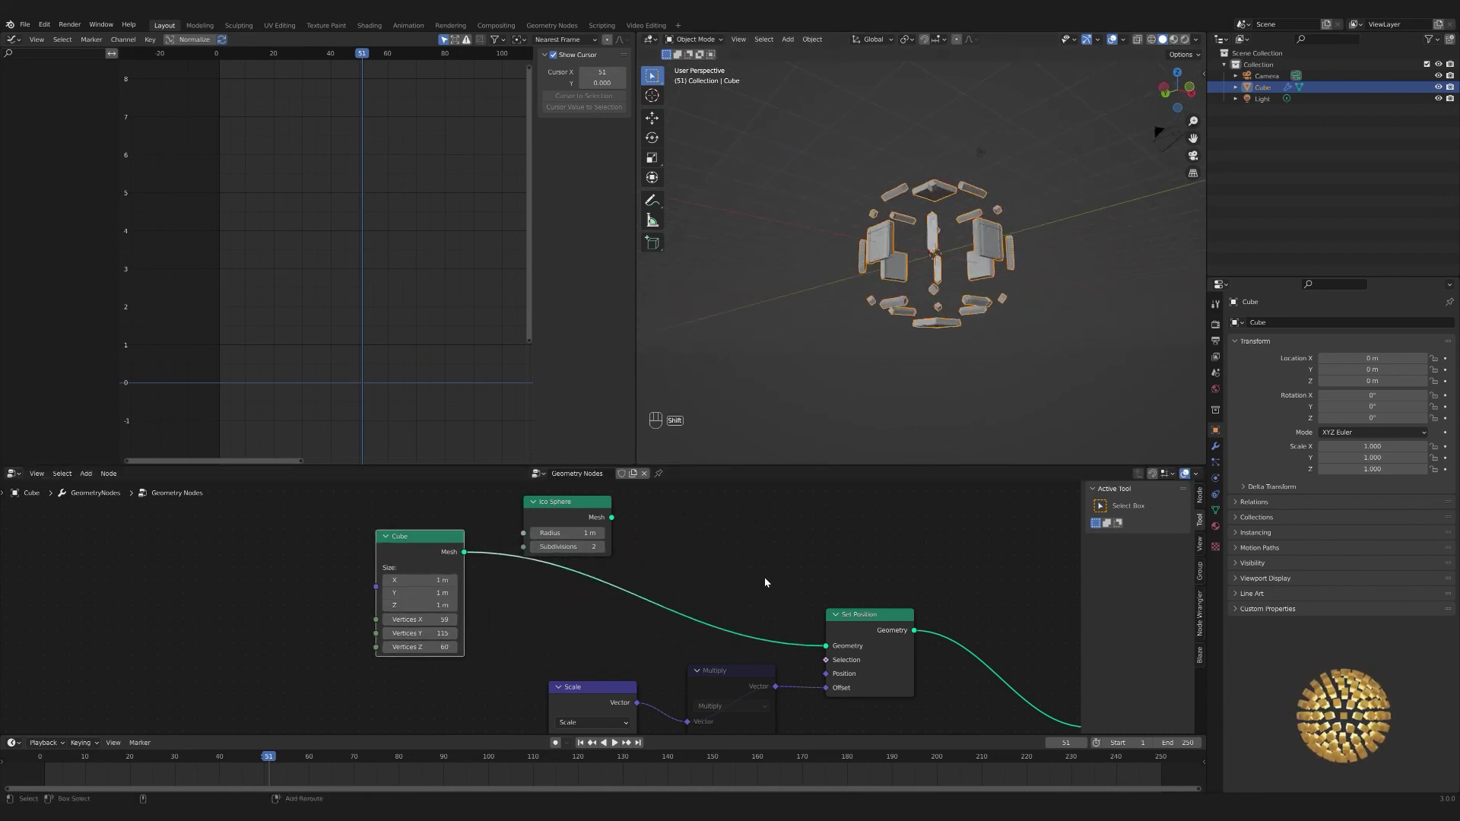
- Feed a Mesh Circle into Set Position so the cubes form a ring, and preview the playback
key("shift+a")
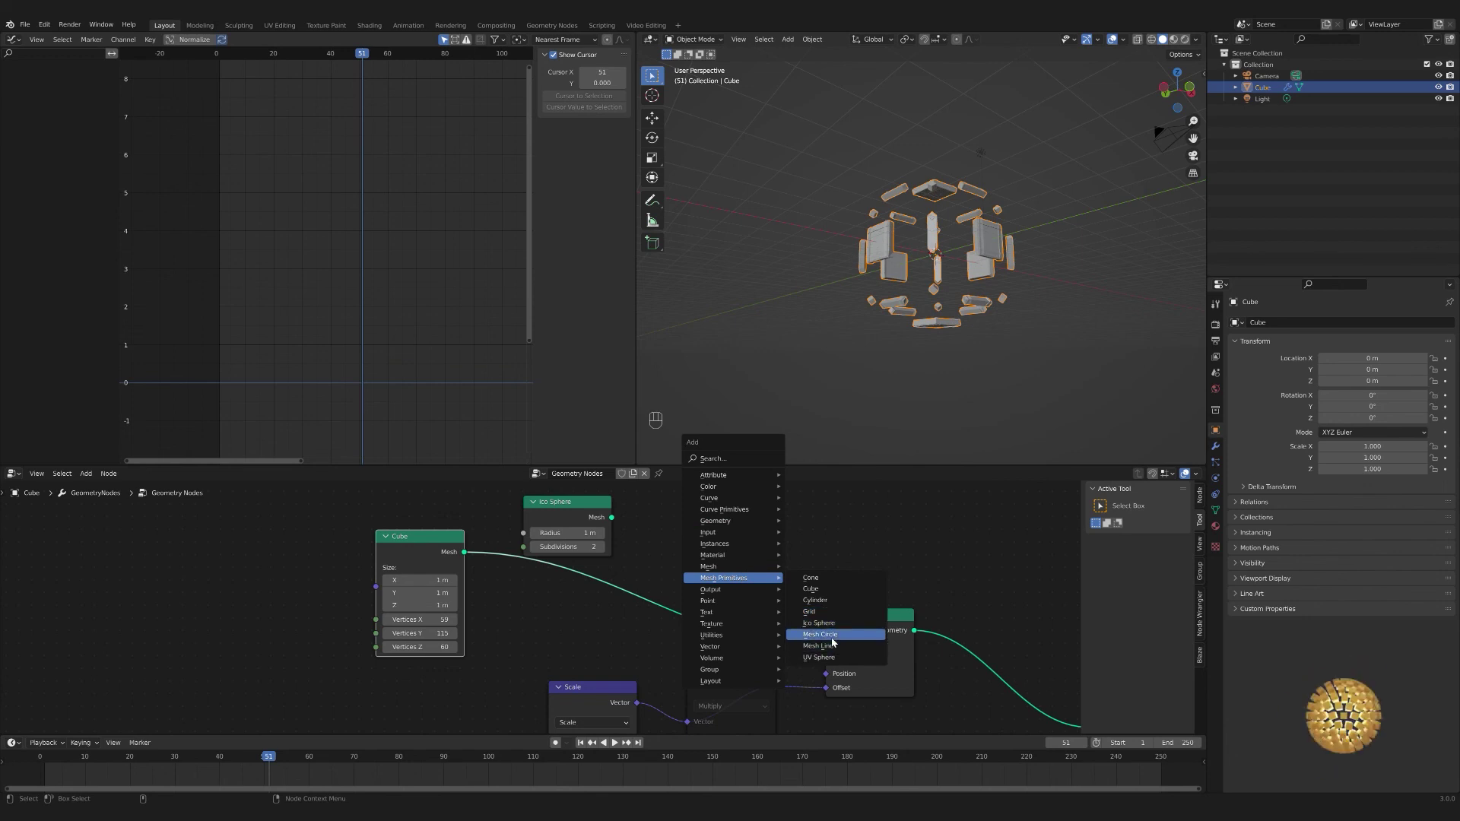
left_click_drag(792, 543, 828, 650)
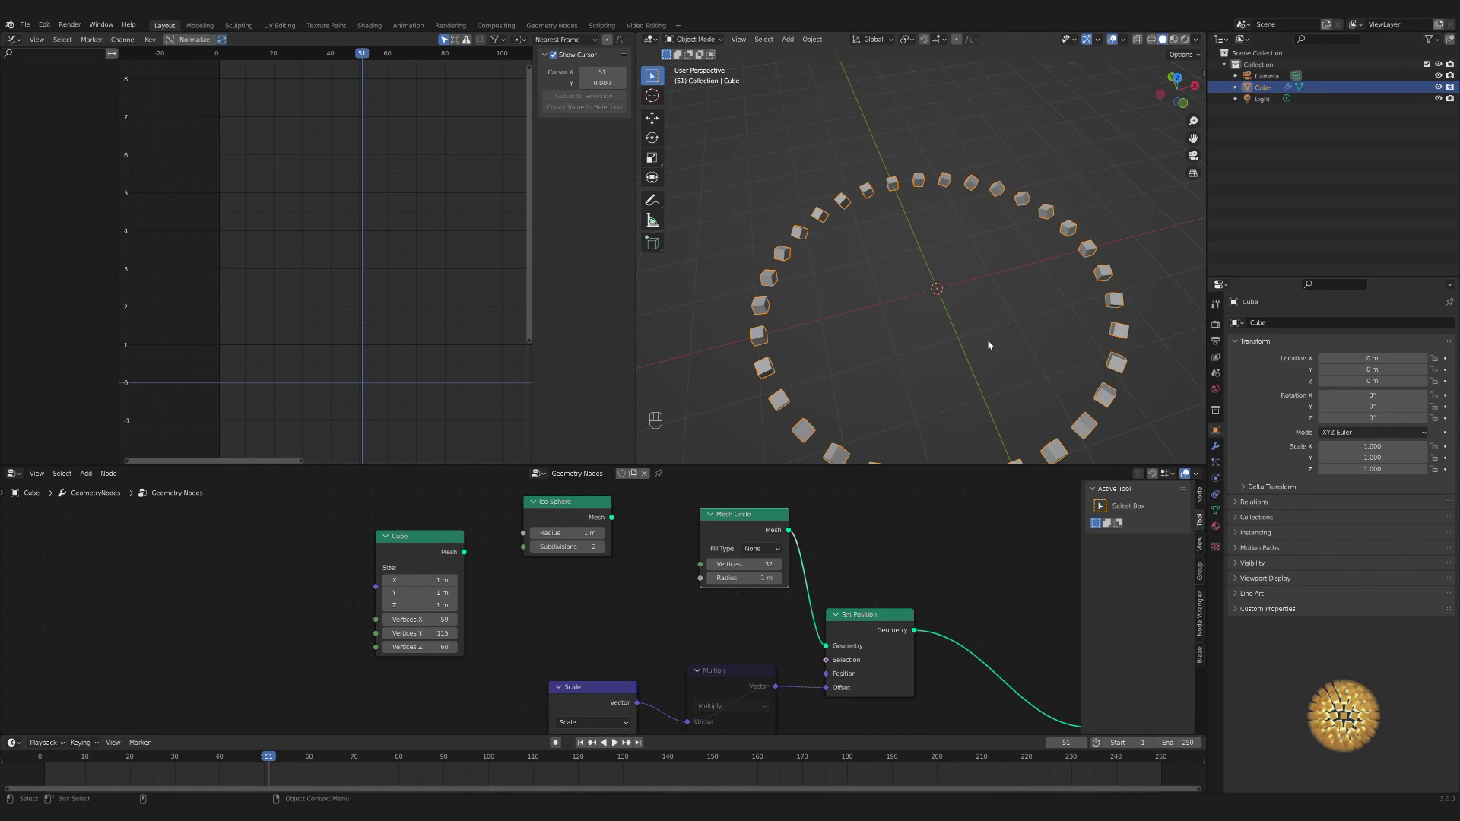
key("space")
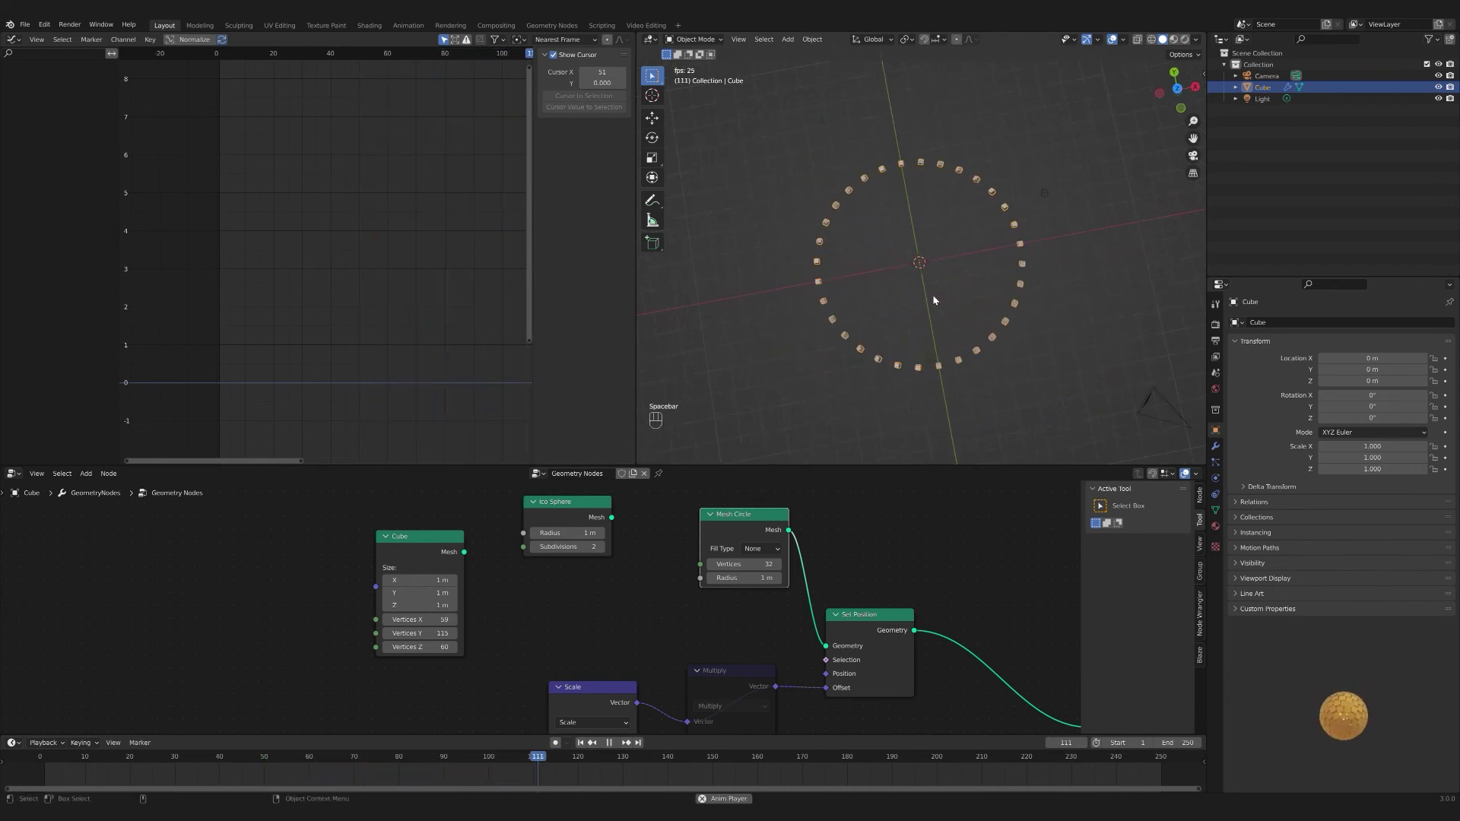
key("space")
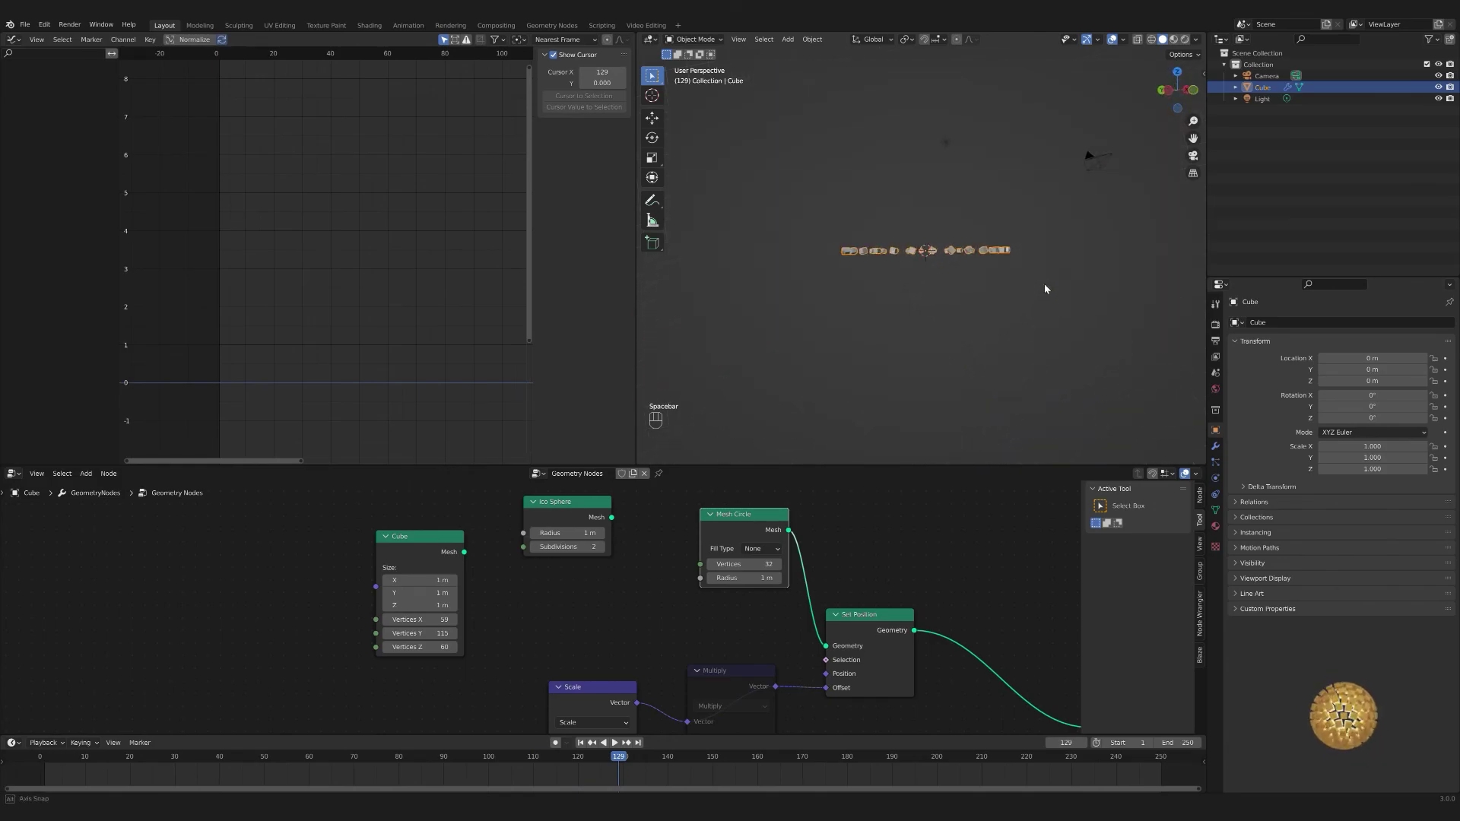